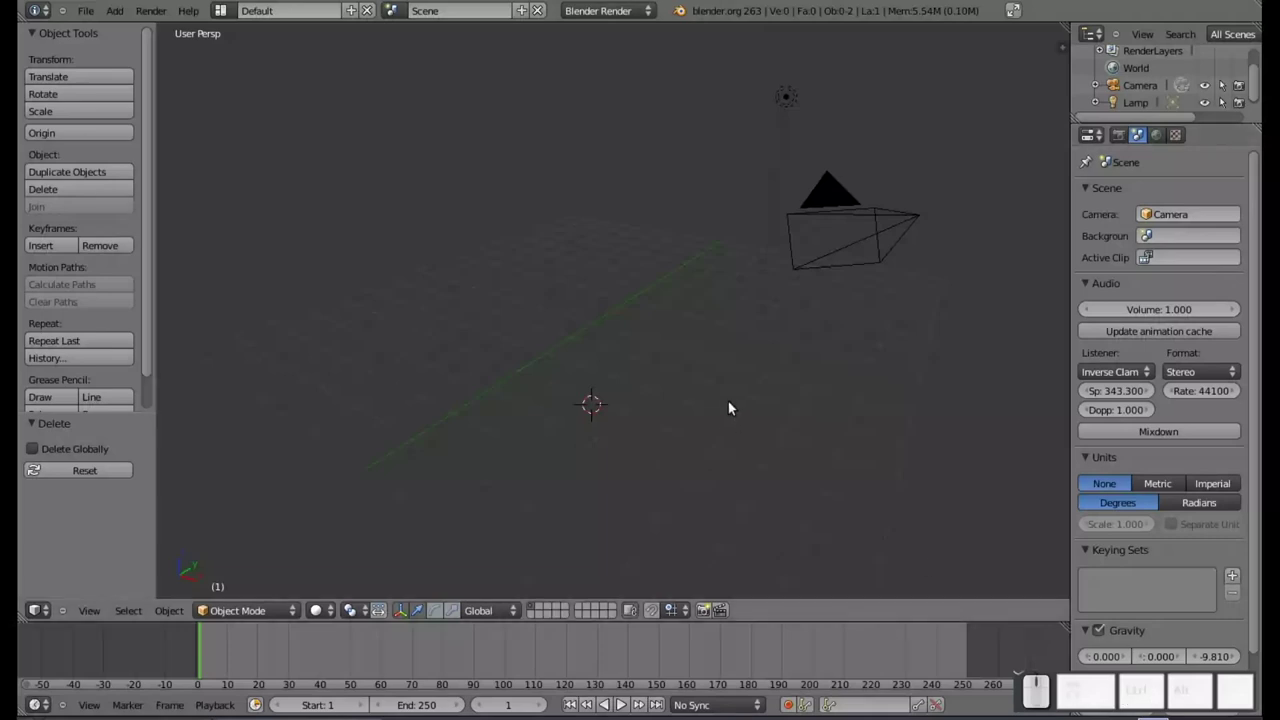
- Recentre and orbit the empty scene, then bring up the Add menu with Shift+A
key(shift+c)
scroll(up, 3)
drag(483, 423, 556, 320)
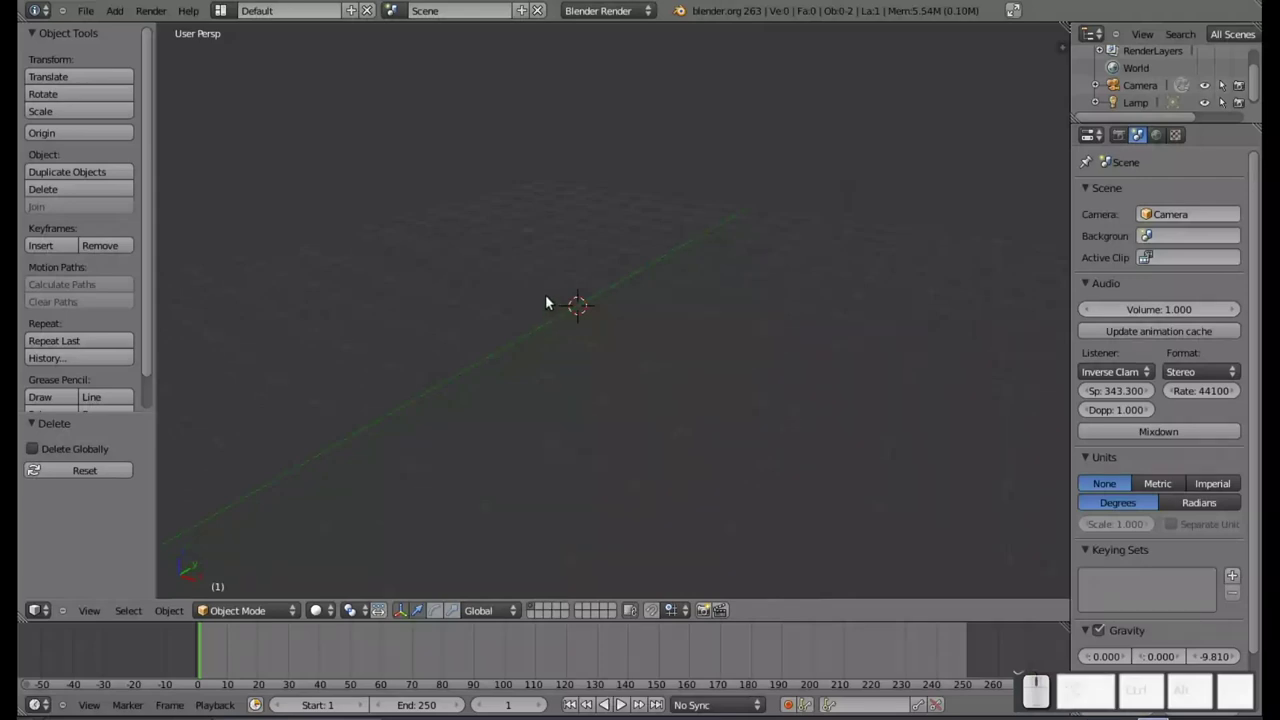
key(shift+a)
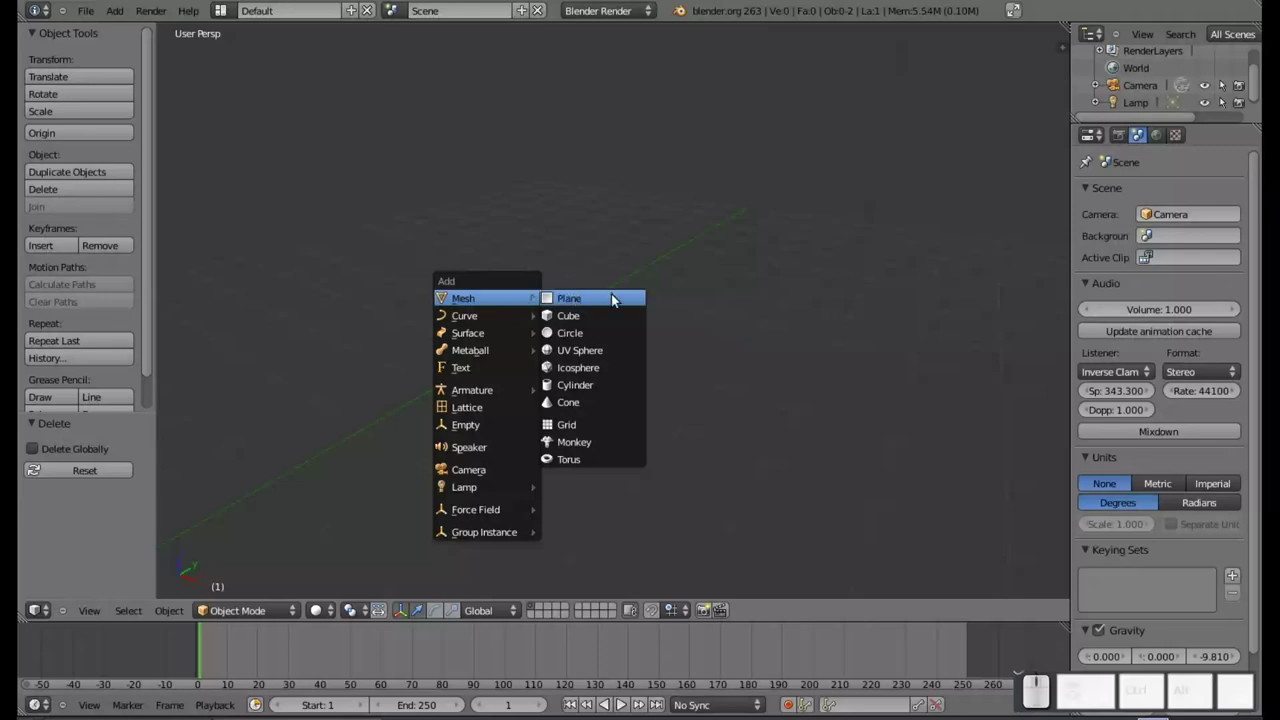
- Add a plane and give it an Ocean modifier, turning it into a wavy water surface
click(620, 297)
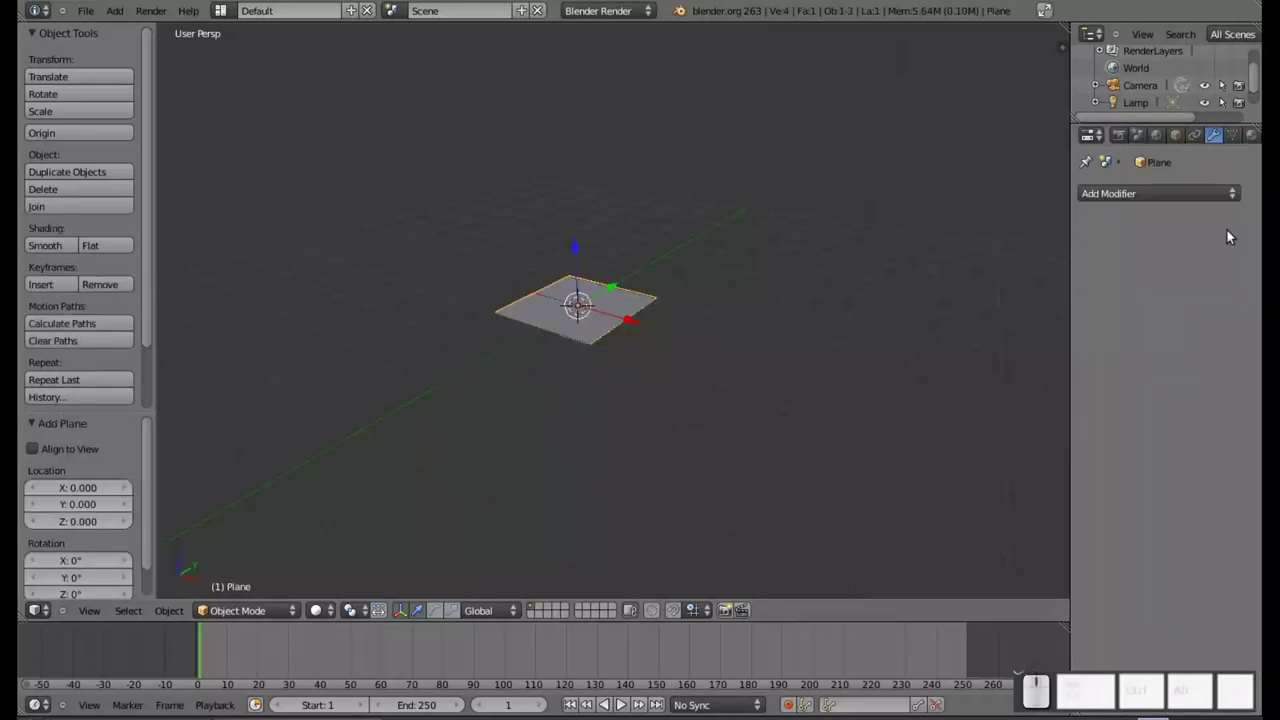
click(1212, 193)
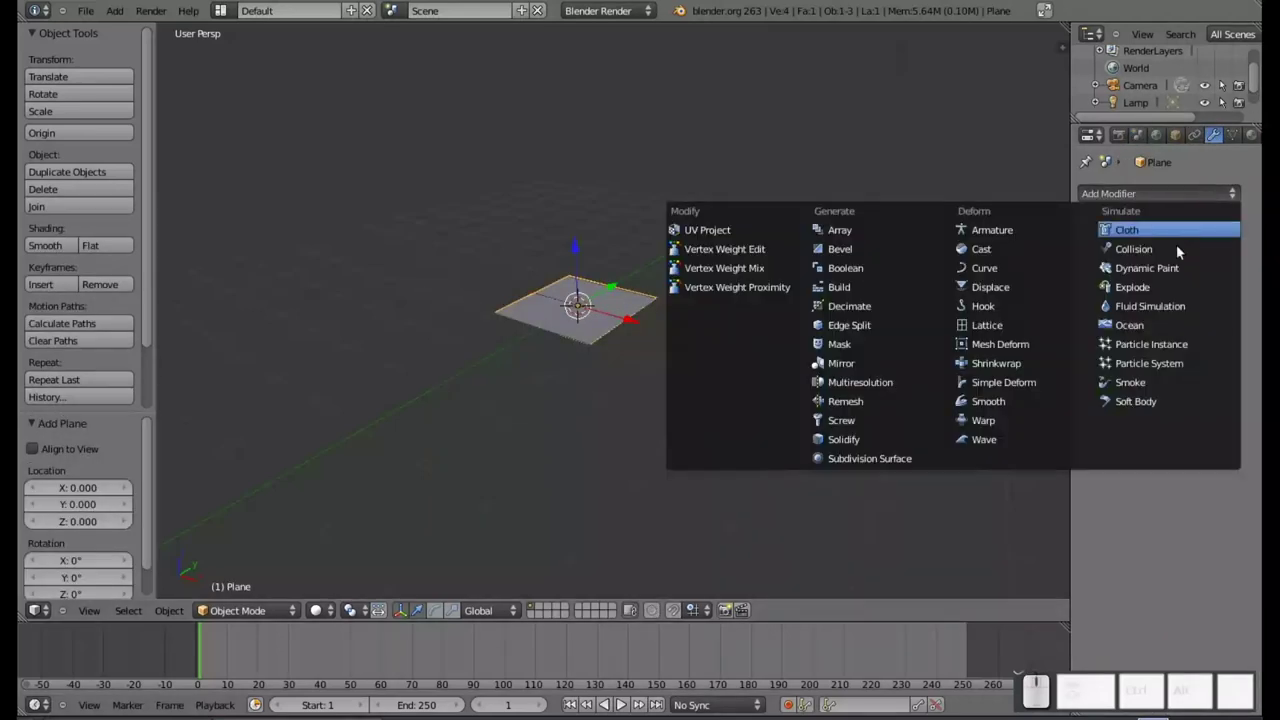
click(1139, 332)
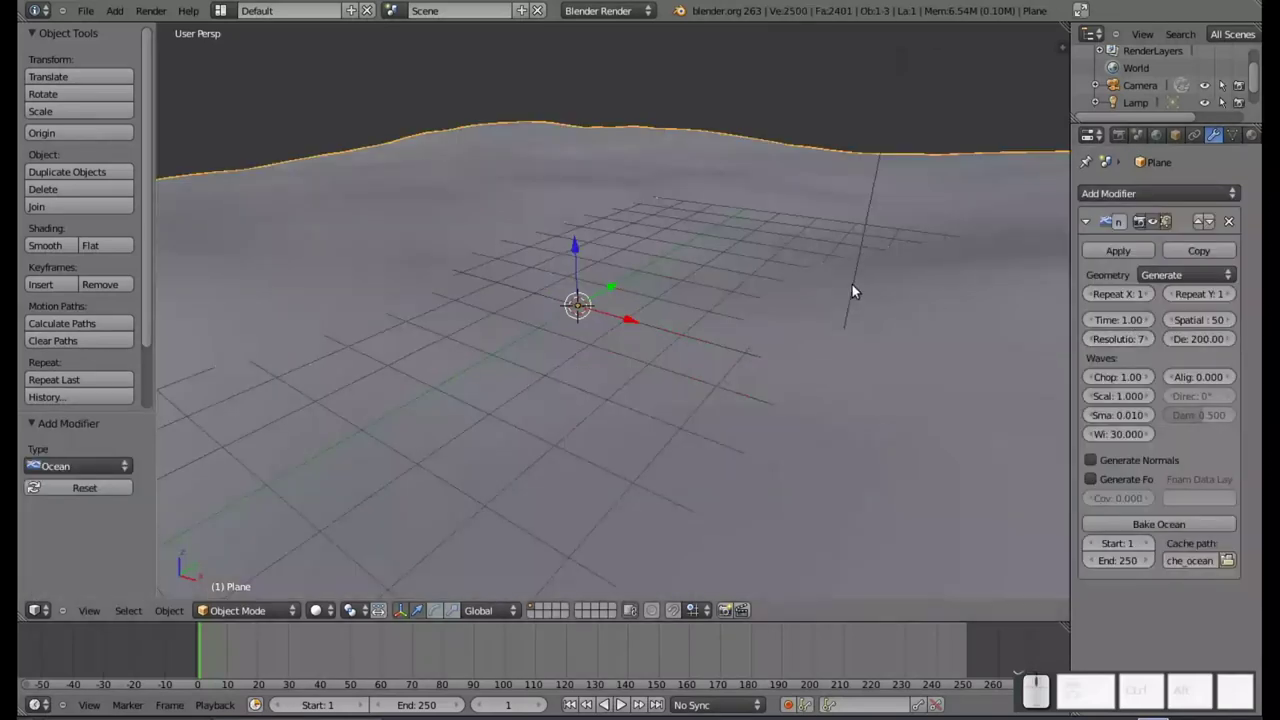
scroll(down, 3)
scroll(down, 3)
scroll(down, 3)
scroll(up, 3)
drag(816, 282, 816, 282)
- From the camera view, scale the ocean plane down and shift it along the X axis
key(KP_0)
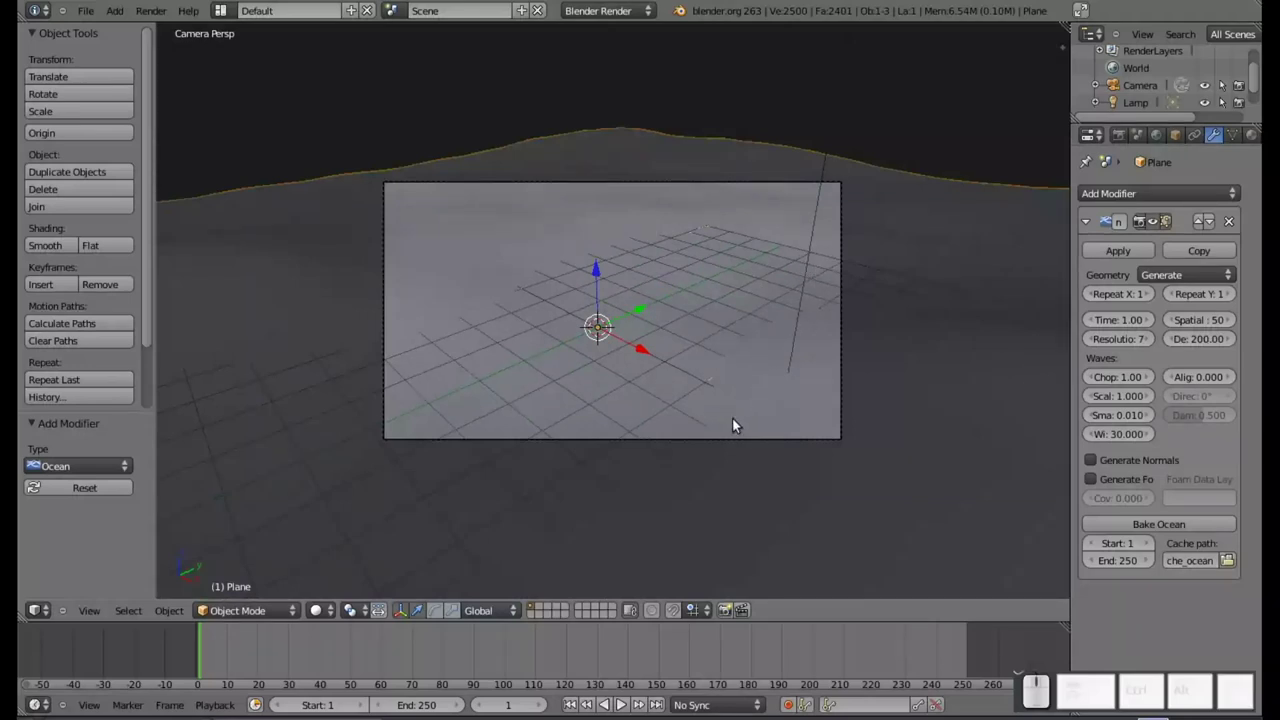
key(s)
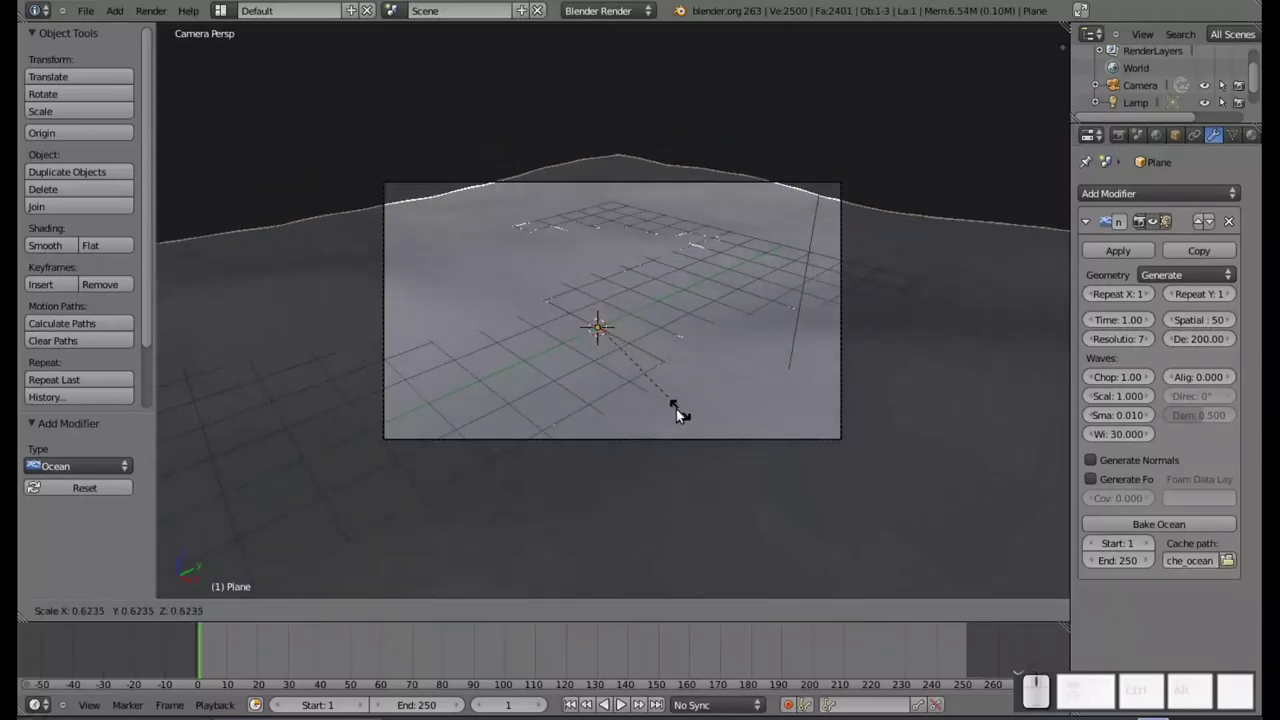
click(670, 406)
click(635, 319)
drag(712, 325, 615, 251)
drag(597, 240, 672, 282)
drag(687, 241, 744, 255)
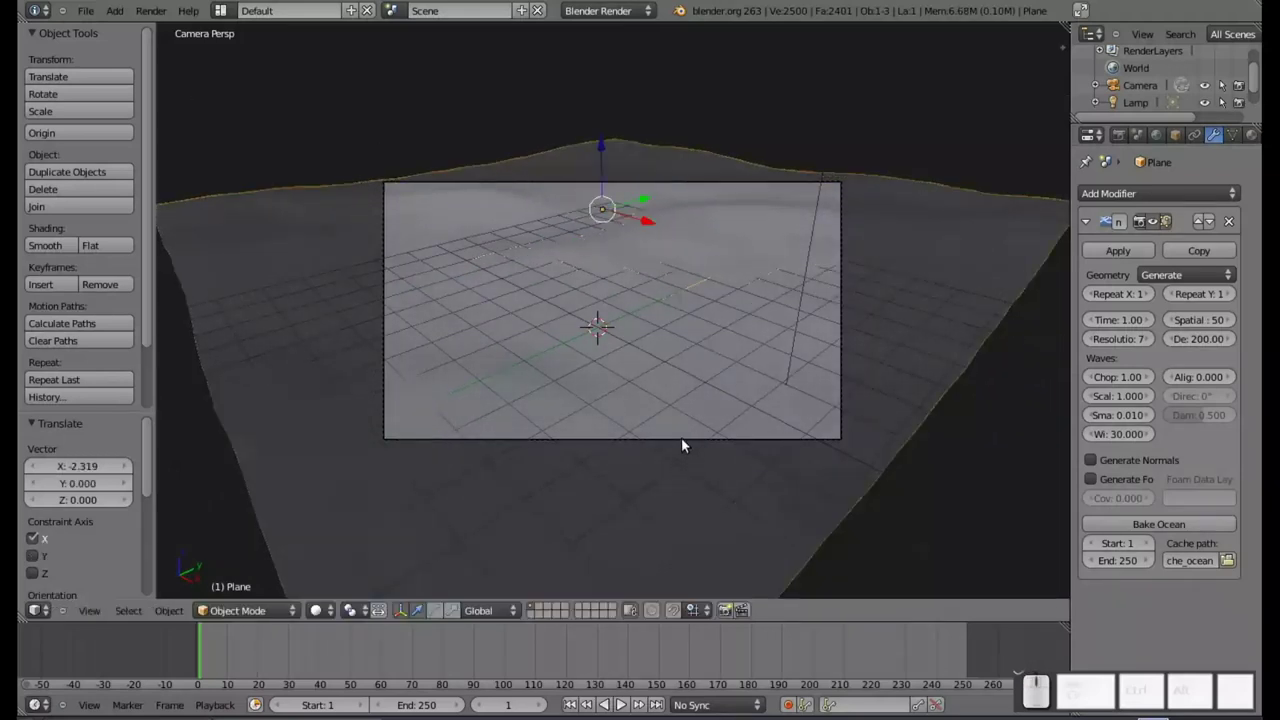
- Rotate the camera toward the horizon and lower it close to the water
right_click(691, 444)
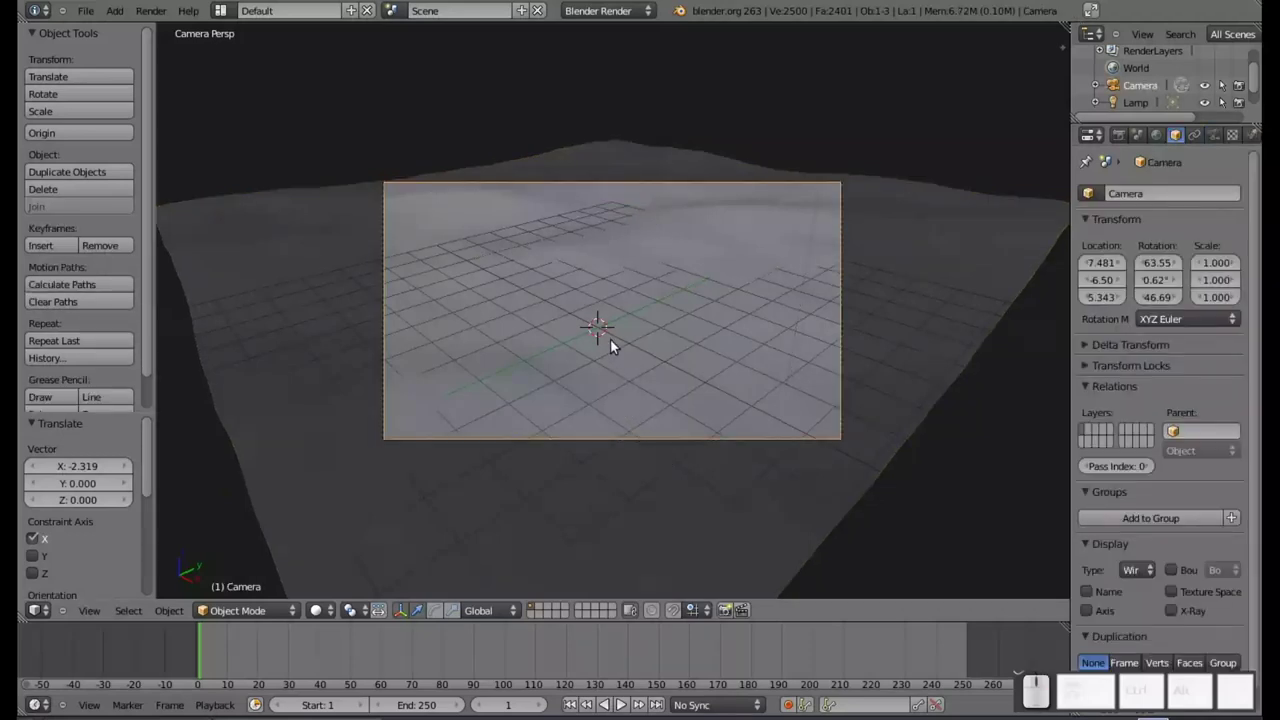
key(g)
drag(622, 361, 615, 333)
key(Escape)
key(r)
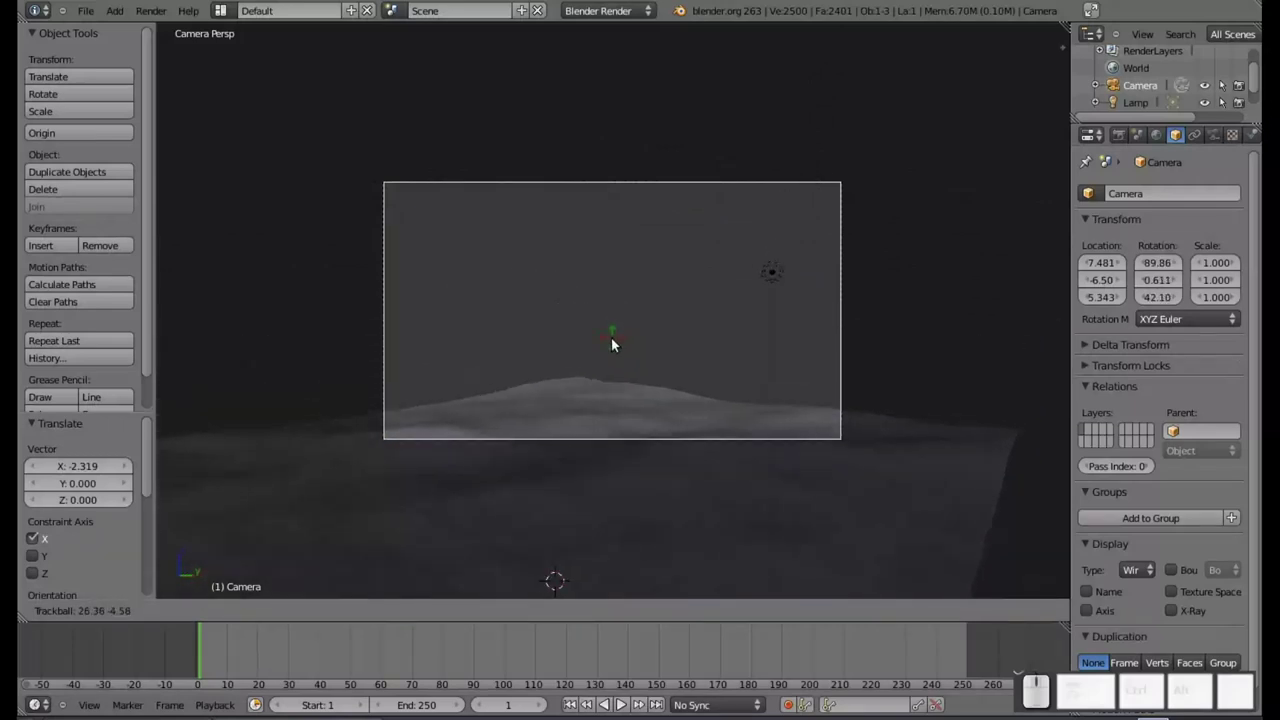
click(627, 340)
key(g)
click(618, 554)
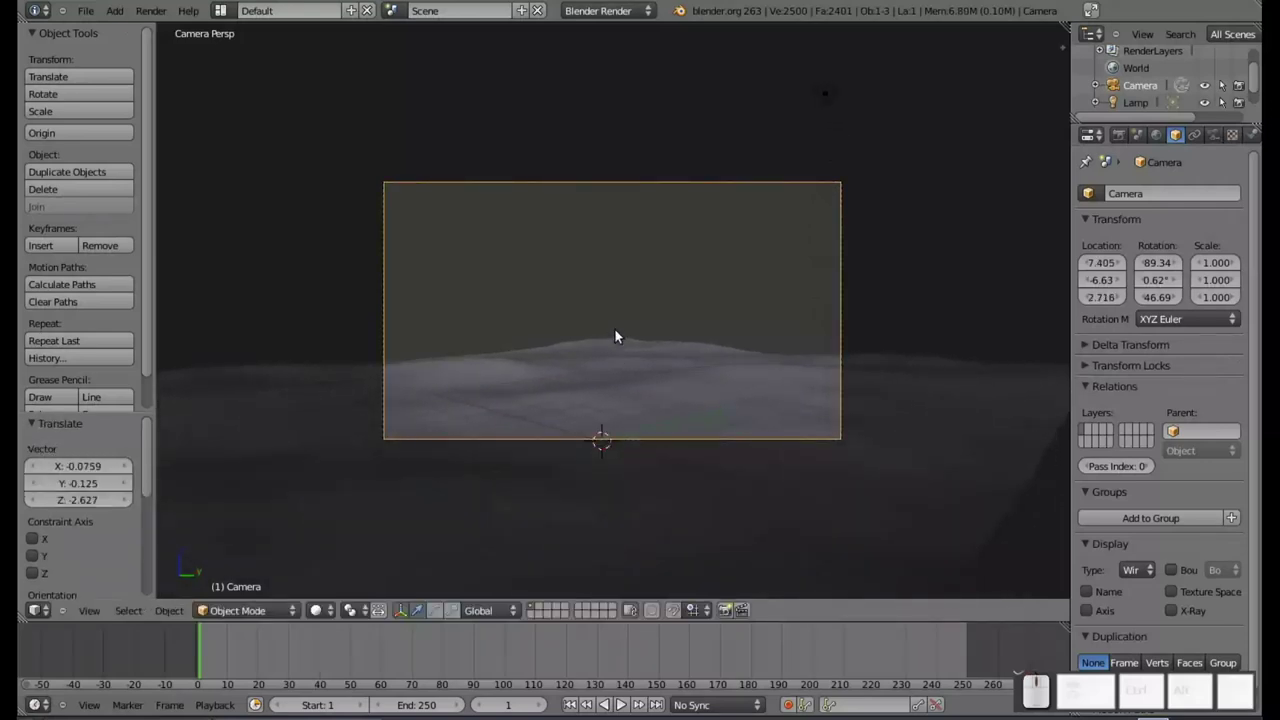
key(g)
click(624, 396)
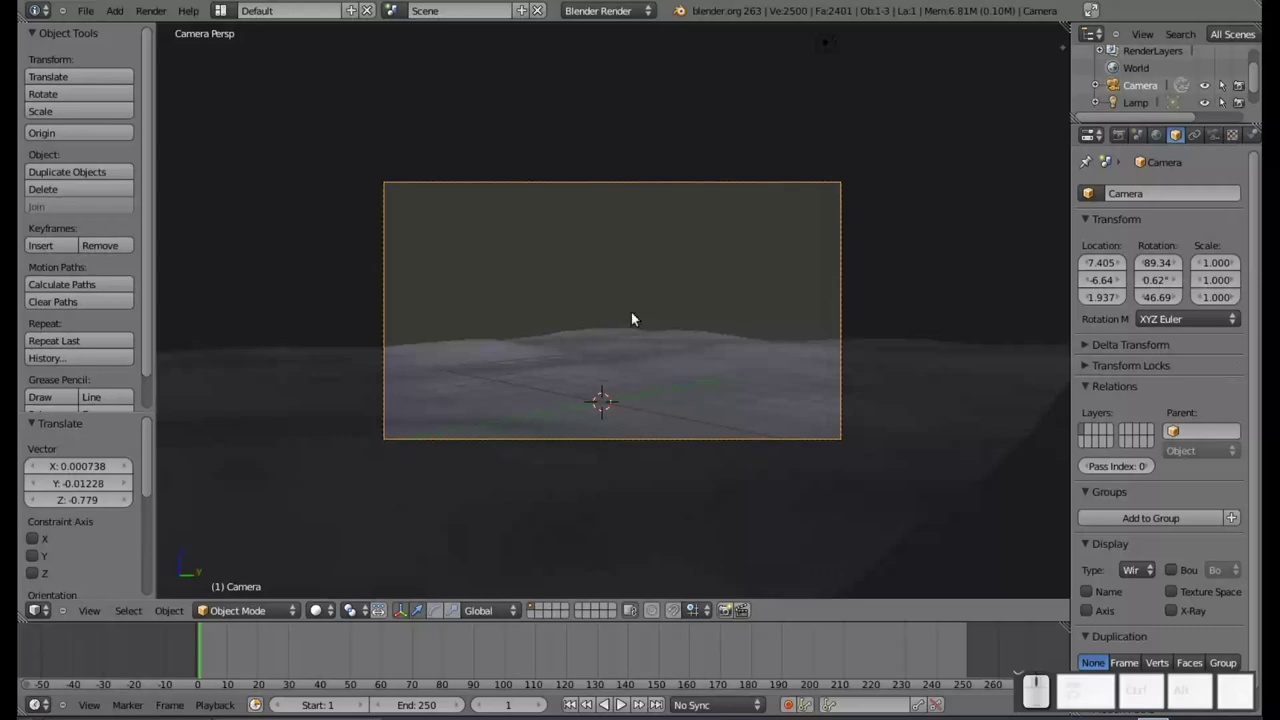
- Reselect the ocean and switch the scene's render engine to Cycles Render
right_click(555, 381)
right_click(562, 380)
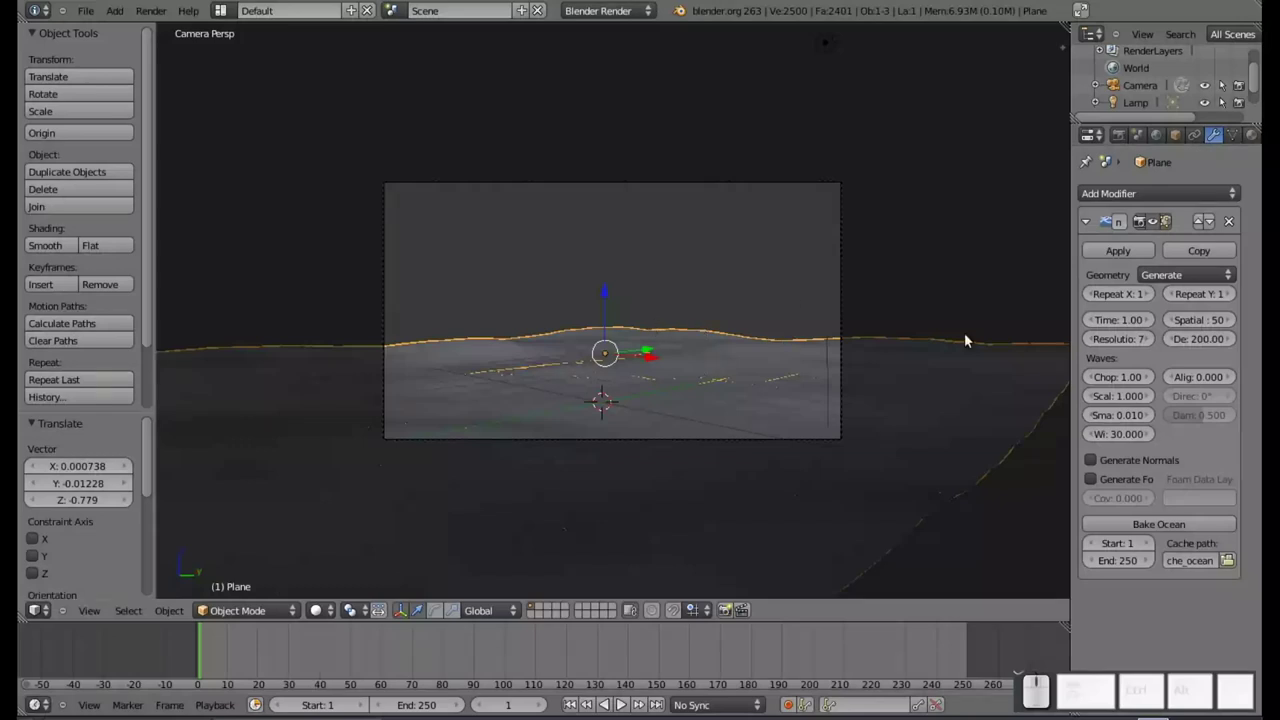
click(628, 18)
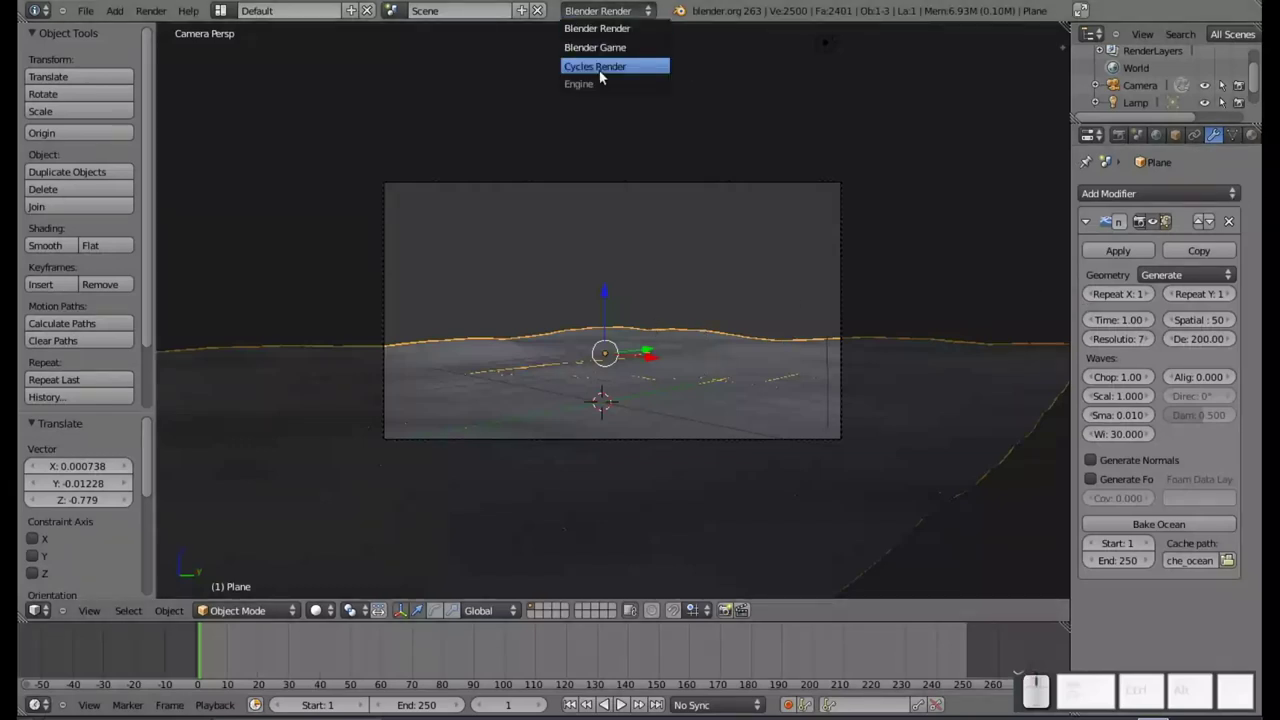
click(609, 70)
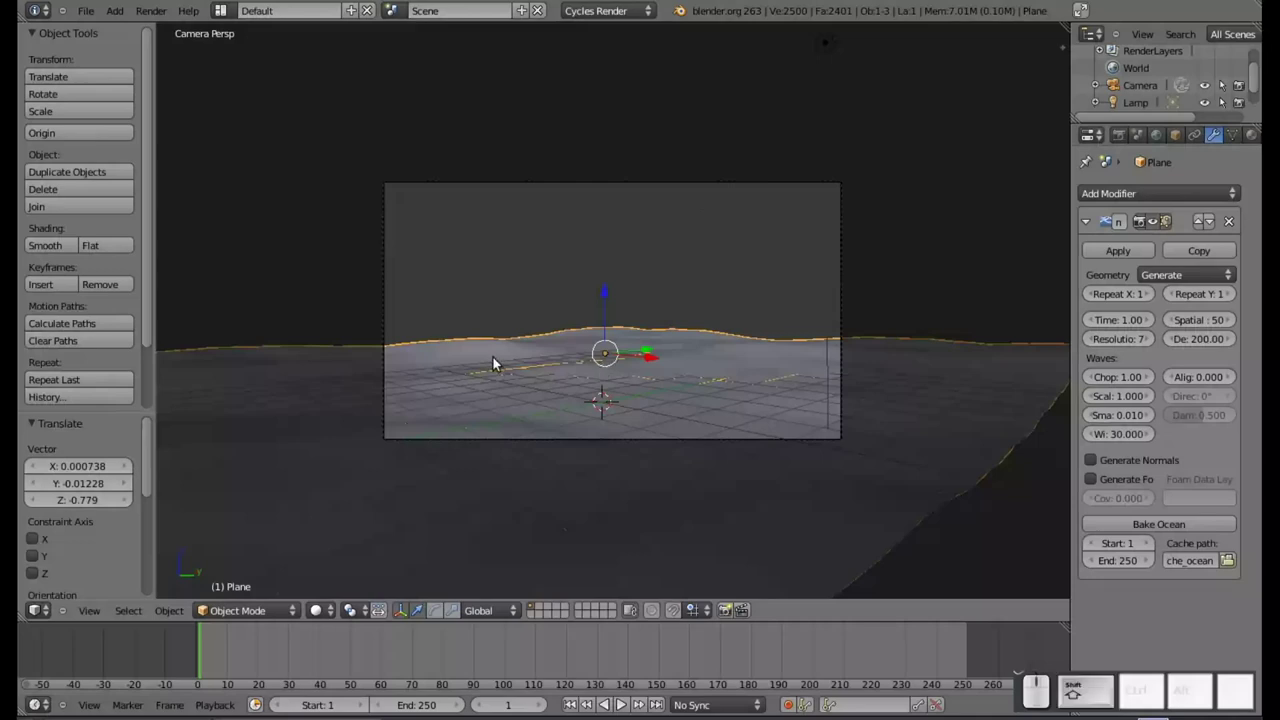
- Add a UV sphere and push it along Y in front of the camera
key(shift+a)
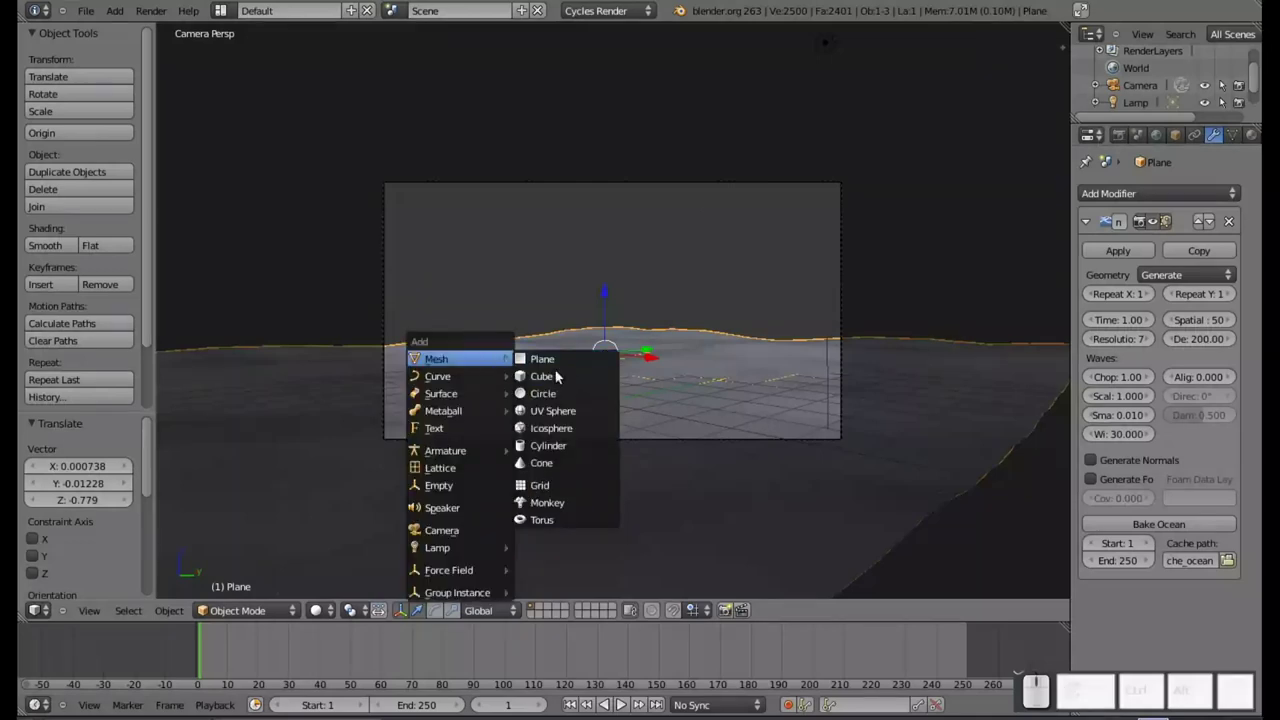
click(569, 414)
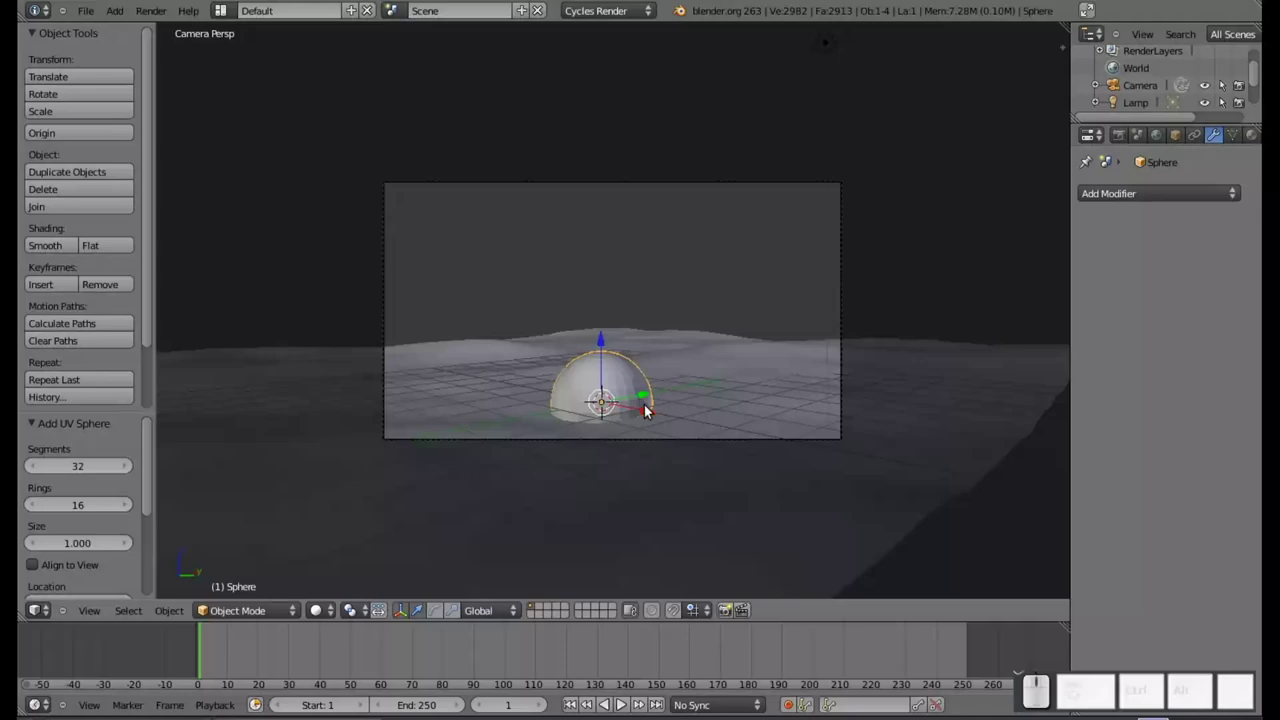
drag(647, 396, 599, 394)
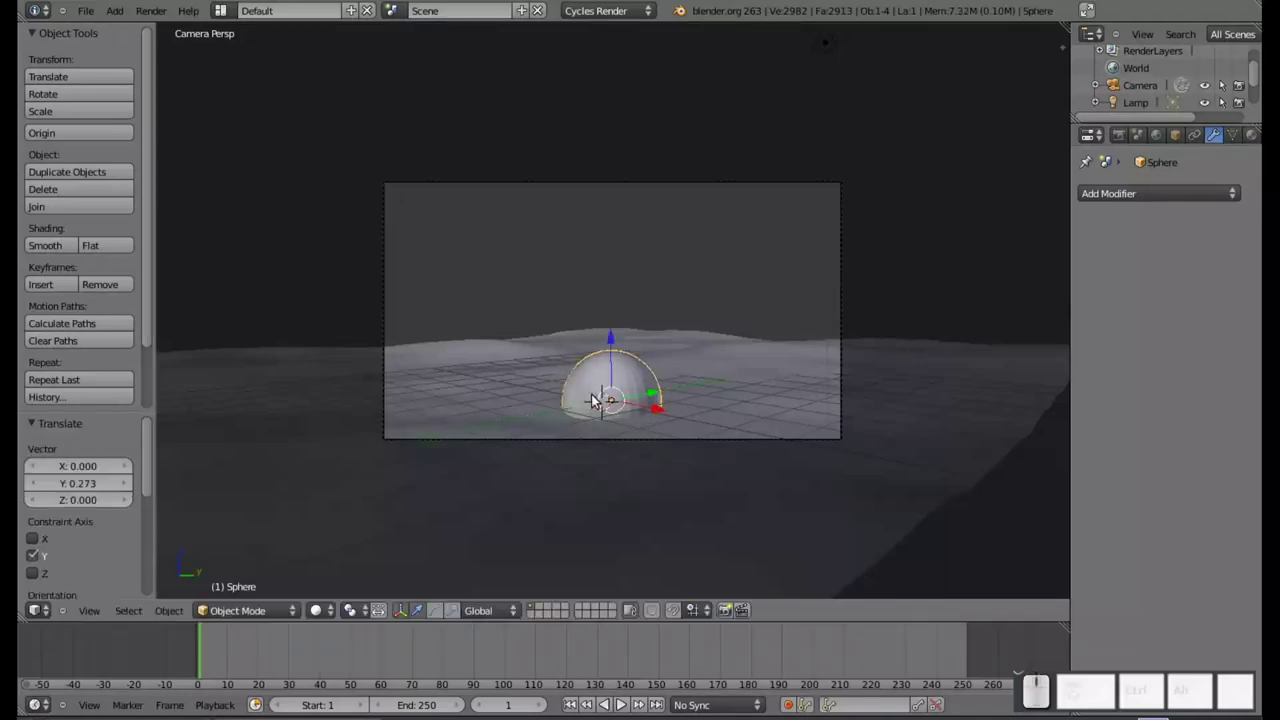
drag(666, 409, 615, 389)
drag(614, 384, 557, 408)
key(KP_0)
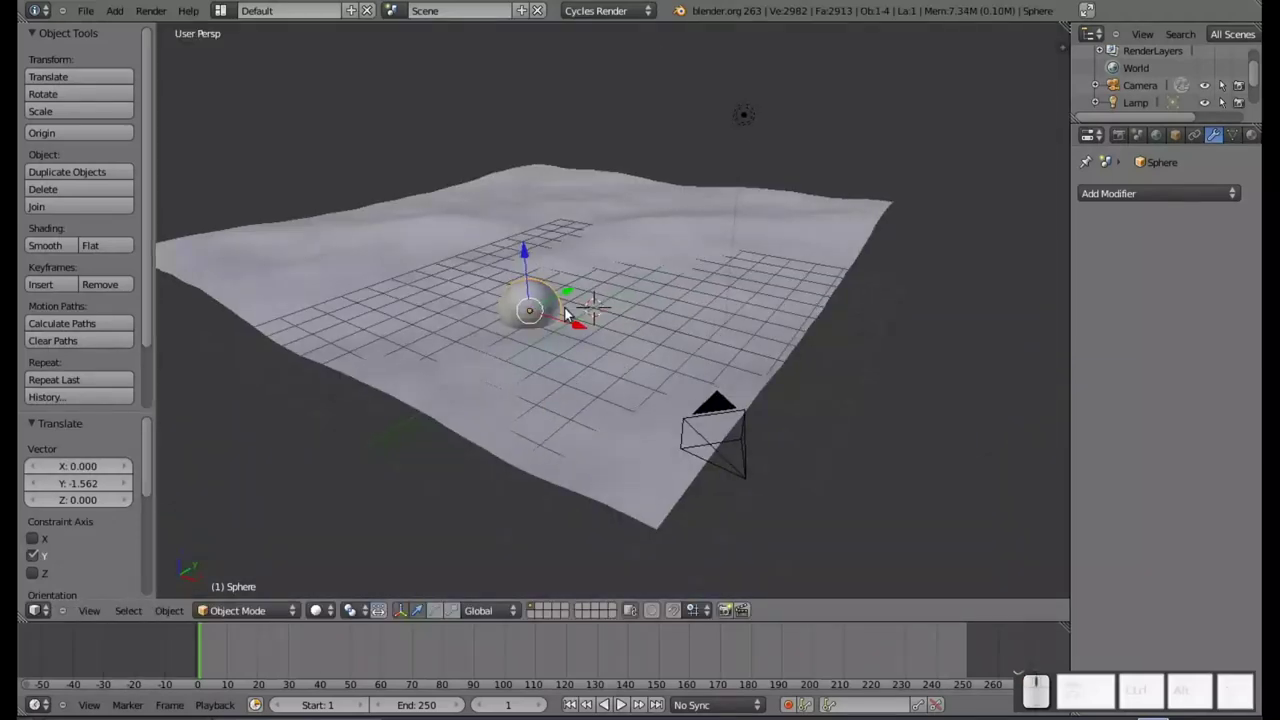
- From the front view, raise the sphere along Z so it floats above the ocean
key(KP_3)
key(KP_1)
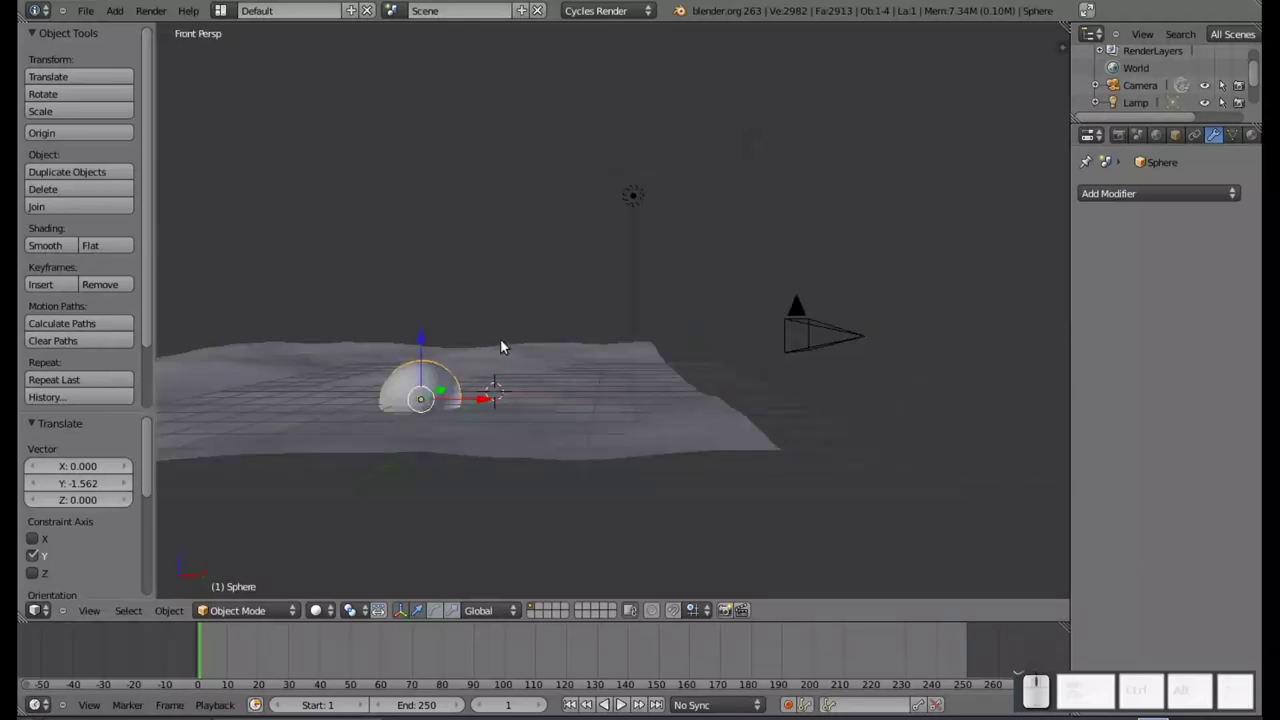
drag(440, 405, 610, 379)
scroll(up, 3)
click(582, 346)
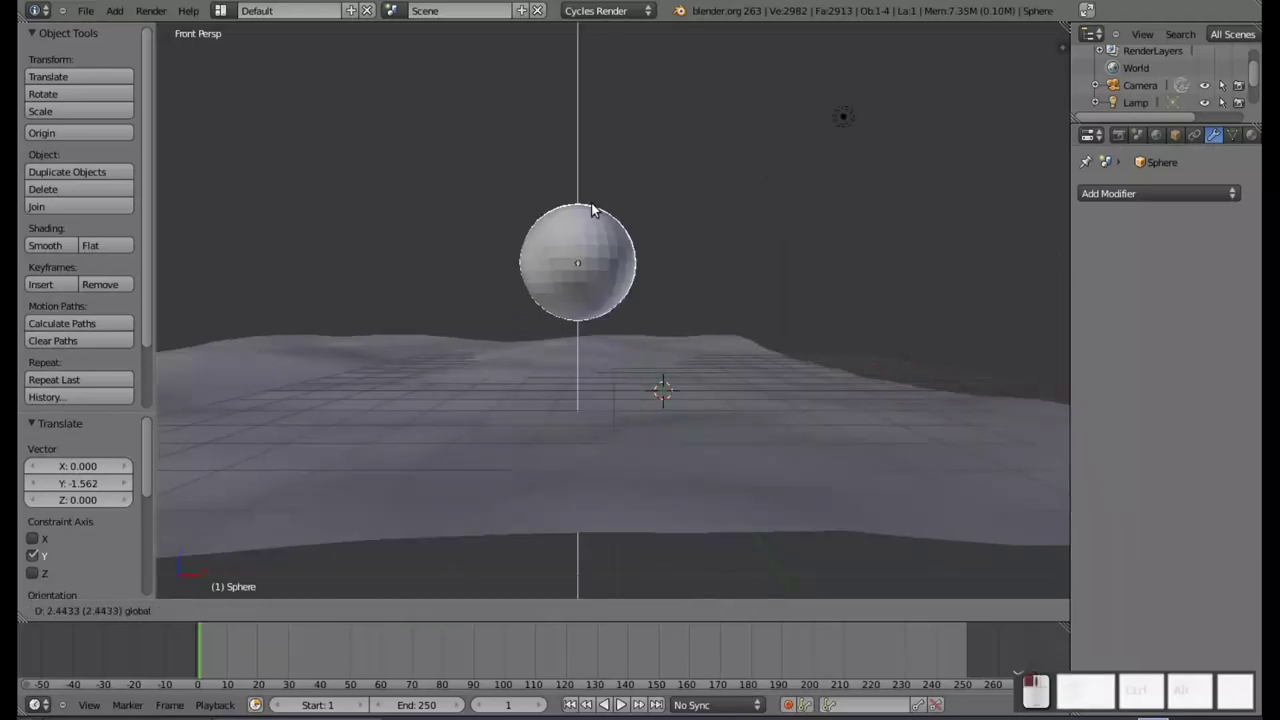
click(587, 208)
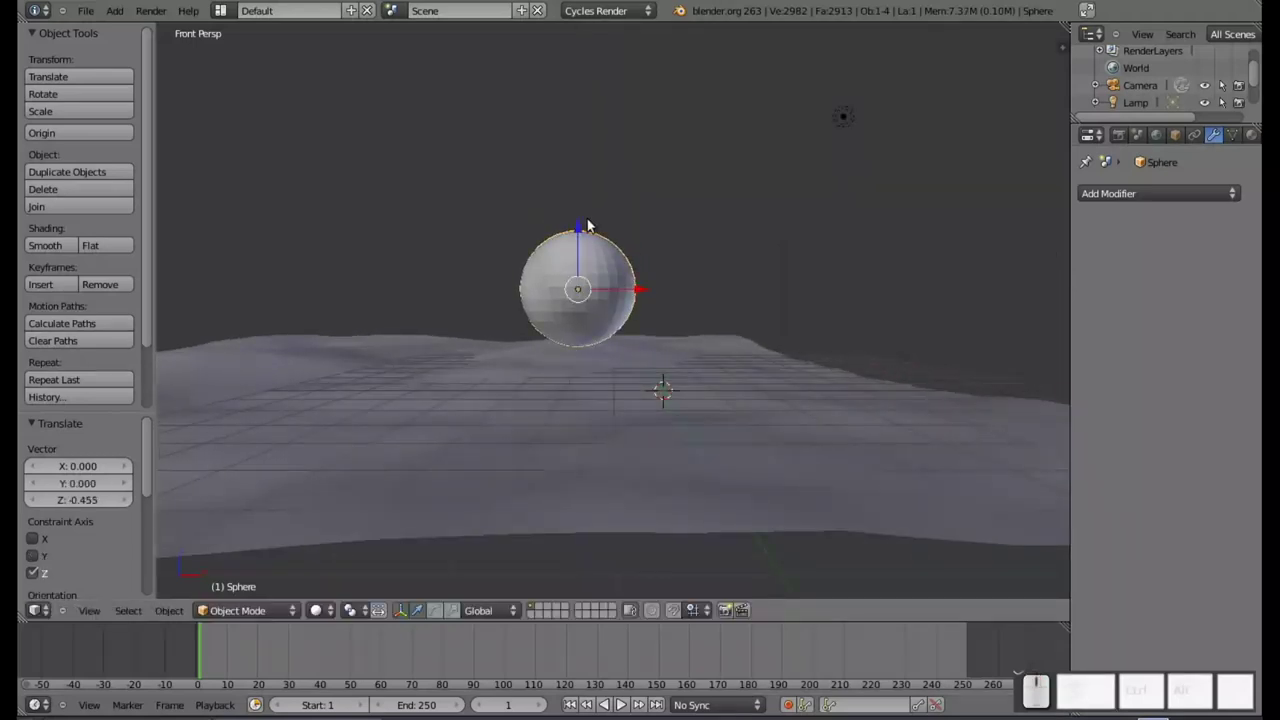
- Edit the sphere mesh with see-through selection and proportional editing enabled
key(Tab)
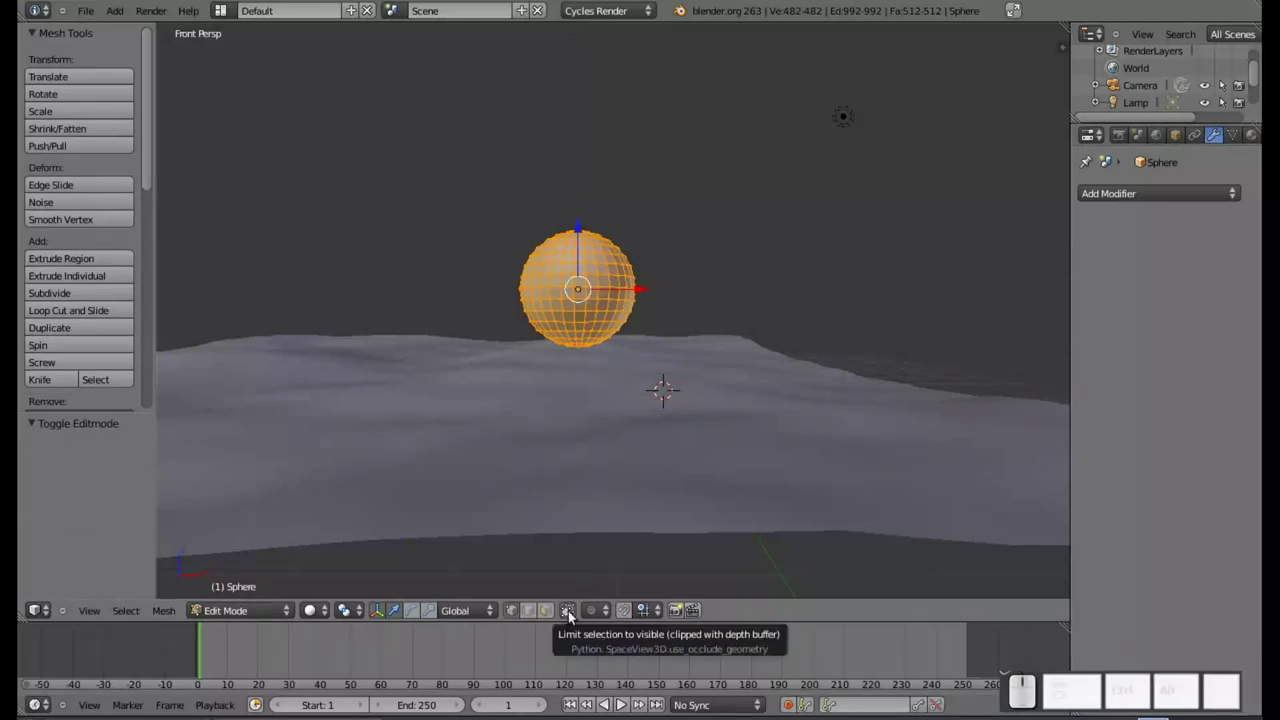
click(578, 611)
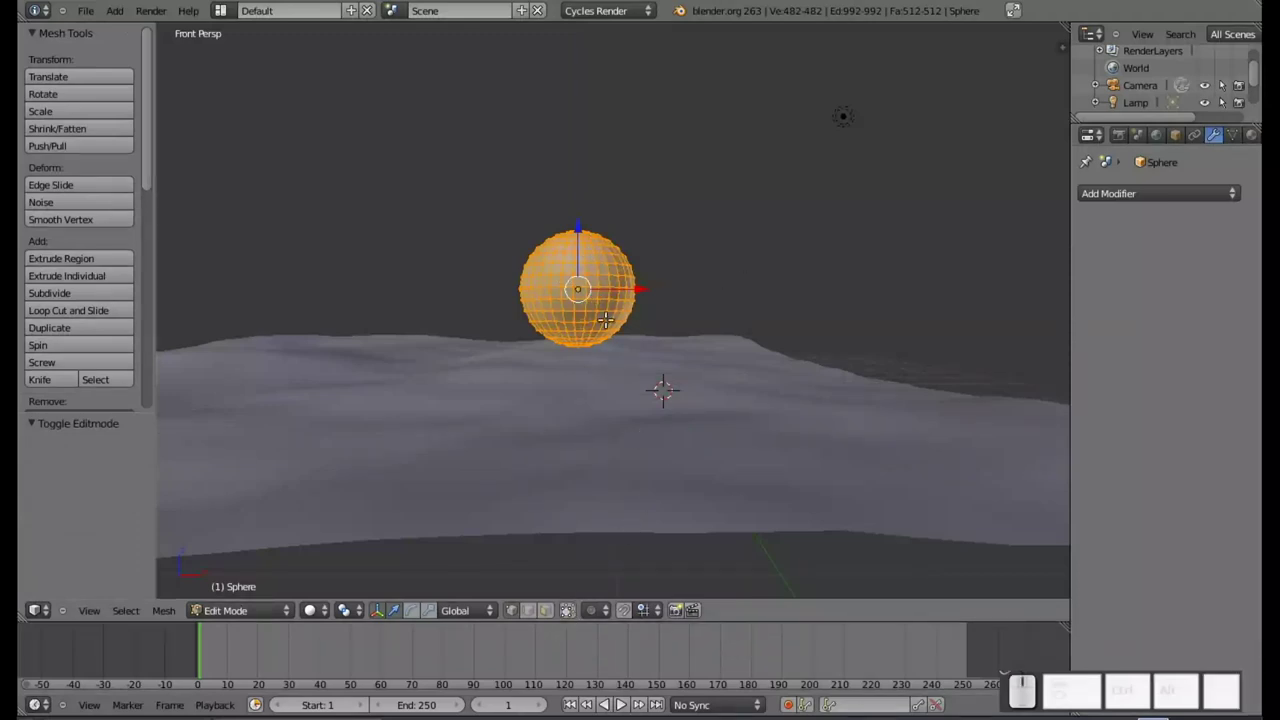
scroll(up, 3)
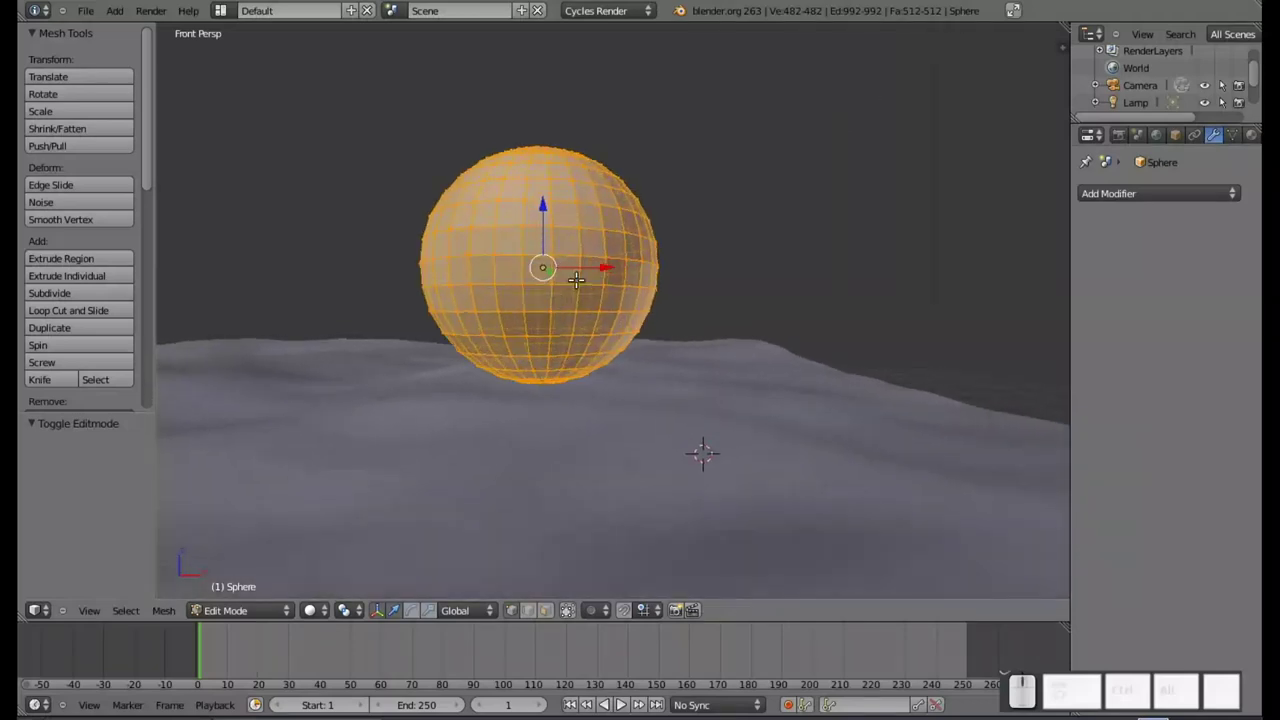
middle_click(575, 250)
drag(539, 216, 560, 355)
key(a)
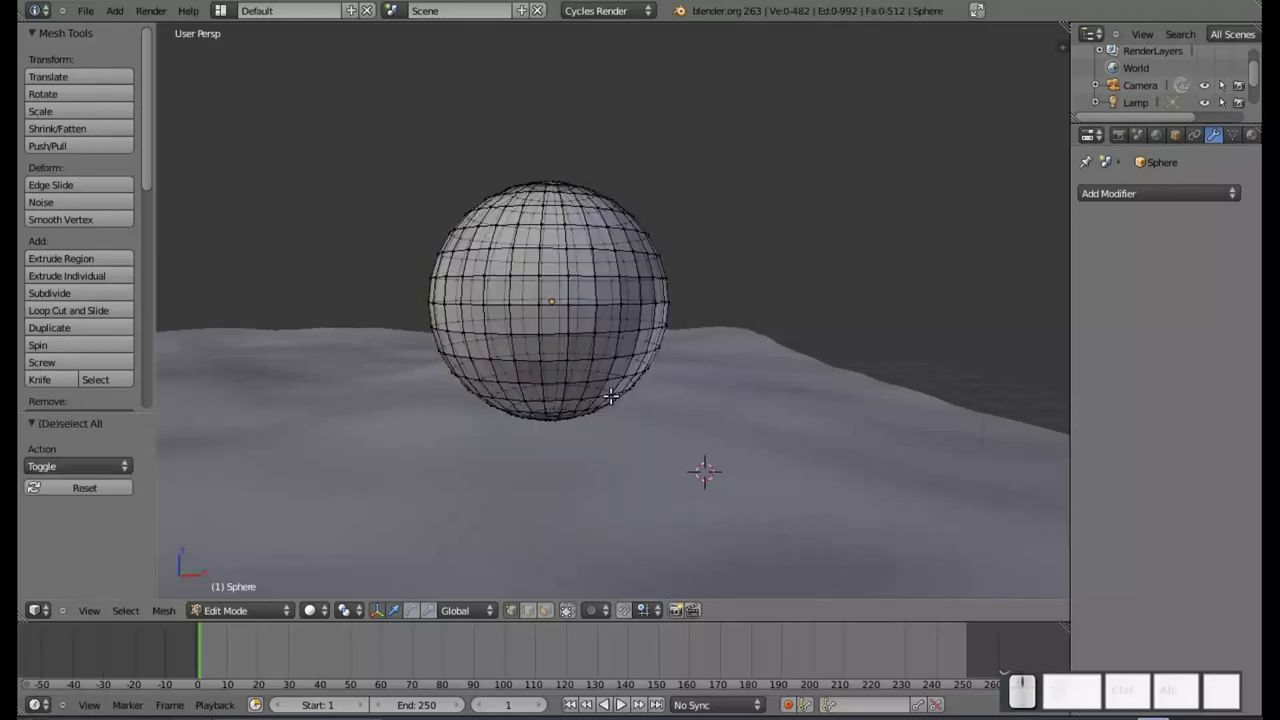
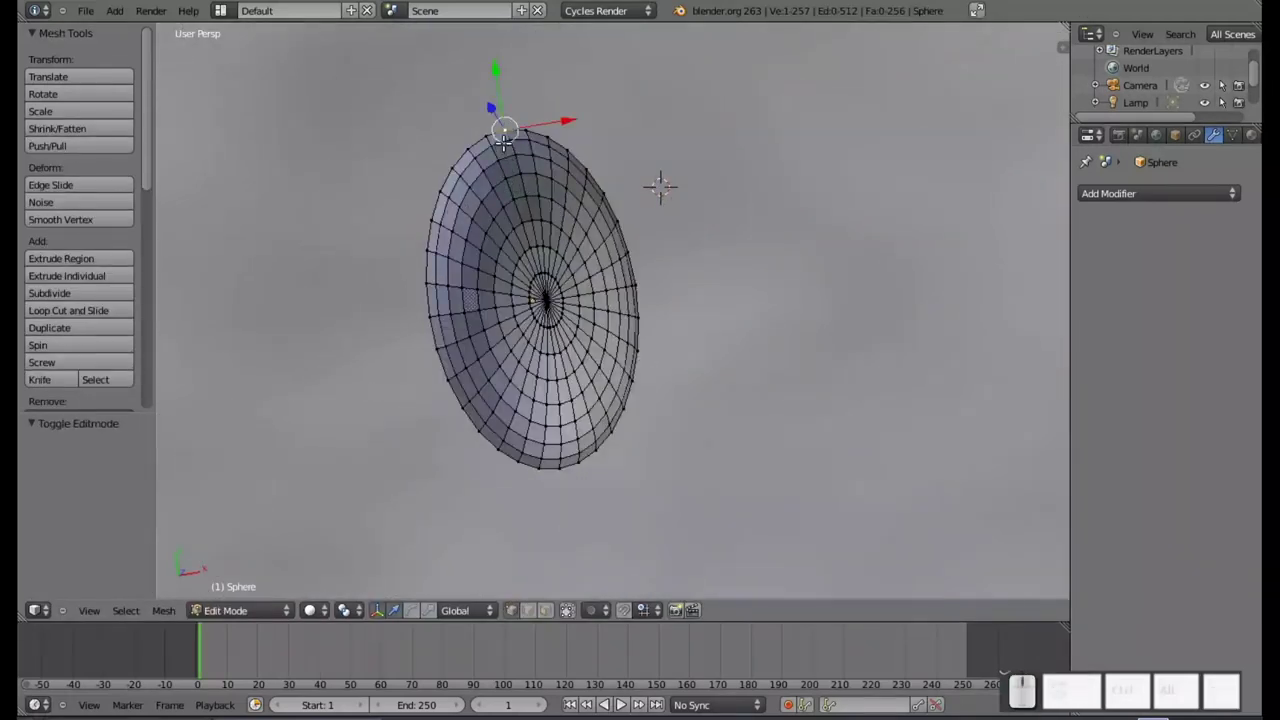
key(o)
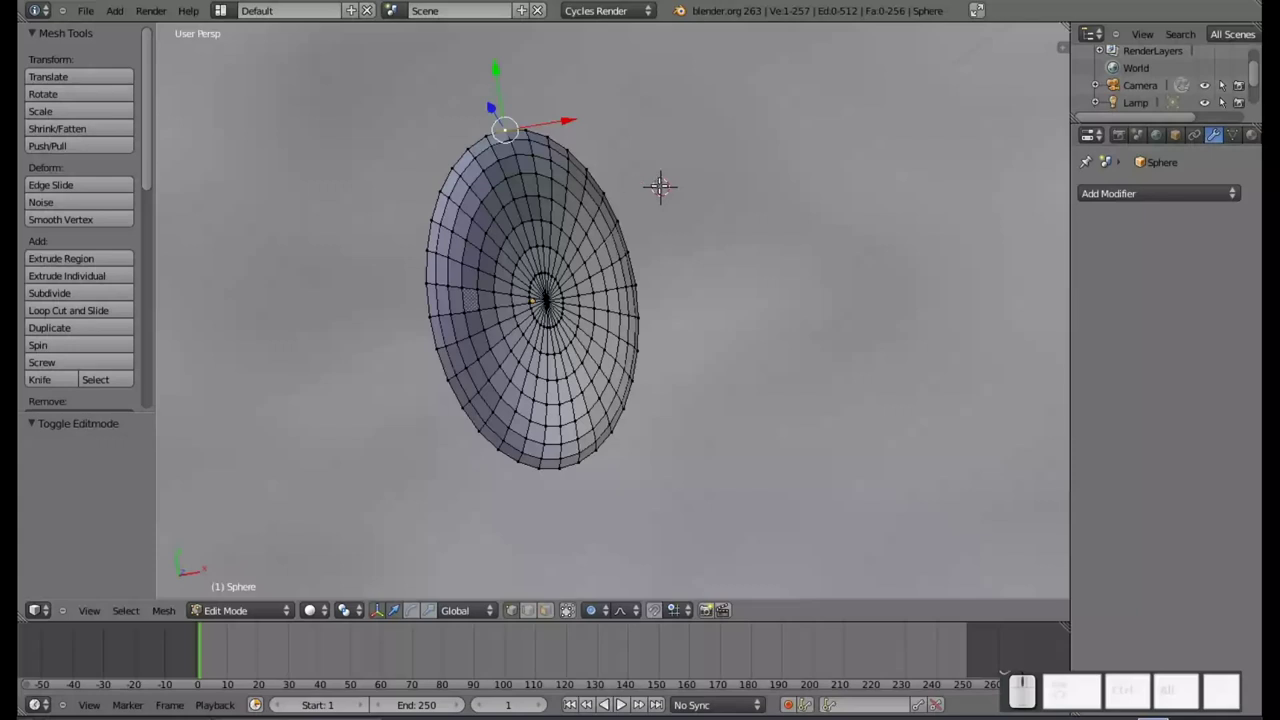
- Scale the top along X with an adjusted falloff, pinching it into a pointed teardrop
key(s)
key(x)
scroll(up, 3)
scroll(down, 3)
scroll(down, 3)
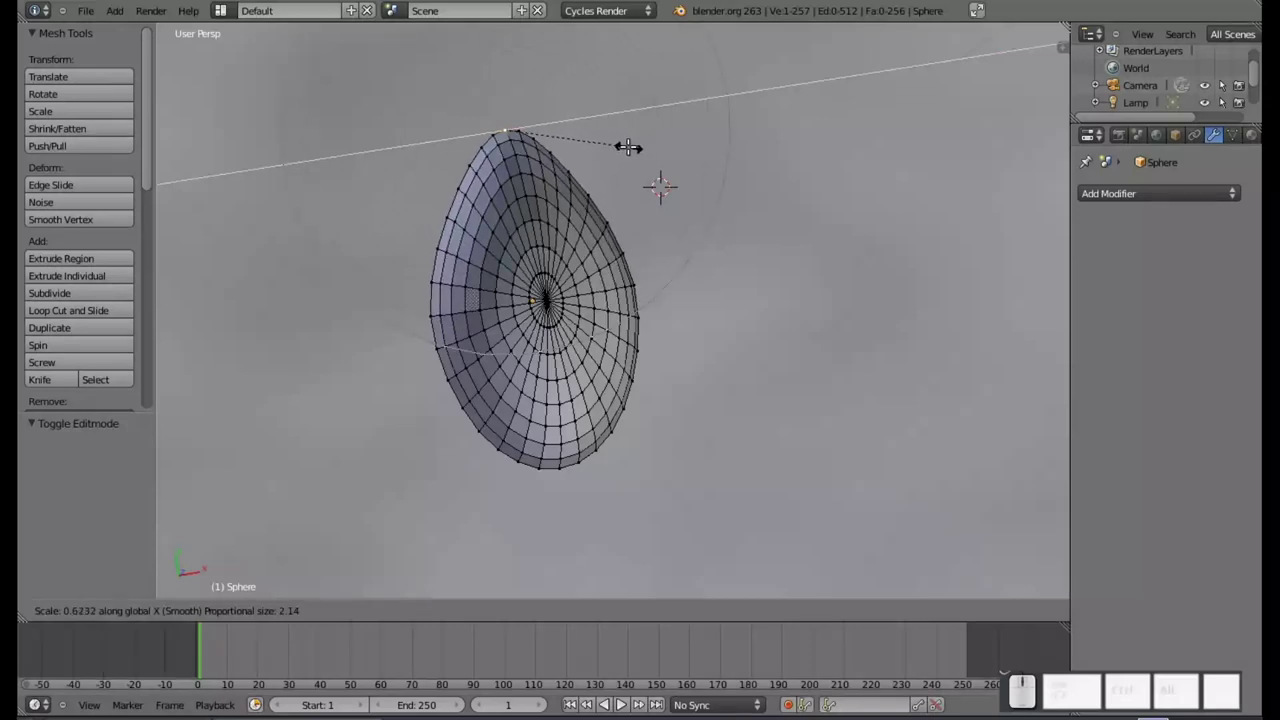
click(631, 148)
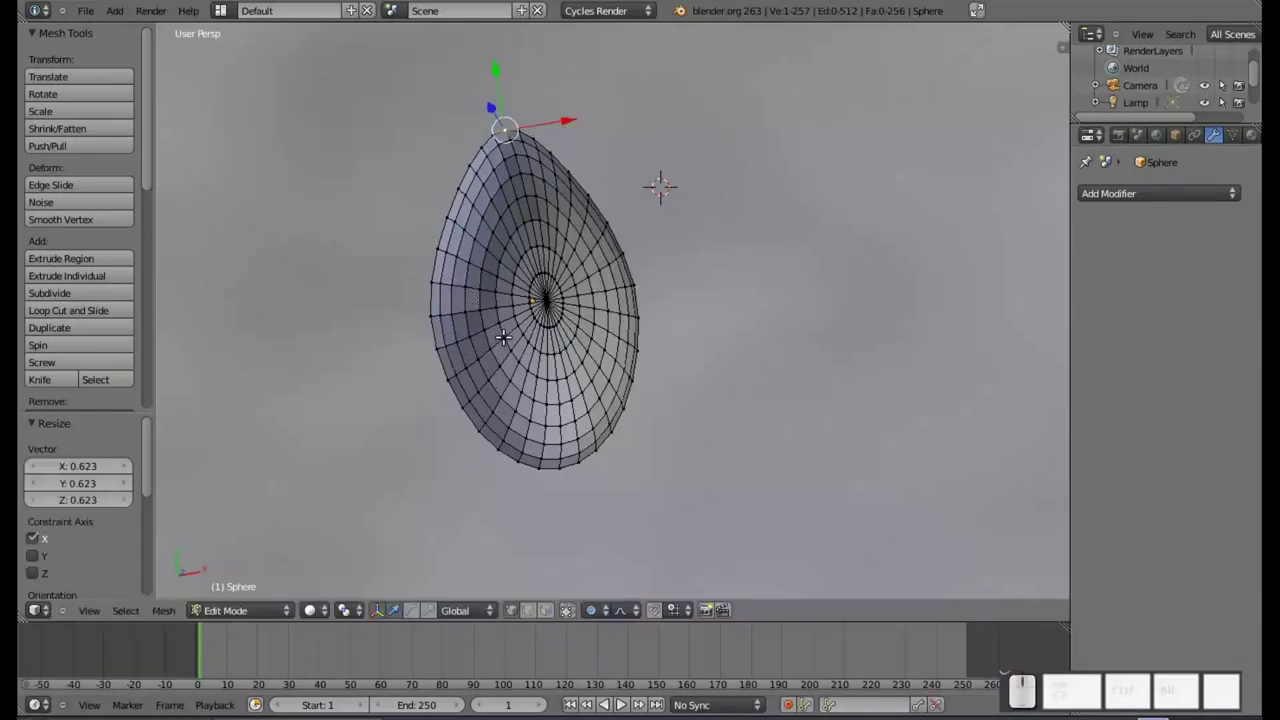
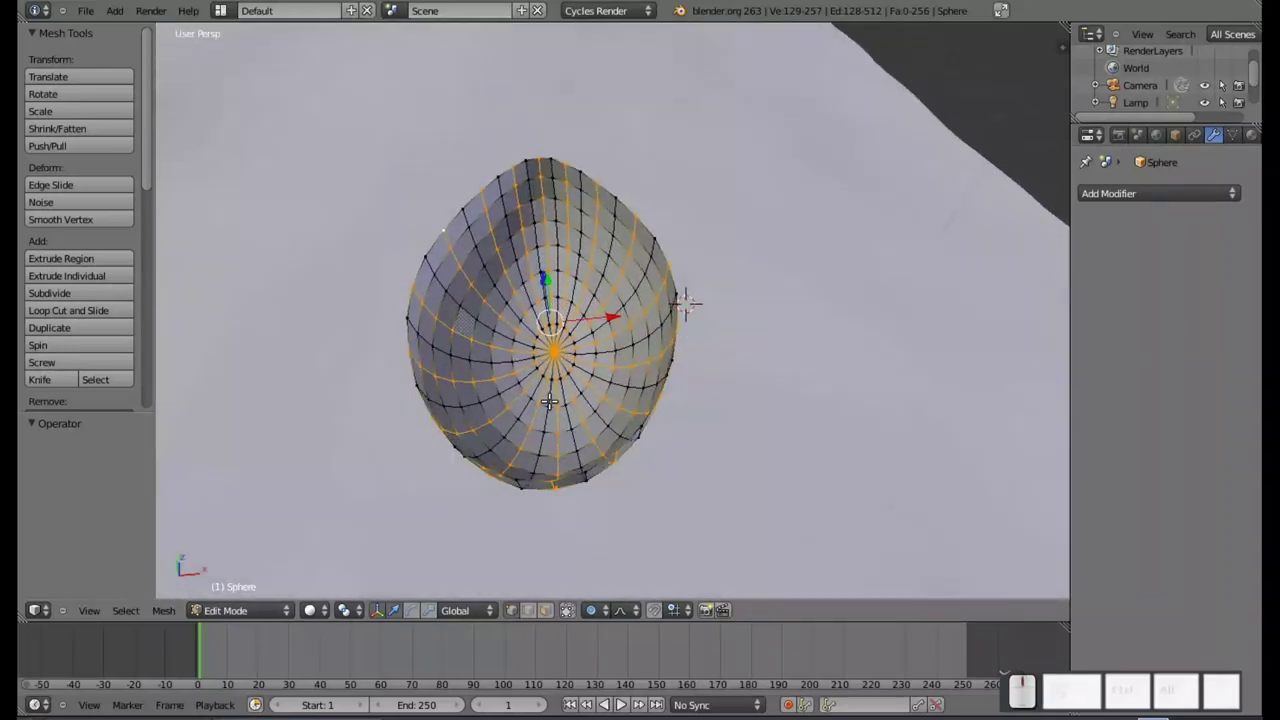
- Scale the alternate vertical edge loops inward (height locked) to form flutes
drag(569, 434, 561, 319)
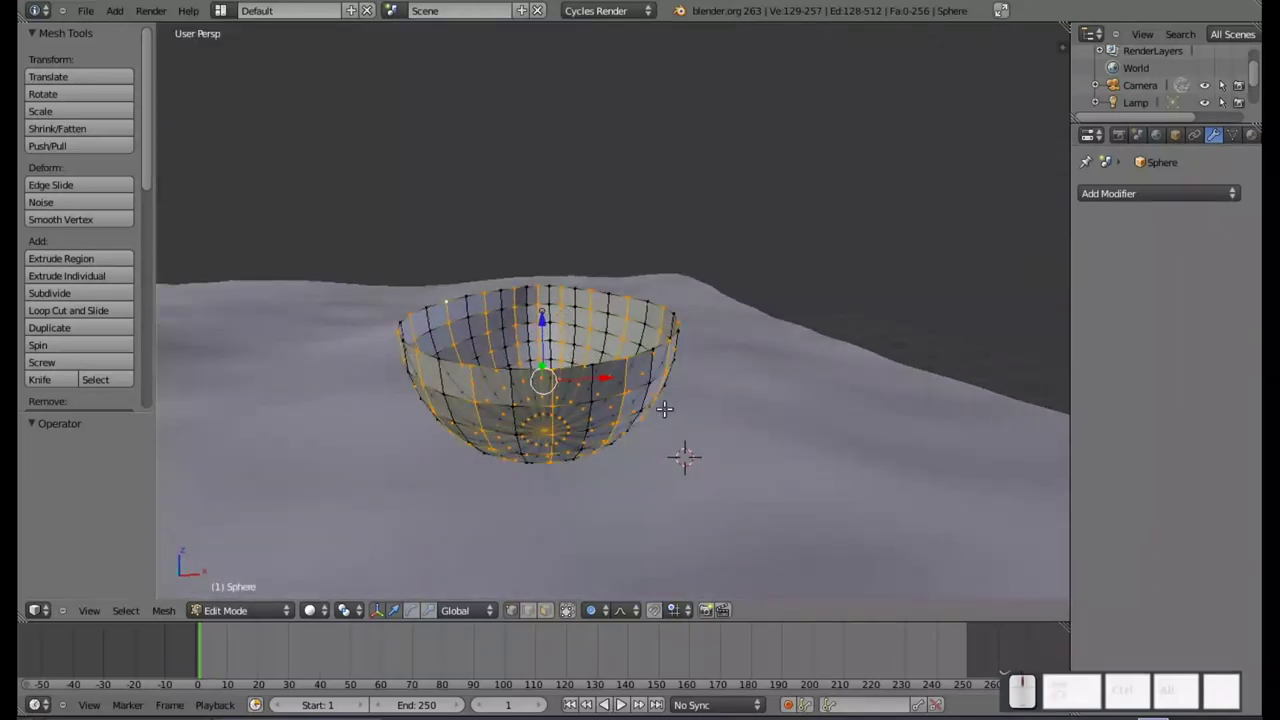
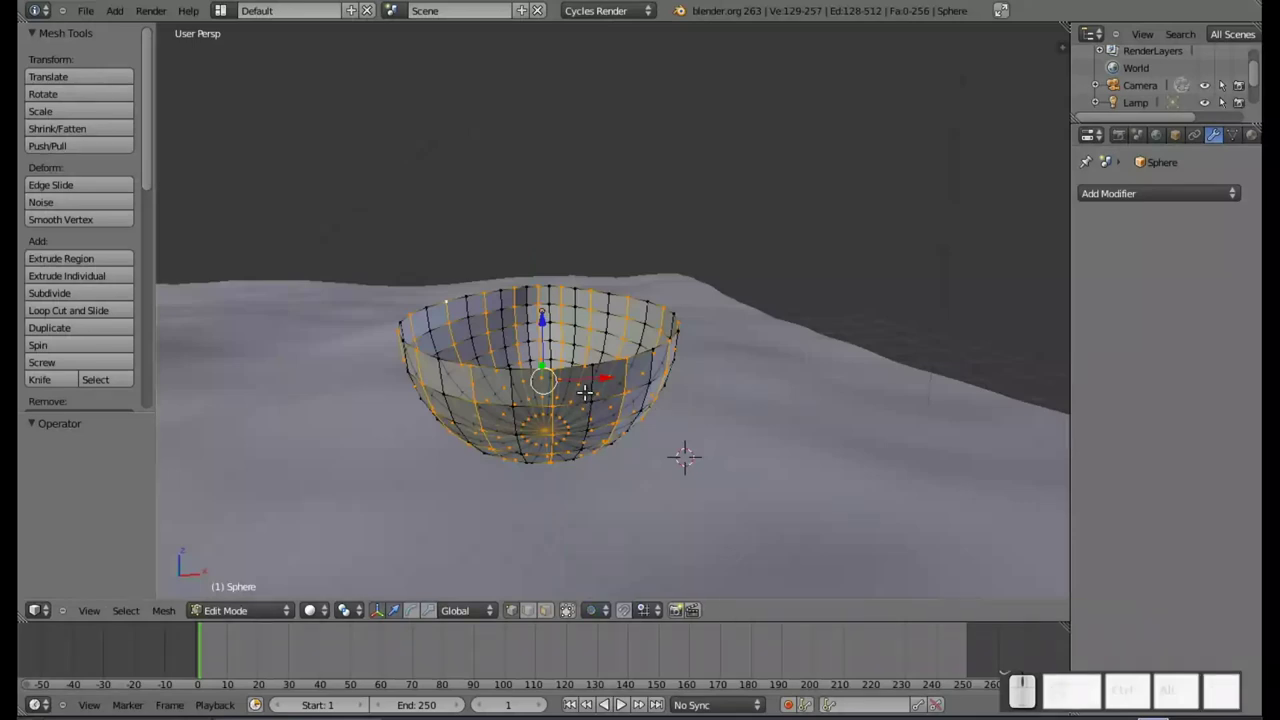
key(s)
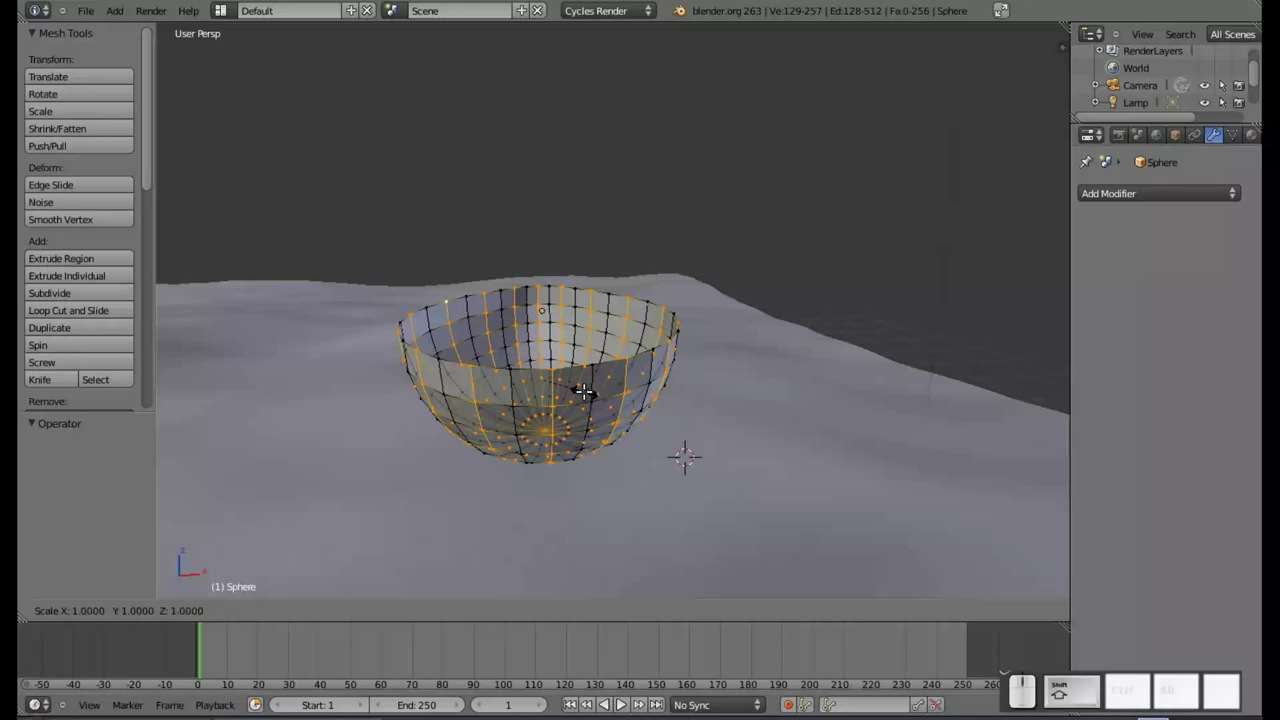
key(shift+z)
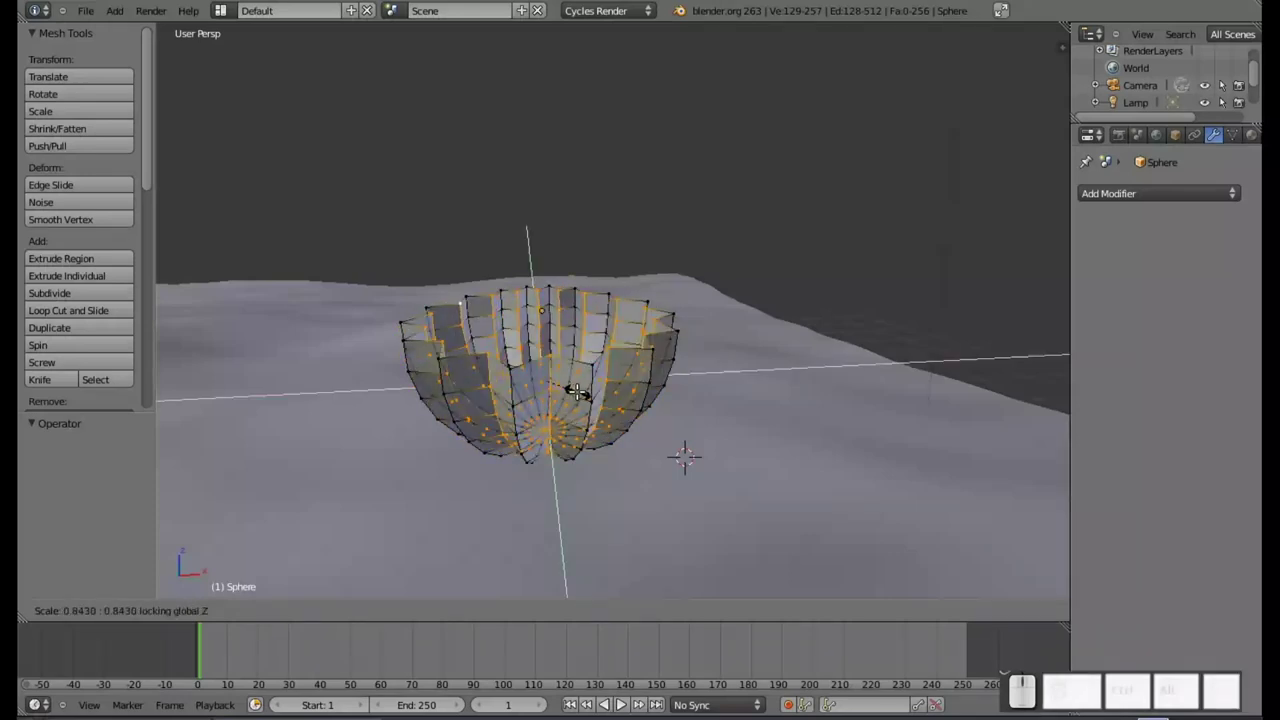
click(578, 392)
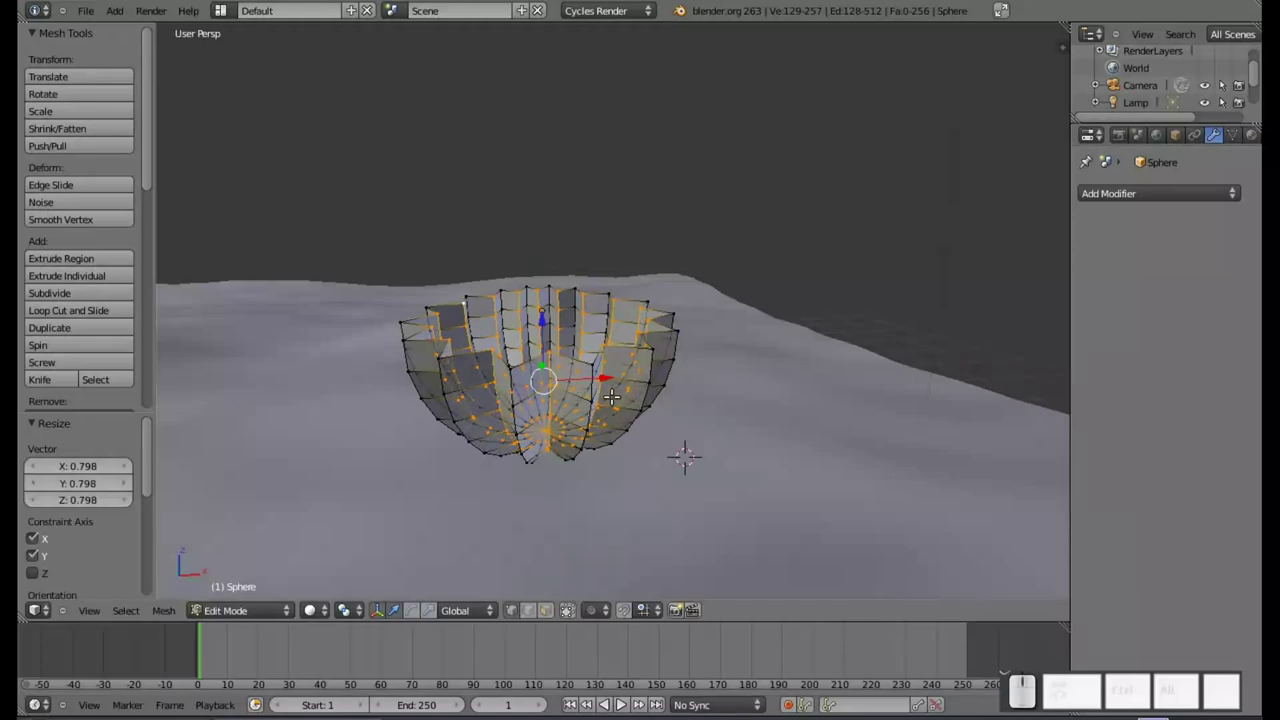
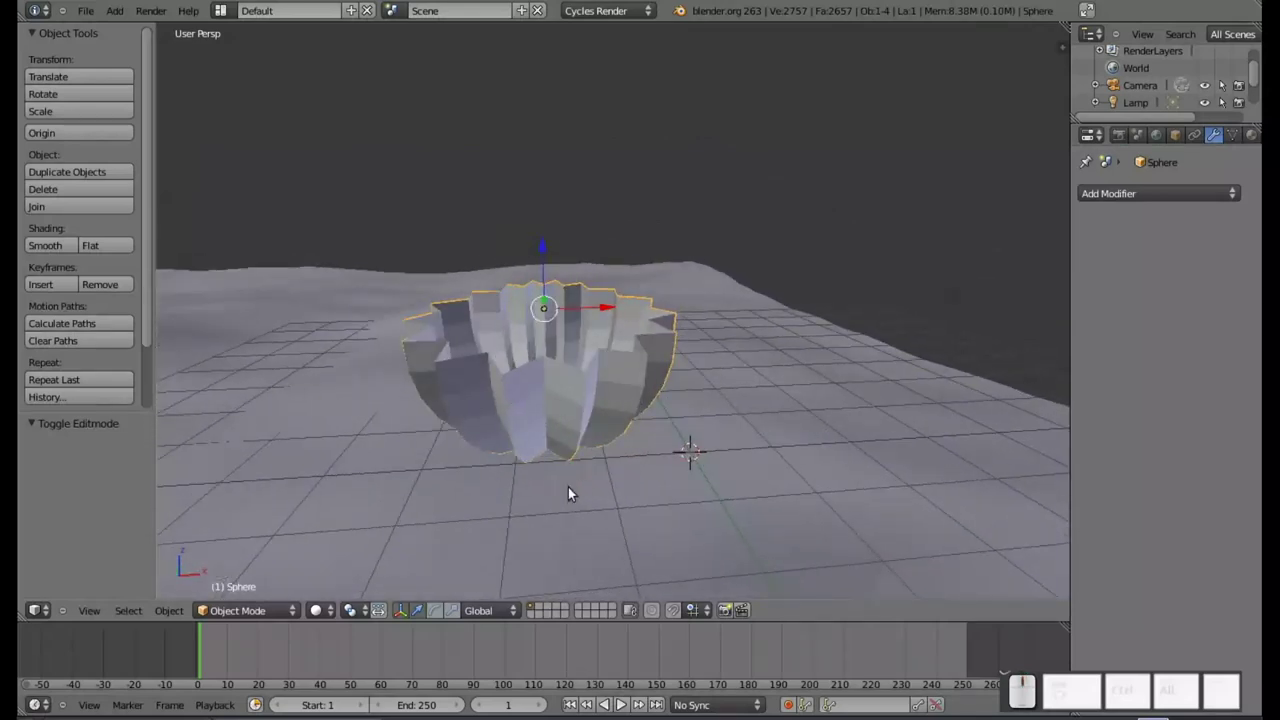
- Add a Subdivision Surface modifier to the bowl and shade it smooth
click(1123, 202)
click(1123, 200)
click(864, 465)
drag(542, 512, 766, 409)
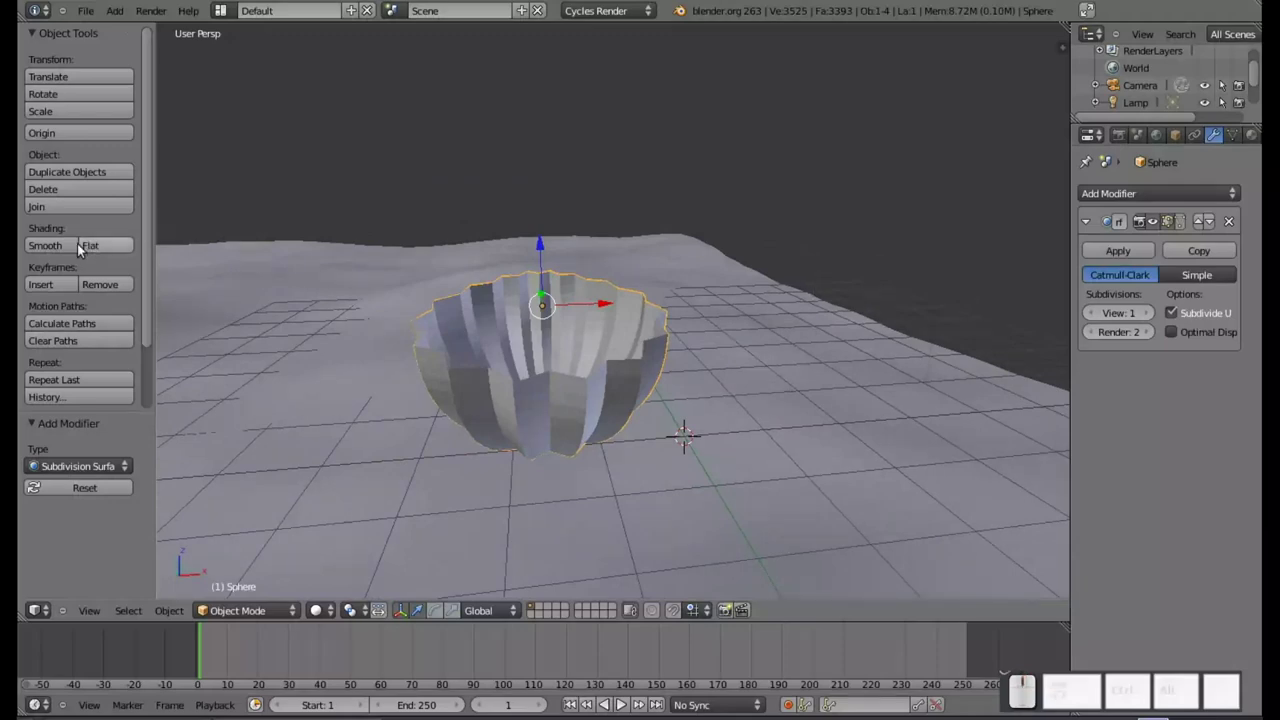
click(55, 253)
- Flatten the bowl along Z into a shallow dish and set viewport subdivision level 3
drag(480, 393, 714, 412)
key(s)
key(z)
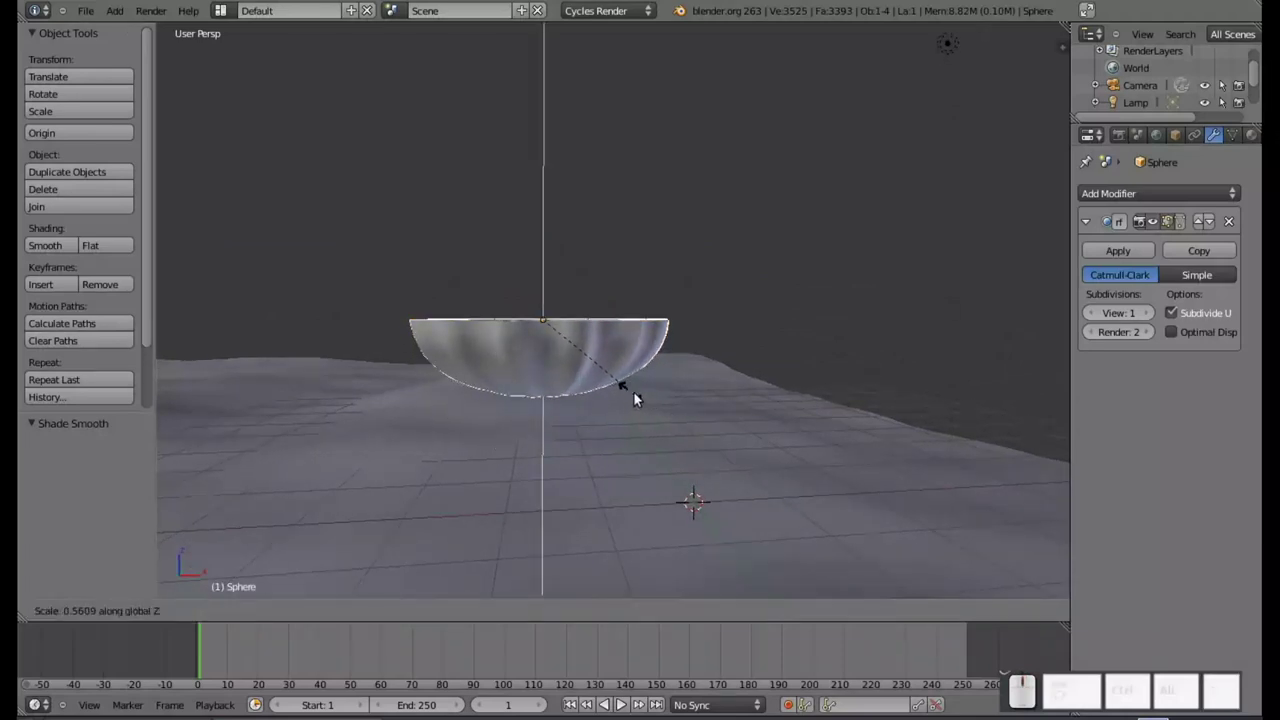
click(623, 396)
drag(610, 378, 598, 371)
middle_click(591, 381)
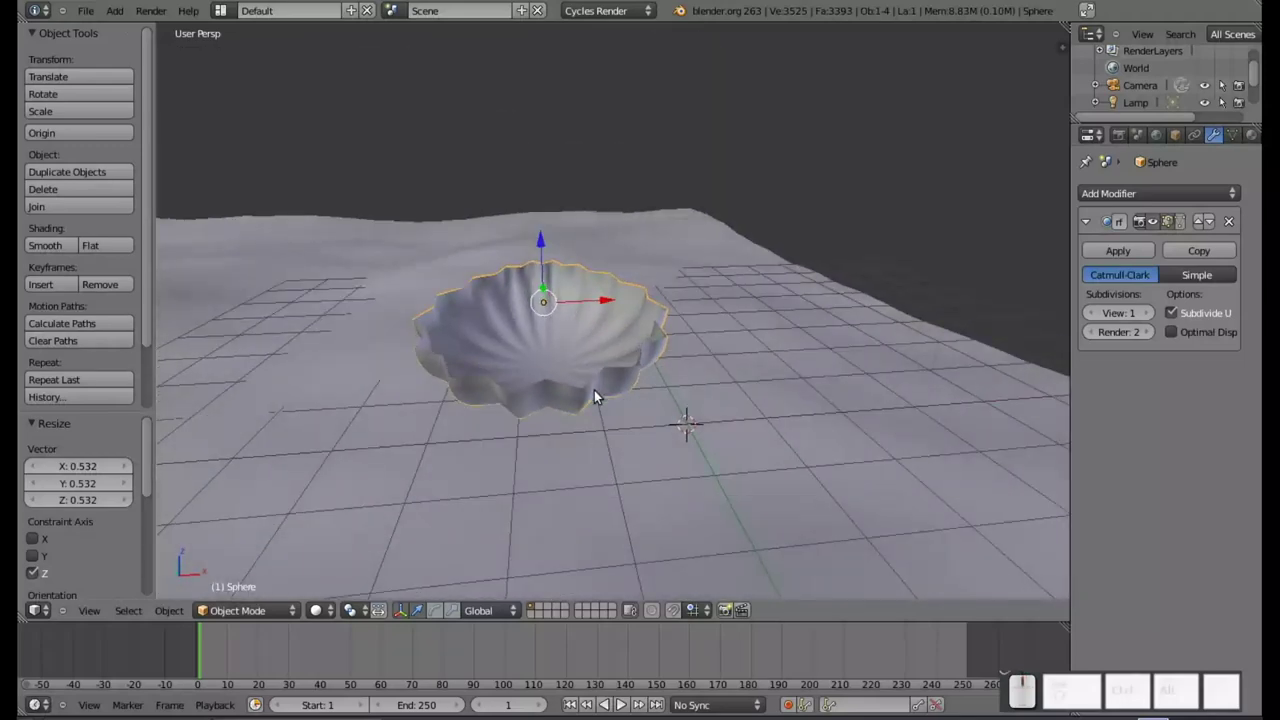
key(ctrl+3)
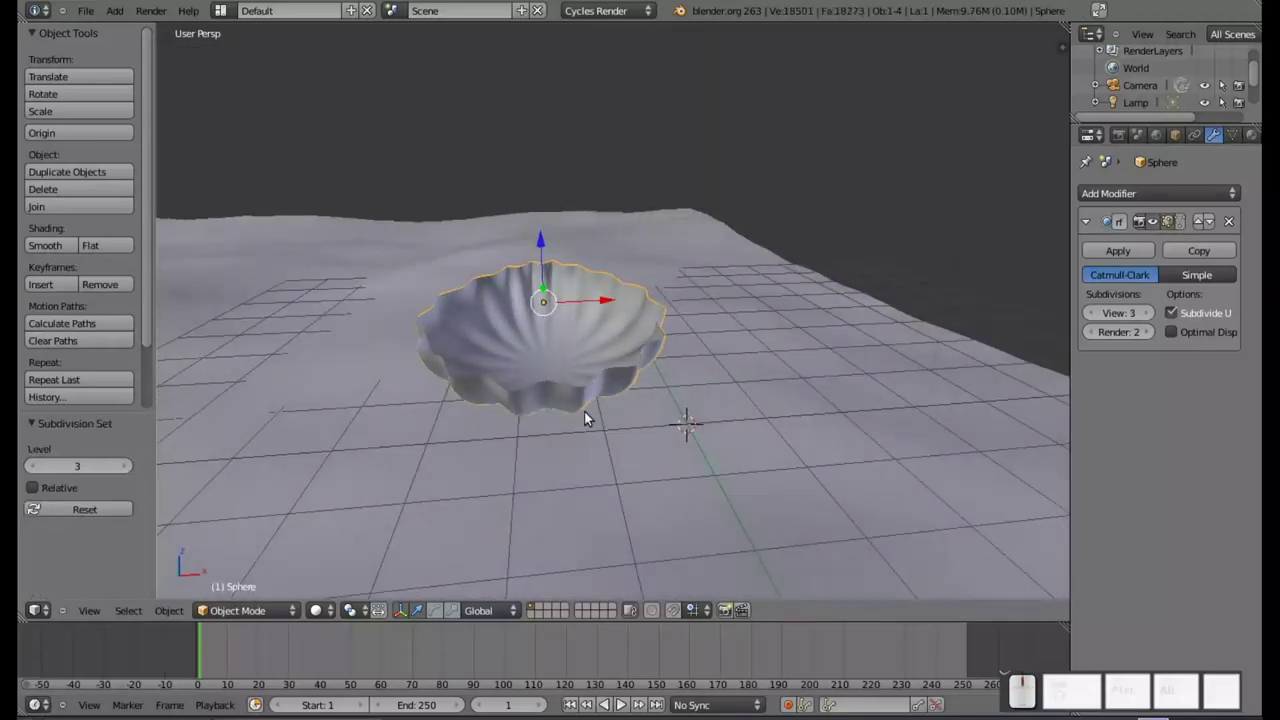
- Set render subdivisions to 3 and lower the bowl along Z toward the water
click(1157, 337)
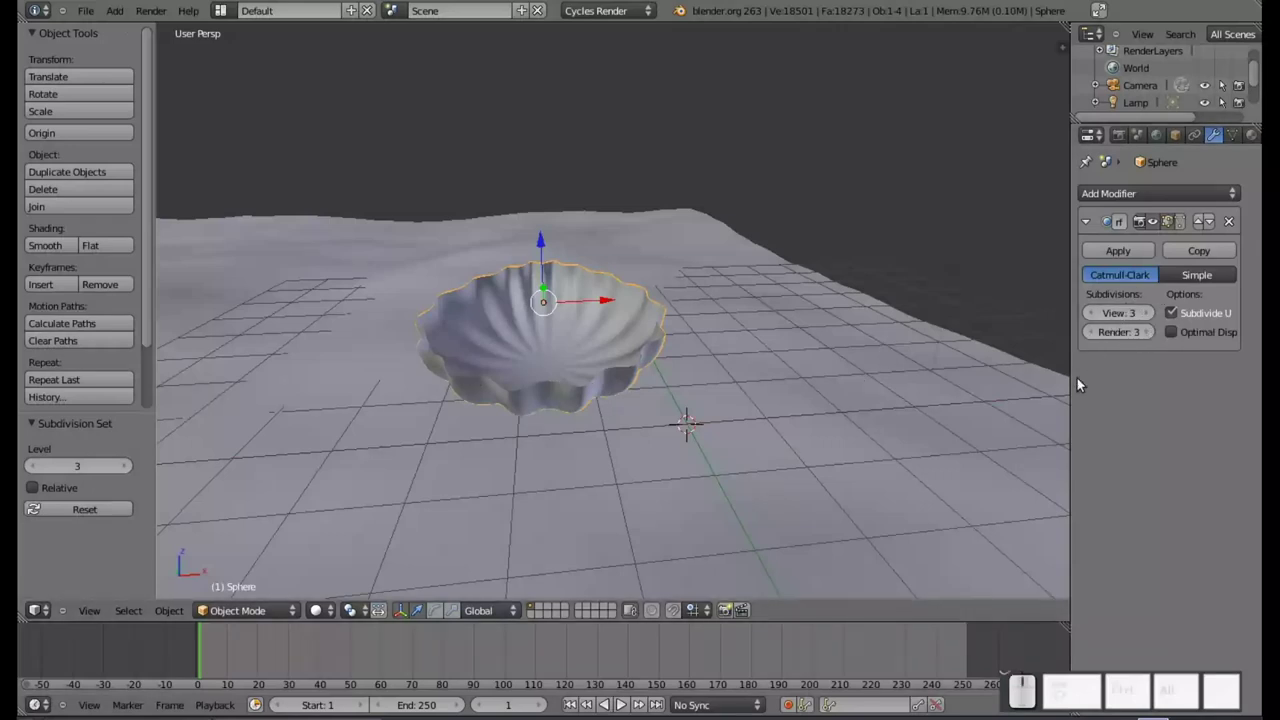
drag(526, 384, 553, 293)
drag(533, 249, 550, 449)
middle_click(572, 494)
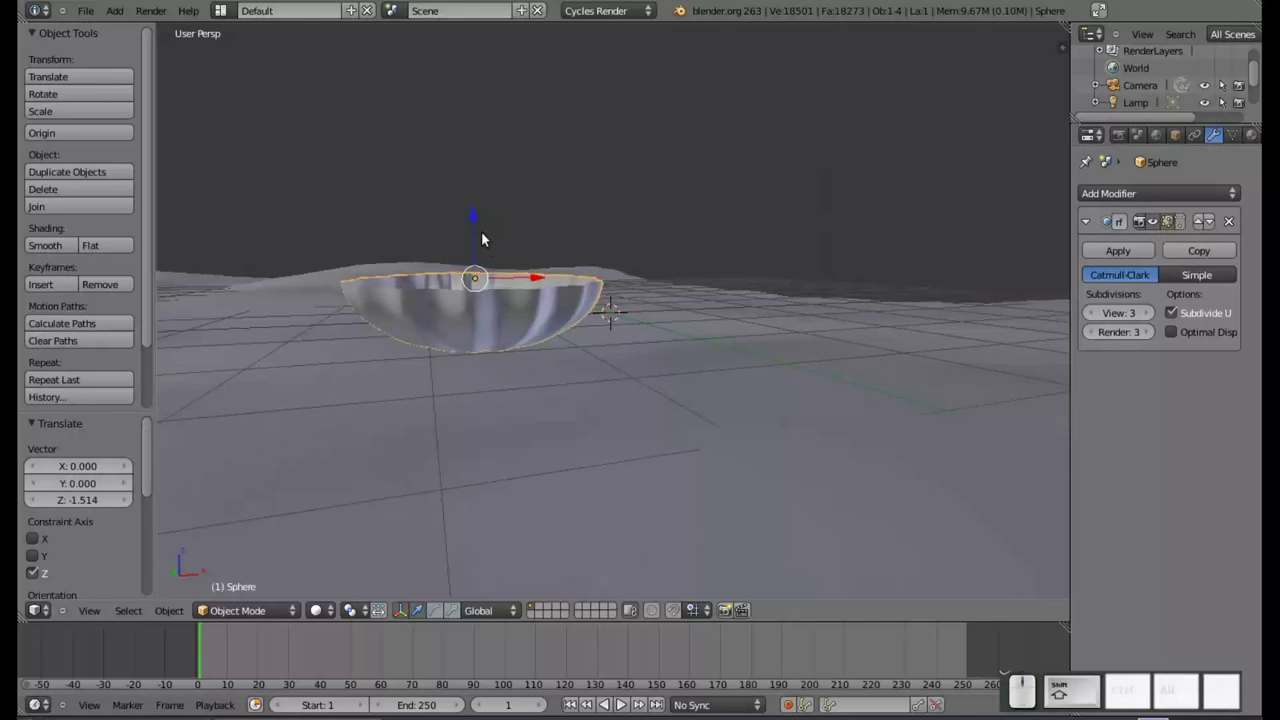
drag(474, 228, 555, 277)
middle_click(555, 284)
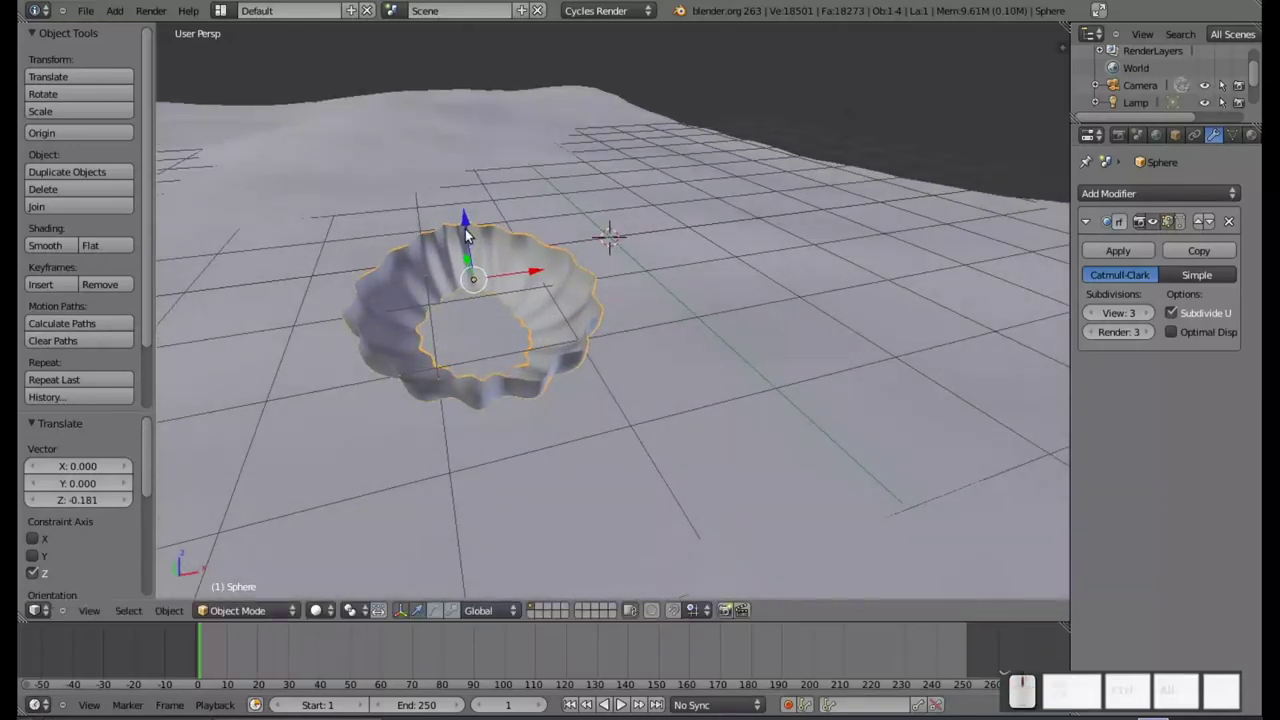
drag(469, 223, 465, 293)
drag(590, 442, 687, 413)
- Slide the bowl sideways along X into place over the ocean
scroll(down, 3)
drag(745, 420, 709, 445)
drag(685, 440, 603, 350)
click(580, 308)
click(579, 312)
drag(529, 350, 760, 334)
drag(690, 309, 507, 331)
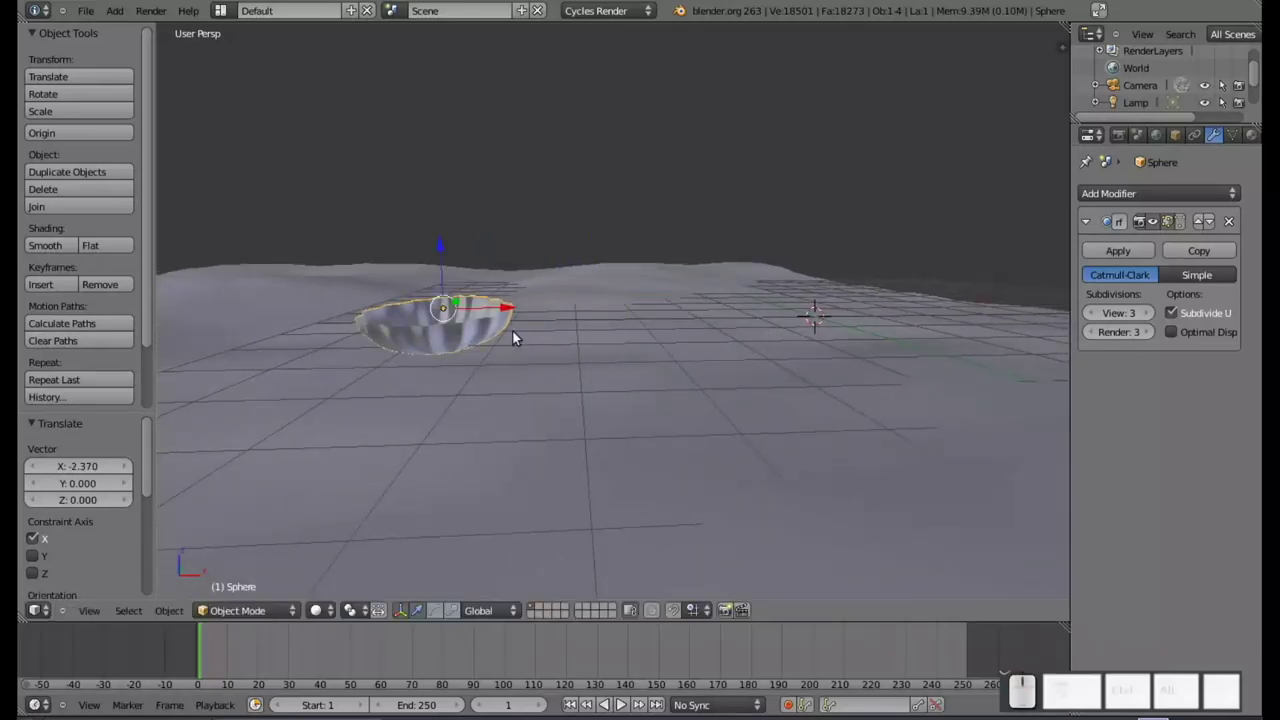
drag(518, 308, 580, 391)
scroll(up, 3)
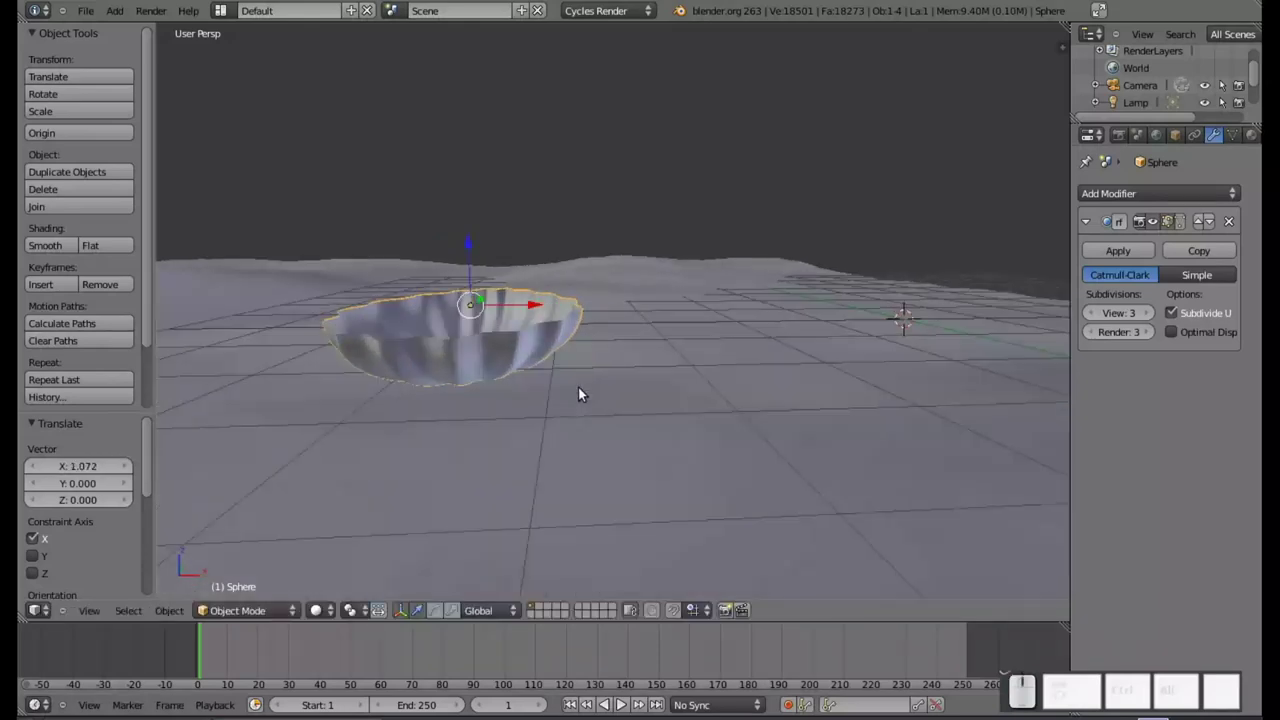
scroll(down, 3)
- Add a monkey head and scale it down
key(shift+a)
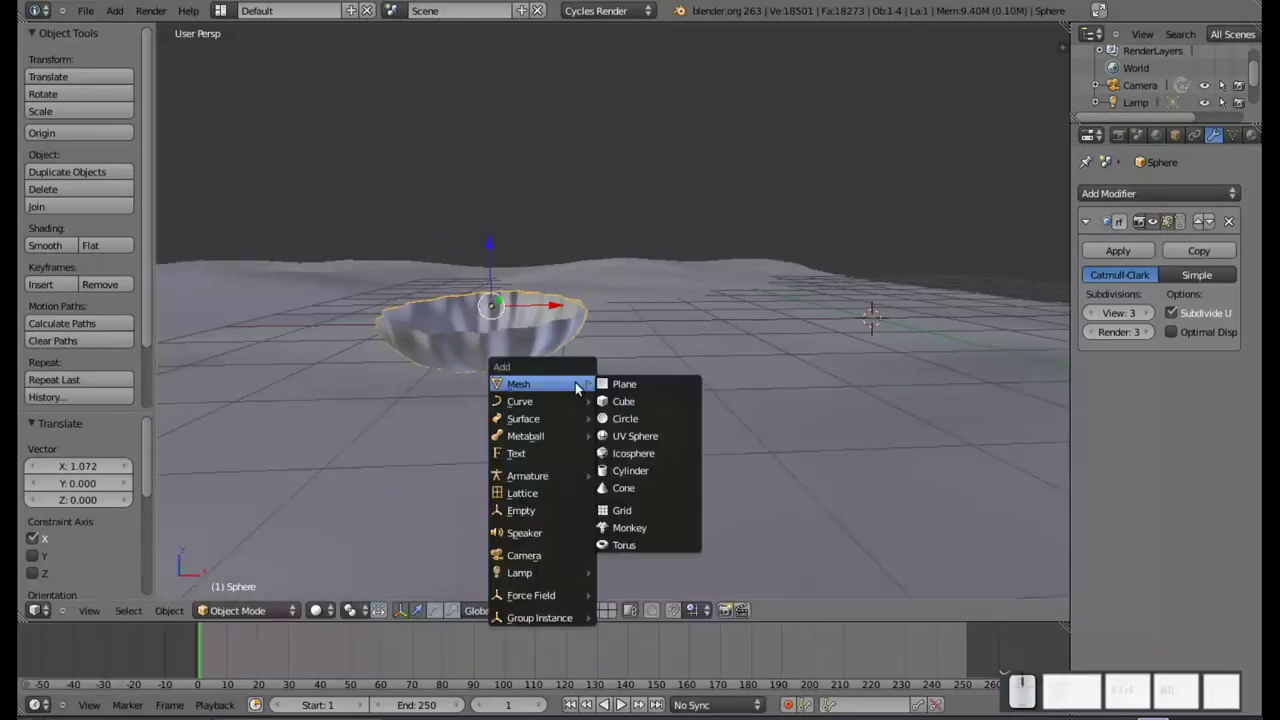
click(661, 531)
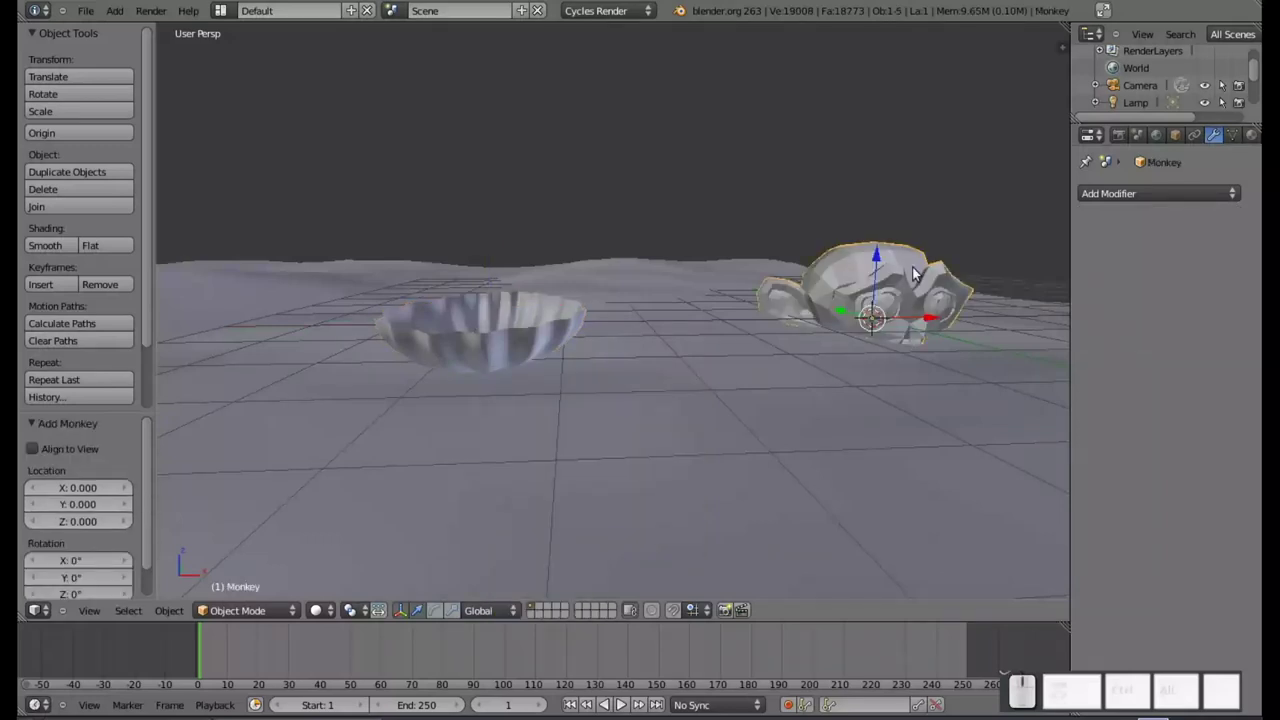
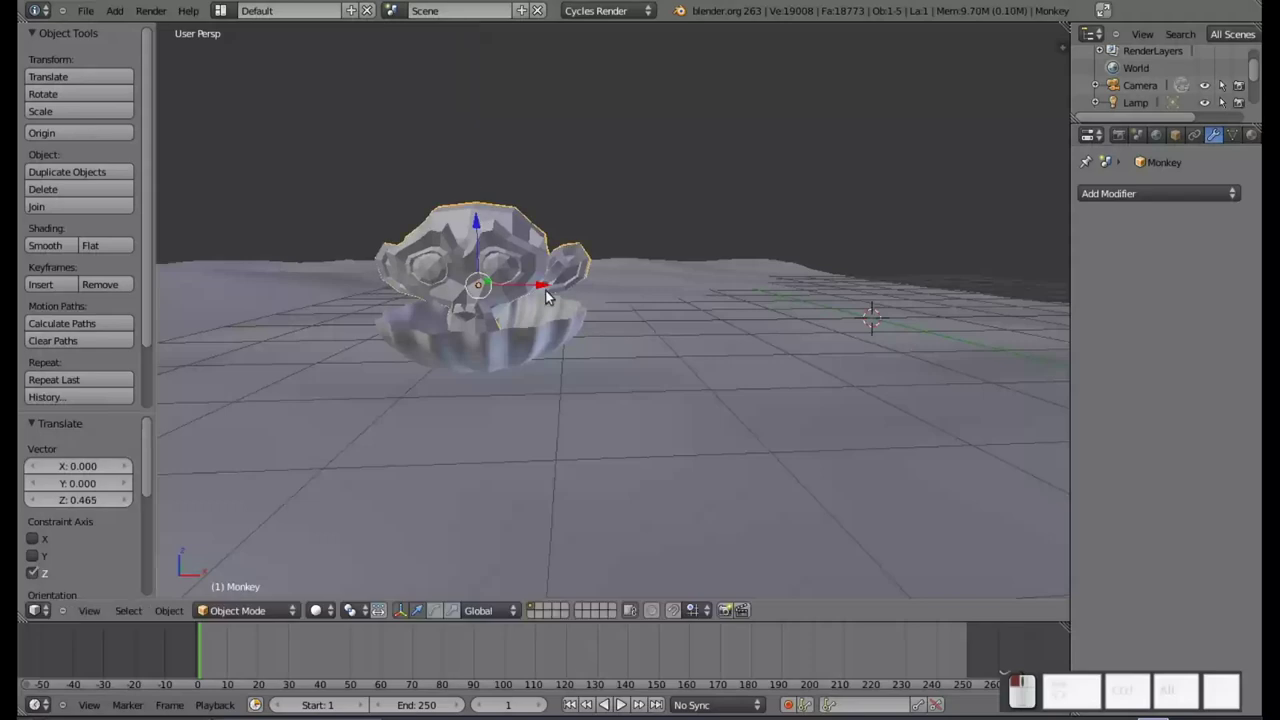
key(s)
click(574, 337)
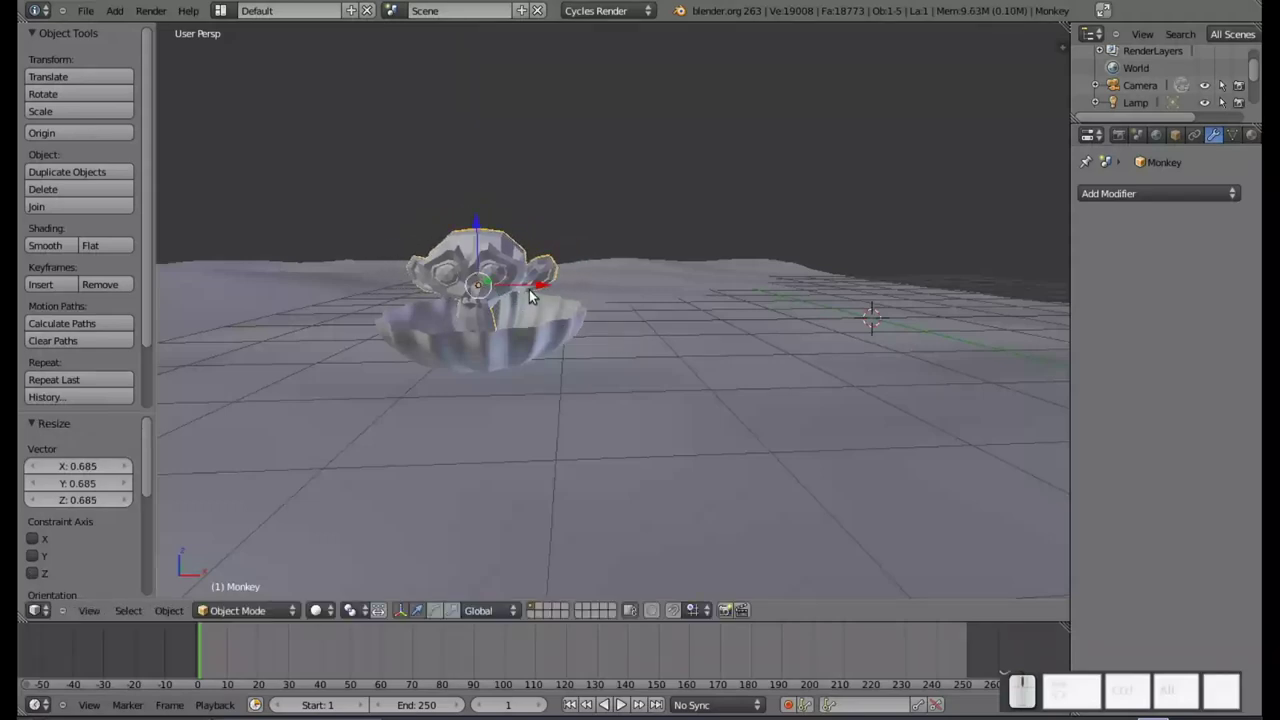
- Move the monkey along X and Y into the bowl and shade it smooth
drag(535, 285, 546, 285)
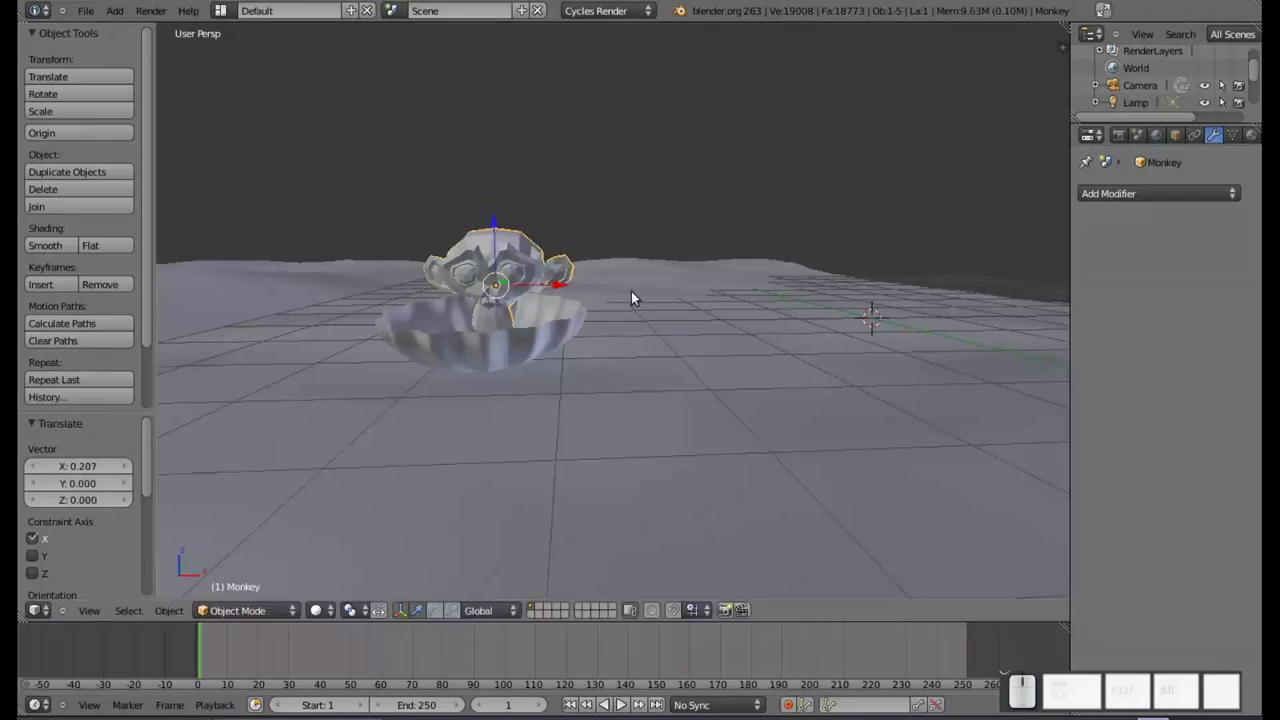
key(g)
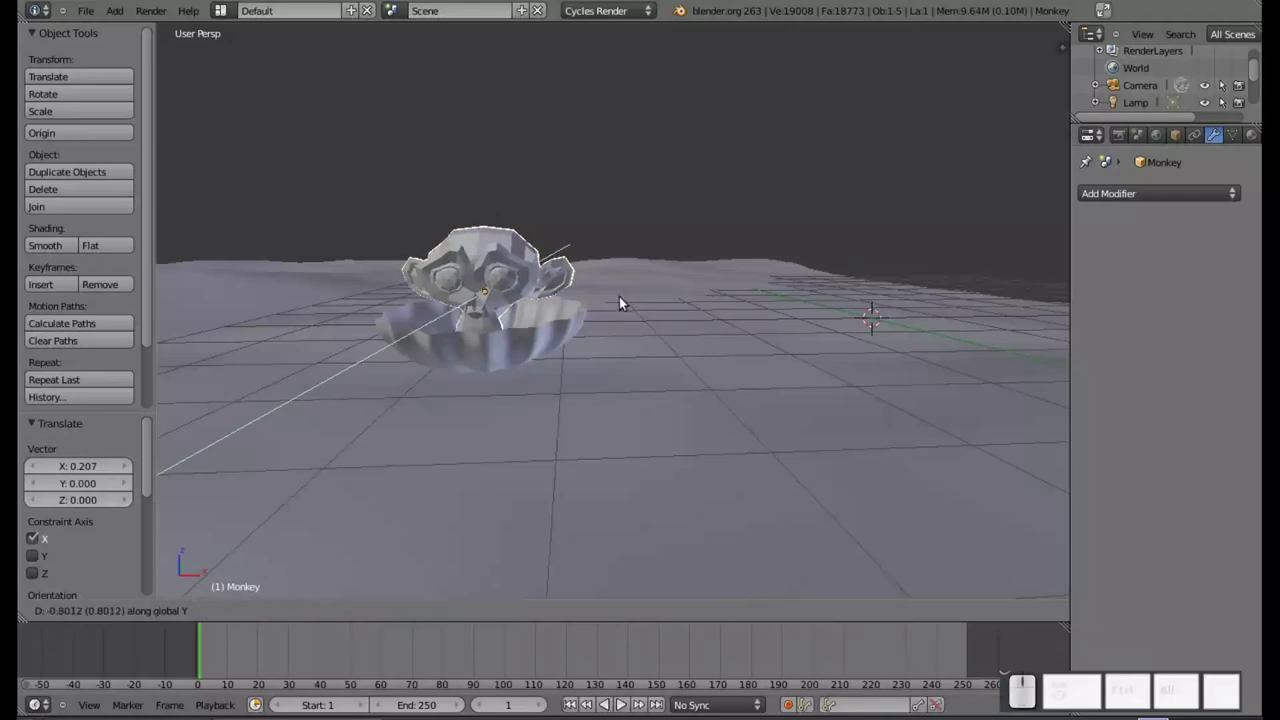
click(624, 308)
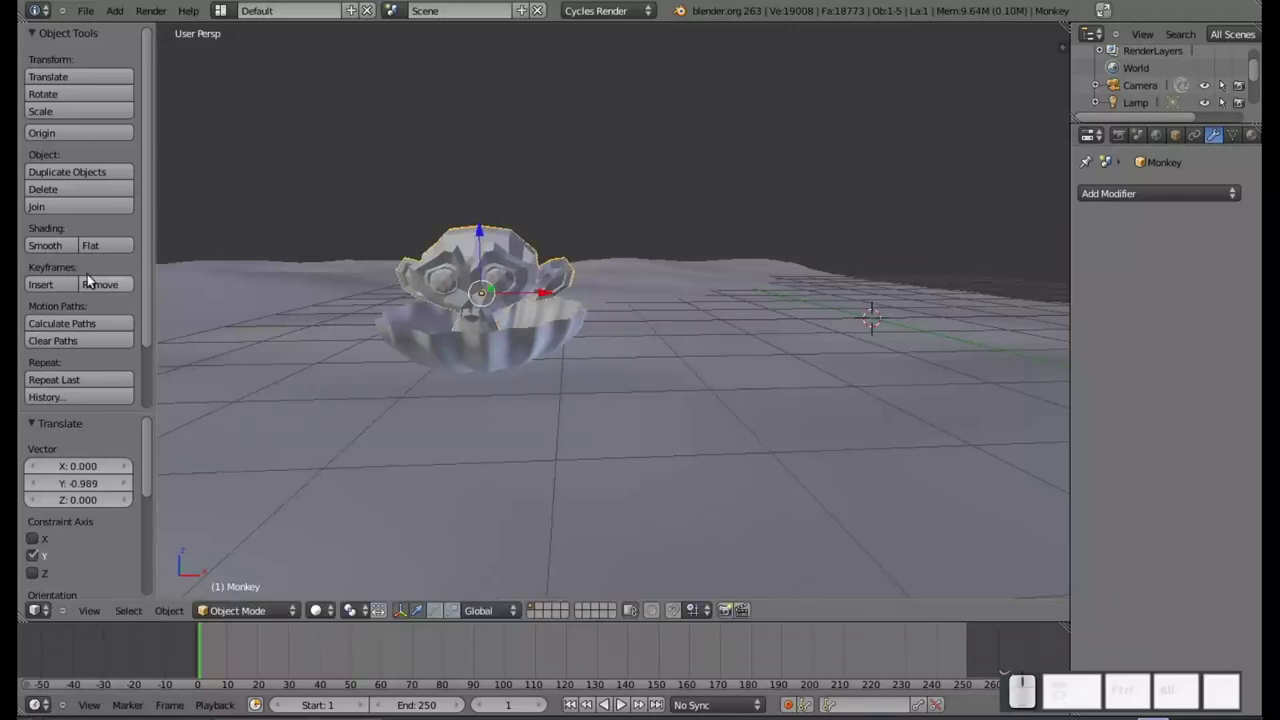
click(45, 254)
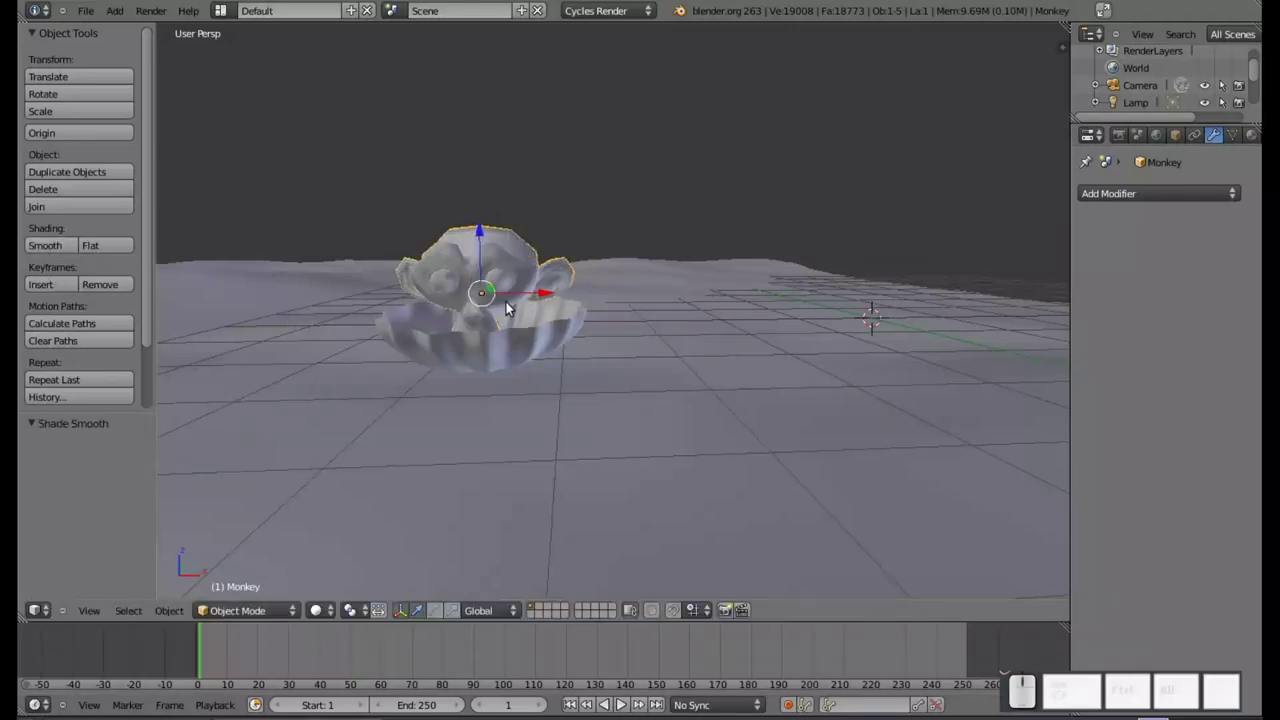
drag(613, 361, 604, 361)
- Add a Remesh modifier to the monkey, trying Blocks and Smooth before settling on Sharp
click(1202, 202)
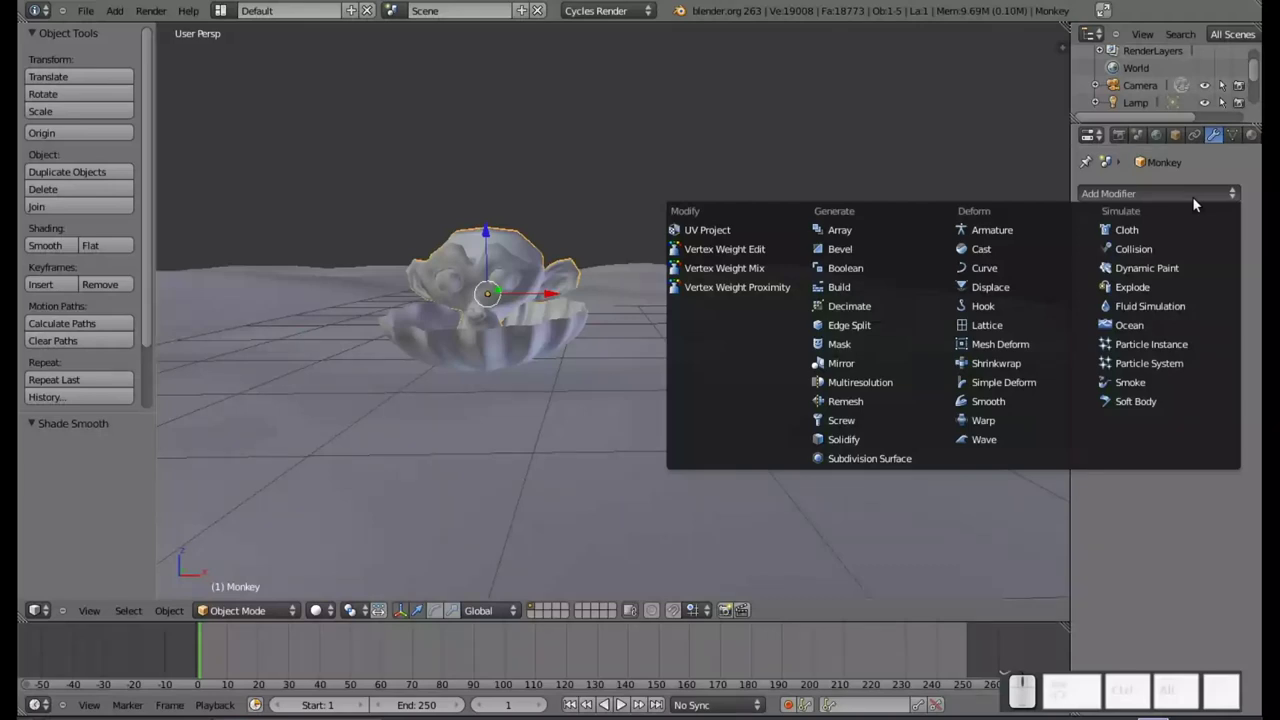
click(881, 404)
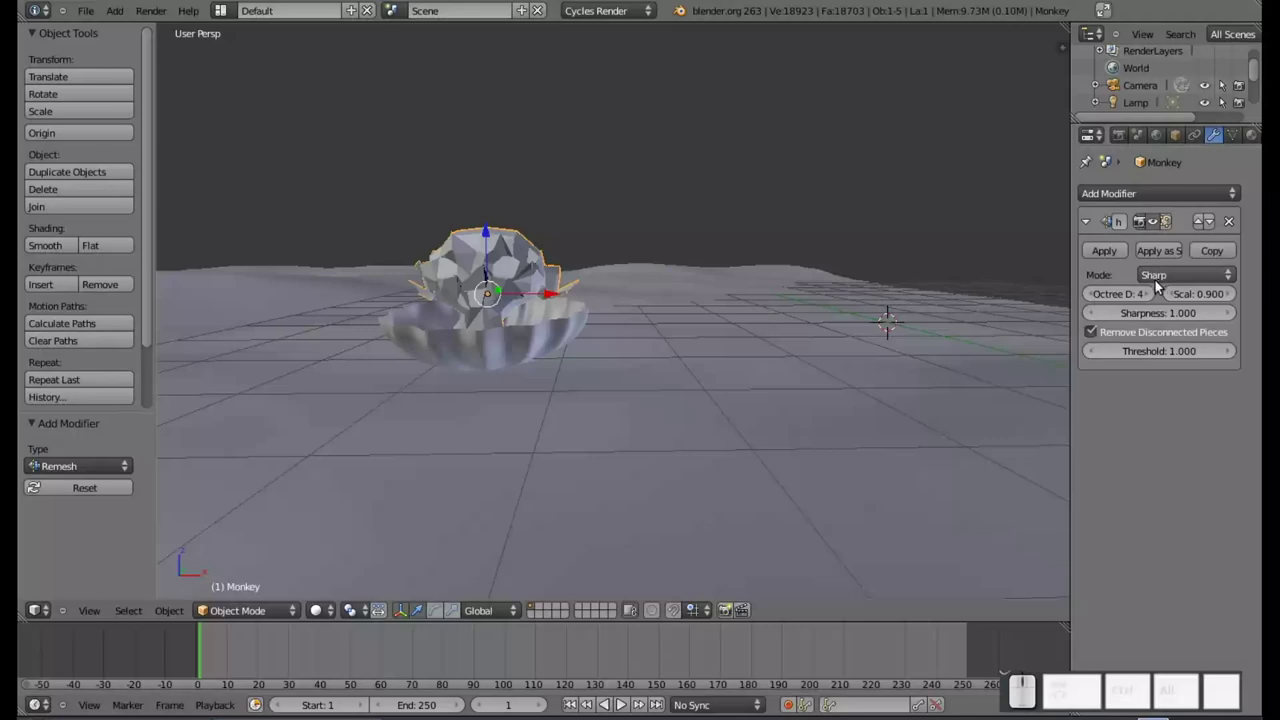
click(1174, 278)
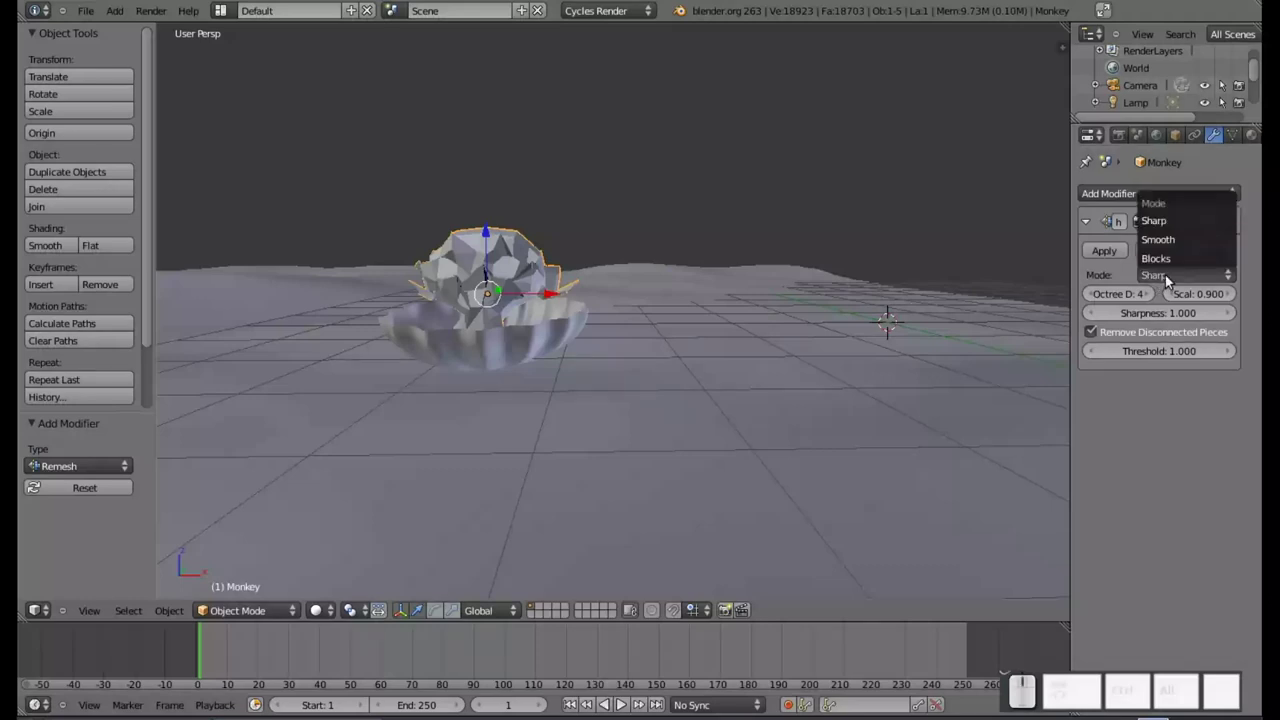
click(1168, 264)
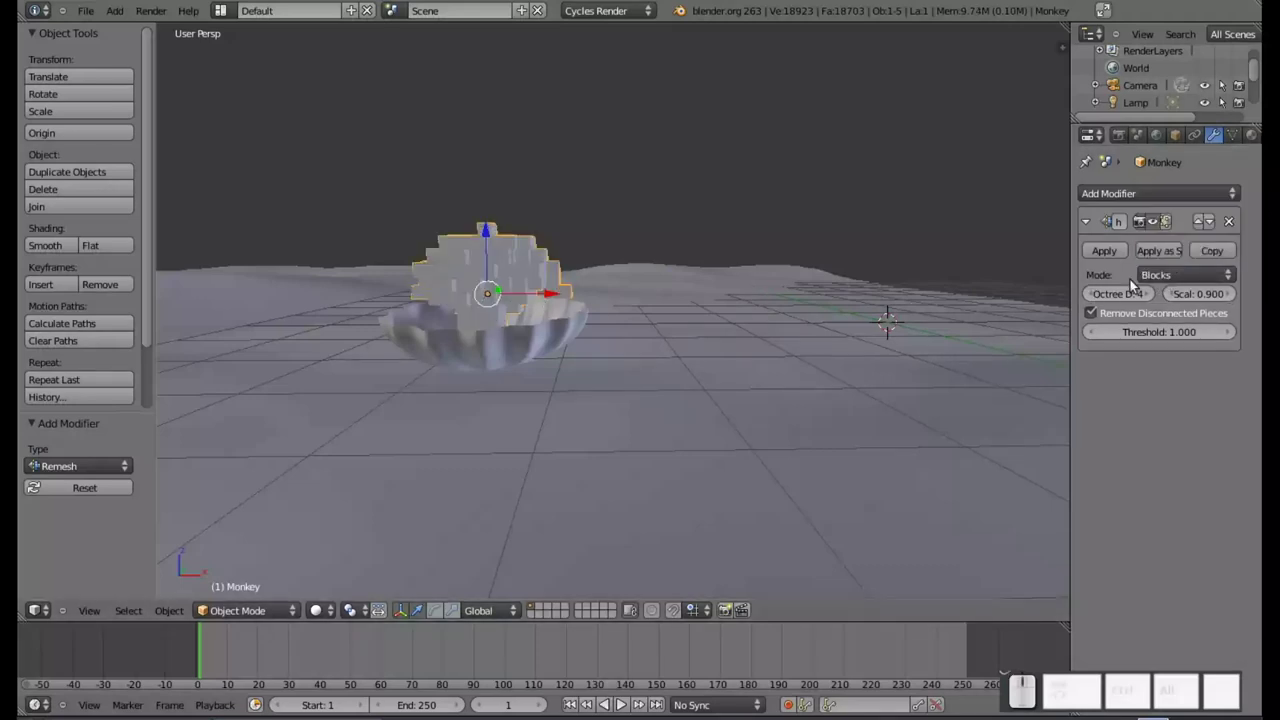
click(1184, 280)
click(1182, 245)
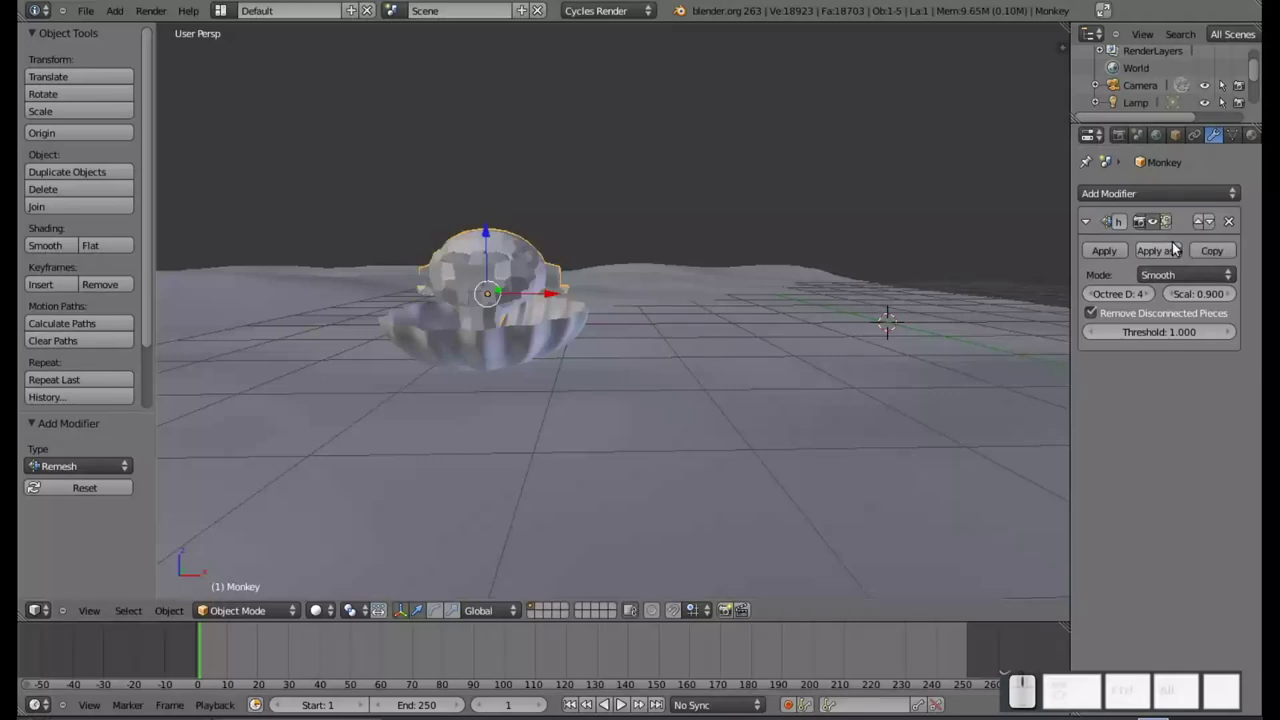
click(1182, 282)
click(1180, 226)
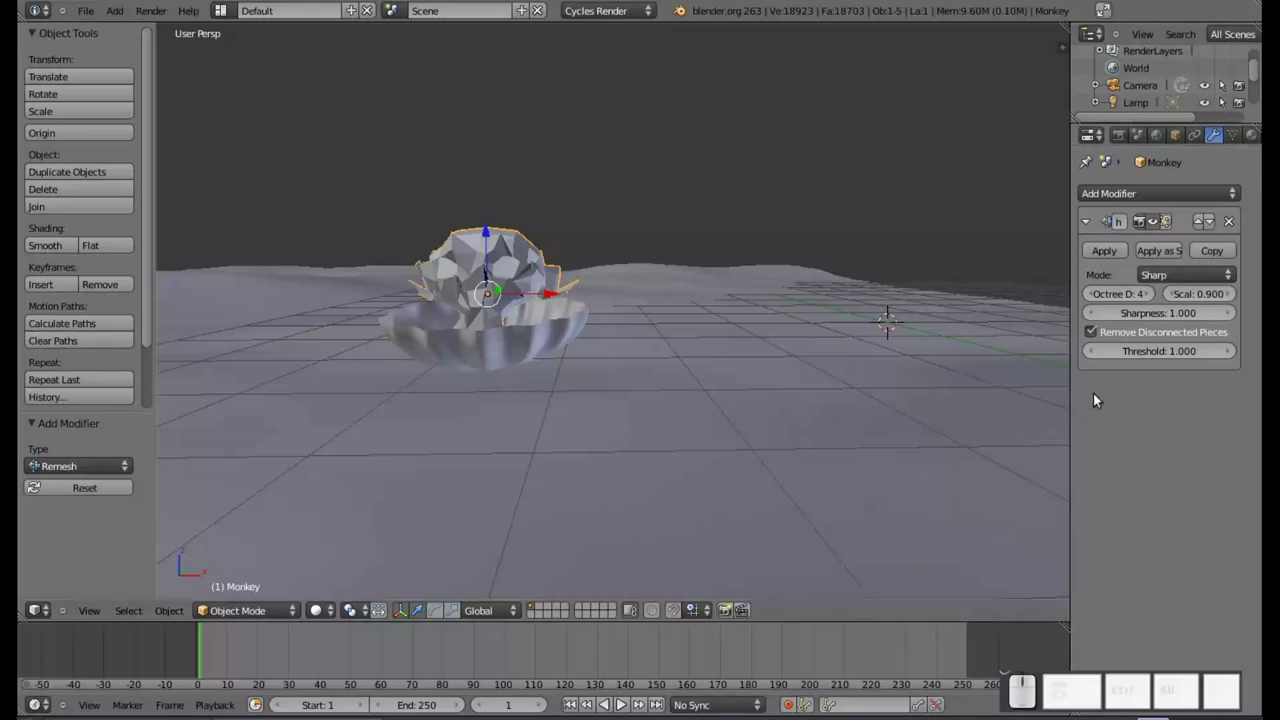
- Lower the remesh octree depth to 1, reducing the monkey to a chunky block
click(1095, 300)
click(1095, 300)
click(1095, 300)
click(1095, 300)
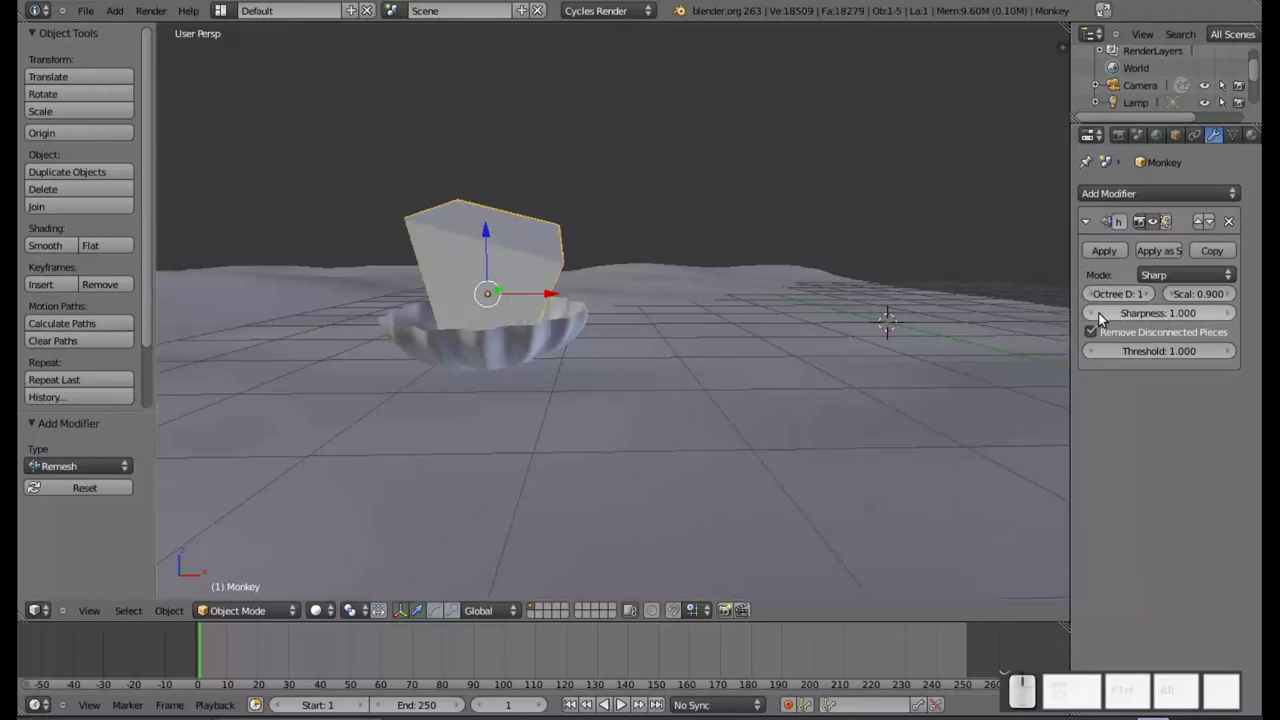
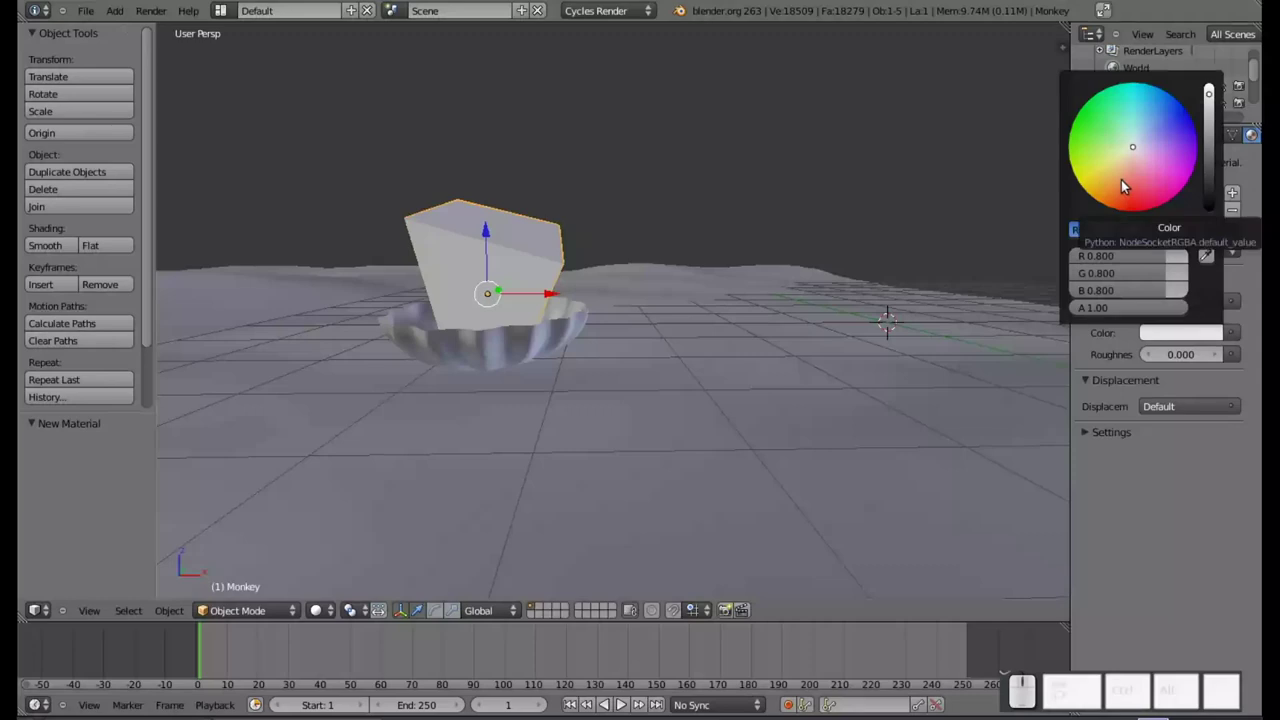
- Pick a bright pale orange colour for the monkey's material
click(1108, 190)
click(1117, 186)
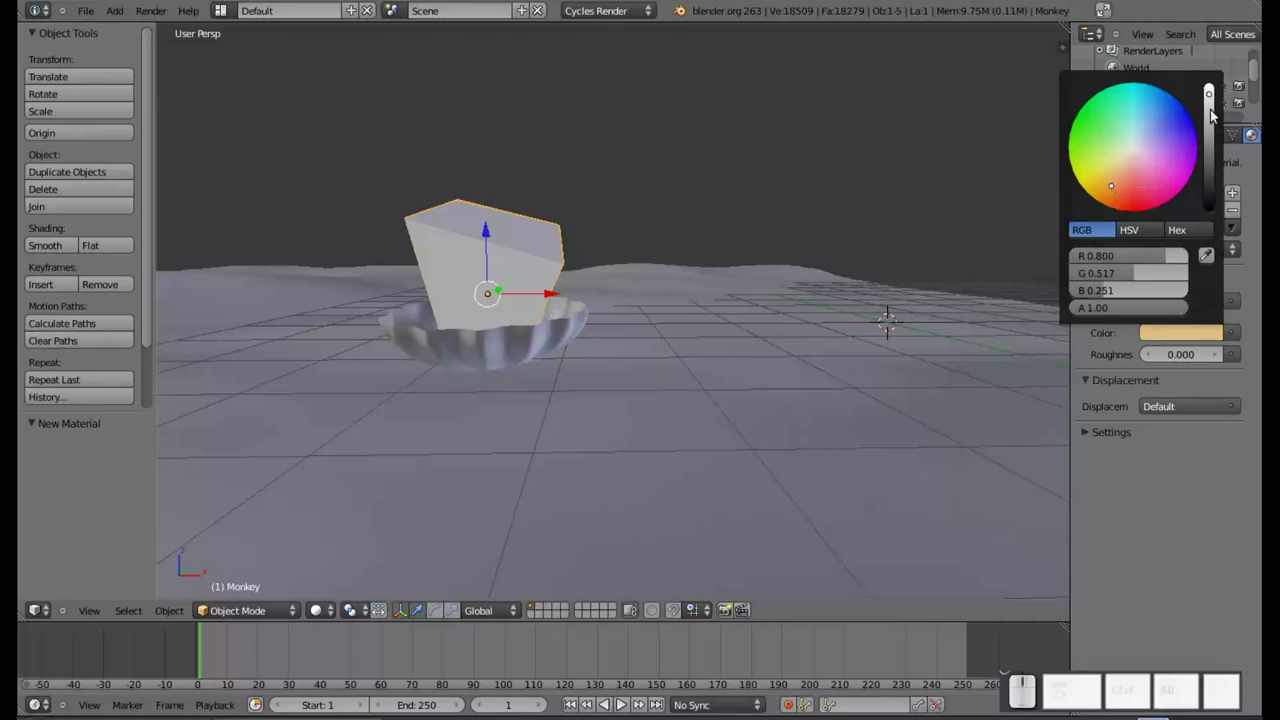
click(1214, 108)
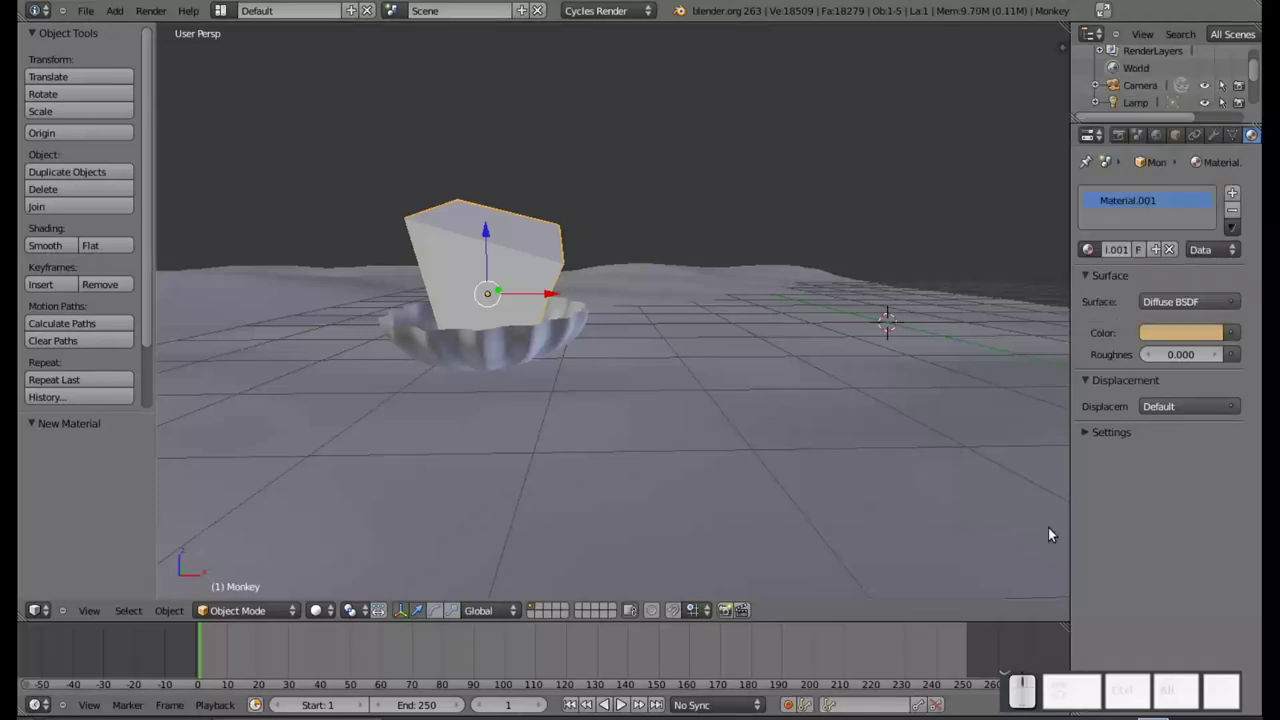
- Give the fluted bowl a new Diffuse material coloured a stronger orange
right_click(490, 338)
click(1149, 253)
click(1176, 306)
click(1176, 306)
click(1200, 343)
click(1183, 338)
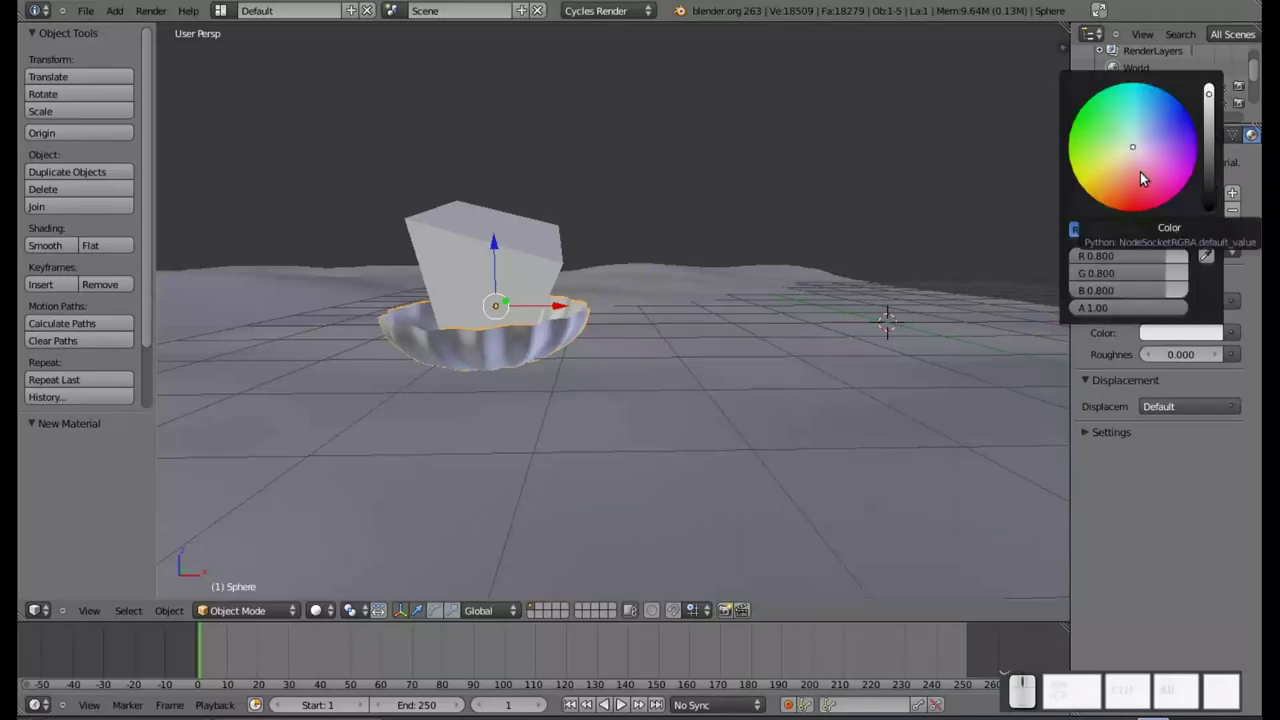
drag(1117, 208, 1170, 190)
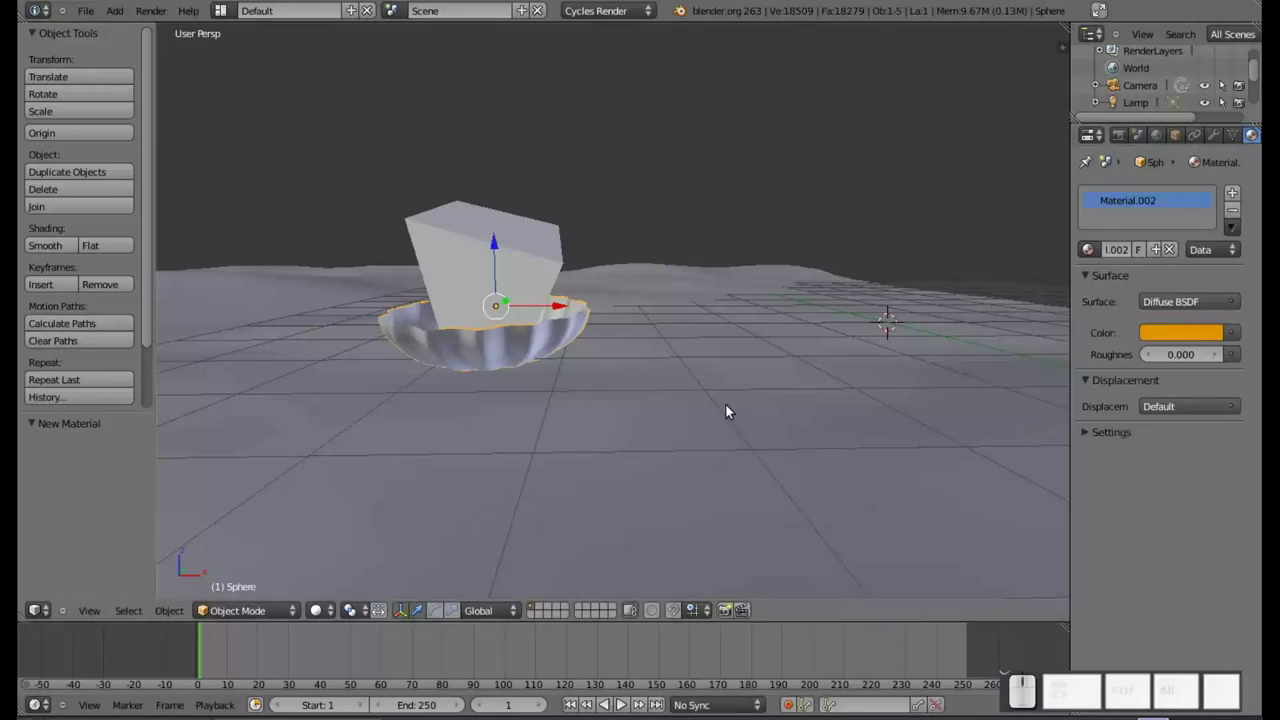
- Give the ocean plane a blue Glossy BSDF surface with Roughness 0.100
right_click(729, 411)
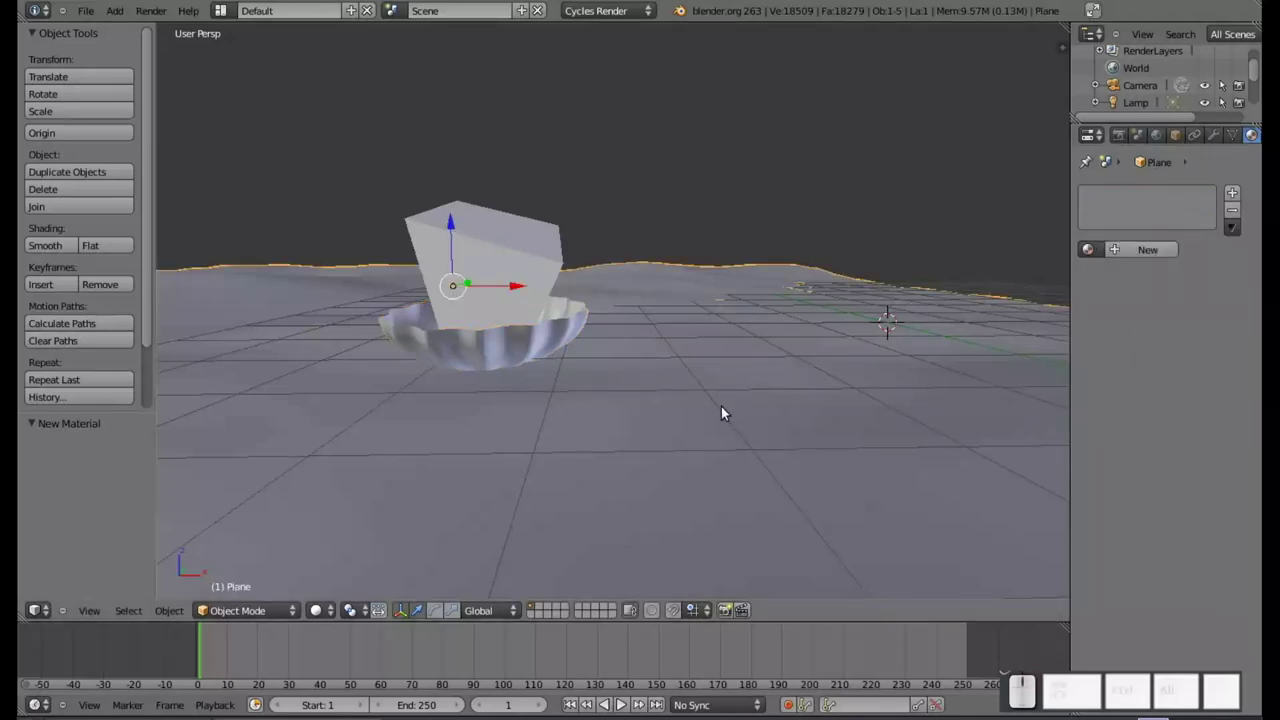
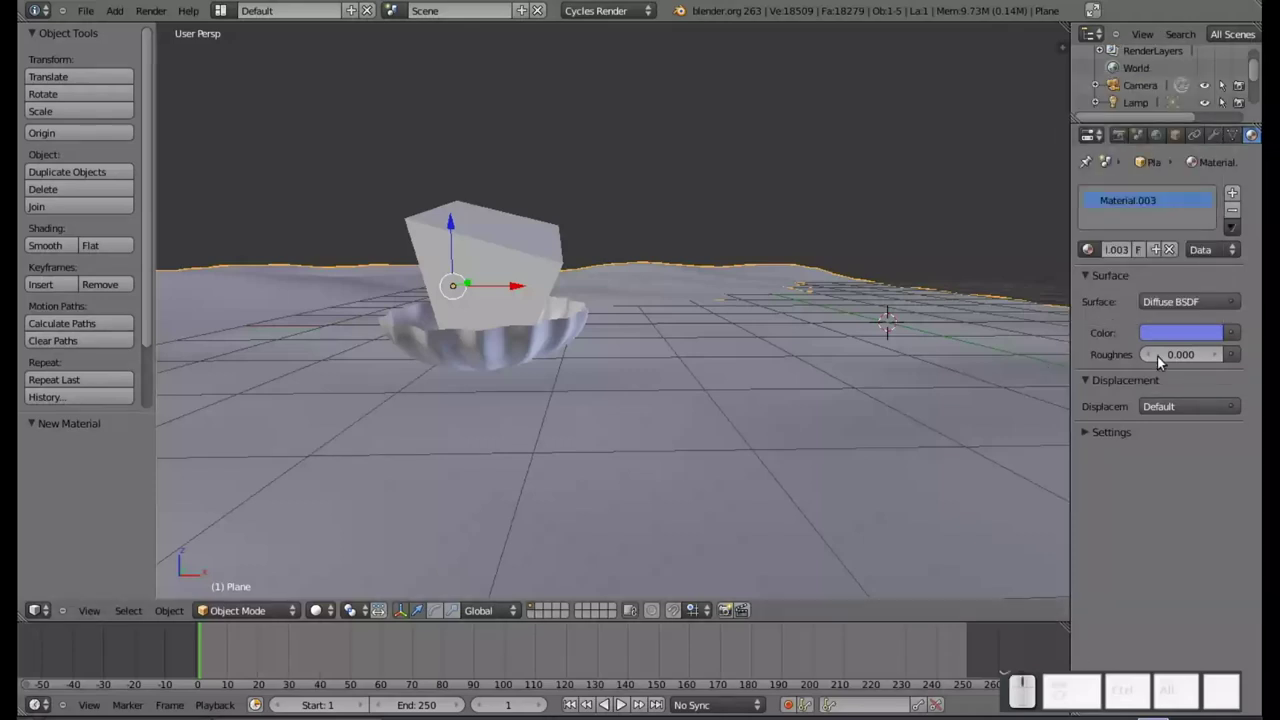
click(1225, 309)
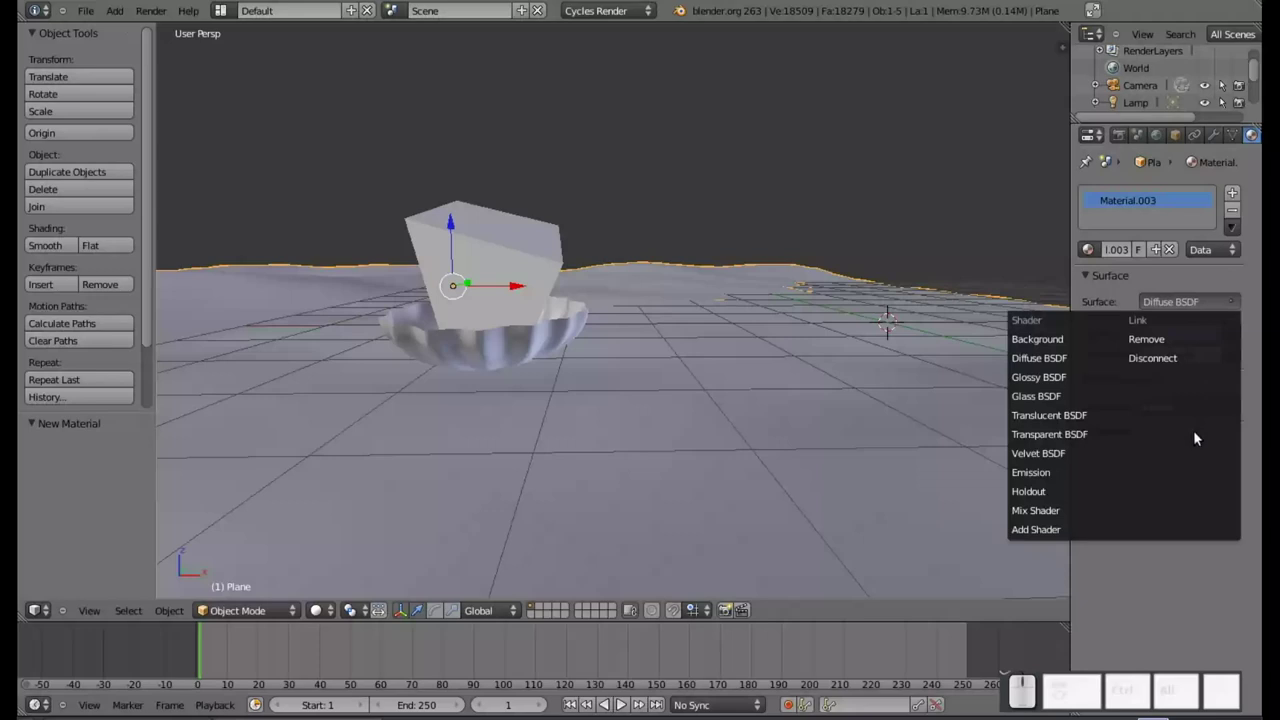
click(1054, 376)
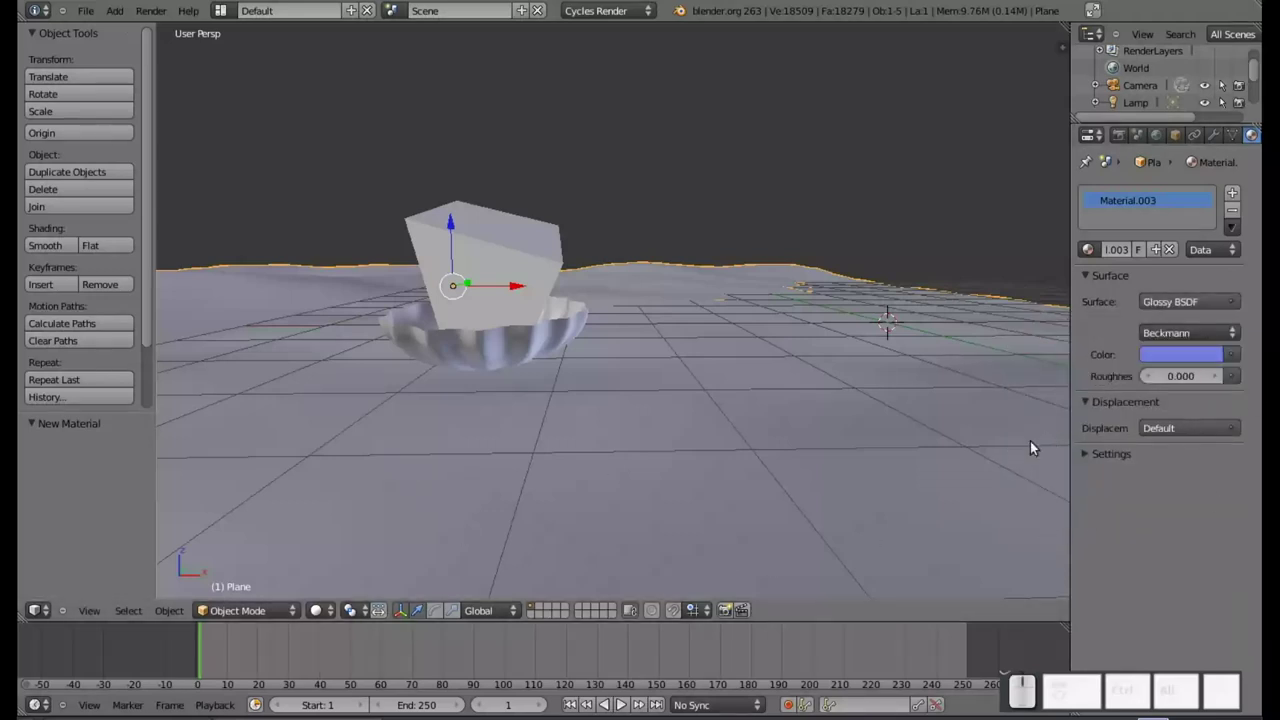
click(1219, 377)
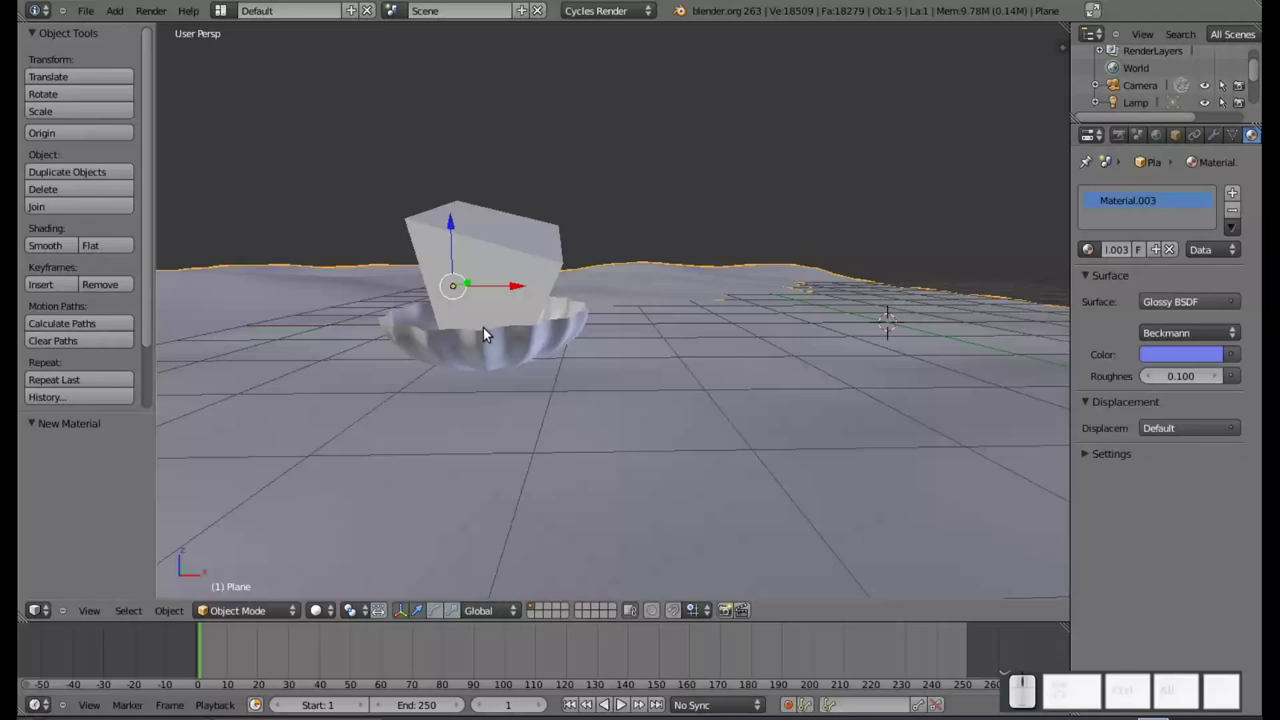
- Align the camera to the current view and nudge it to frame the bowl and monkey
key(ctrl+alt+KP_0)
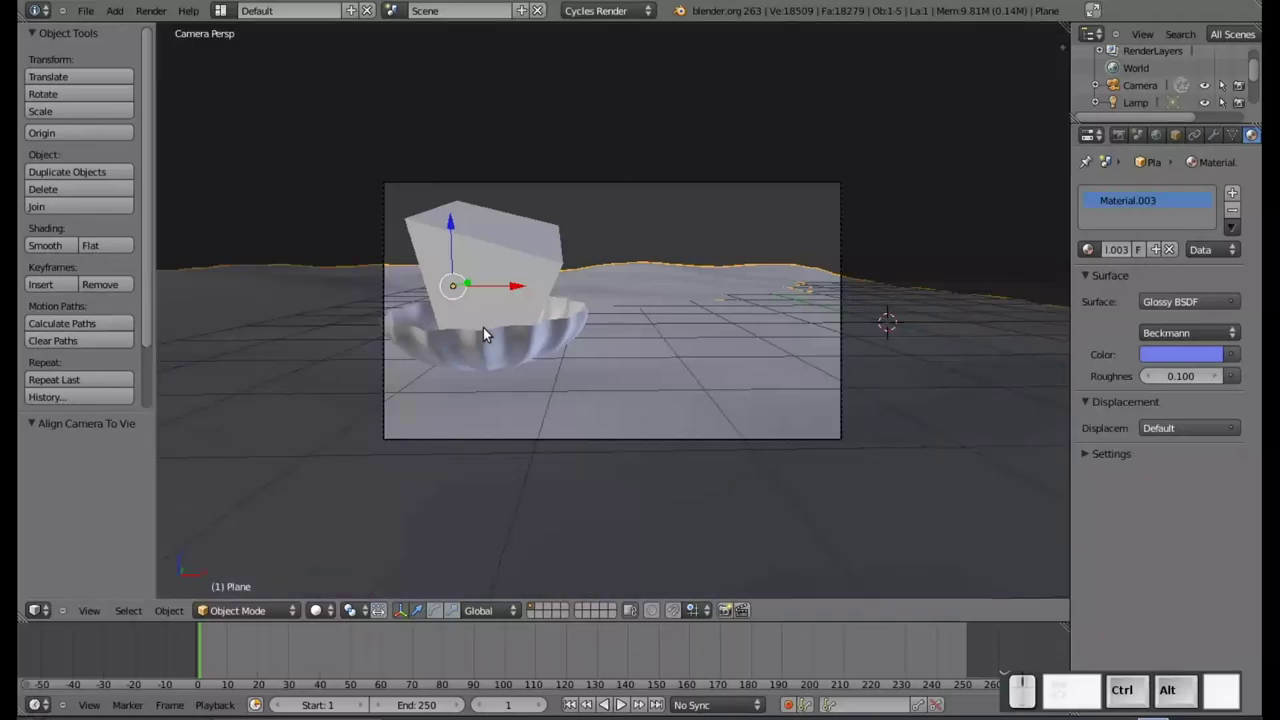
right_click(628, 443)
key(g)
click(661, 443)
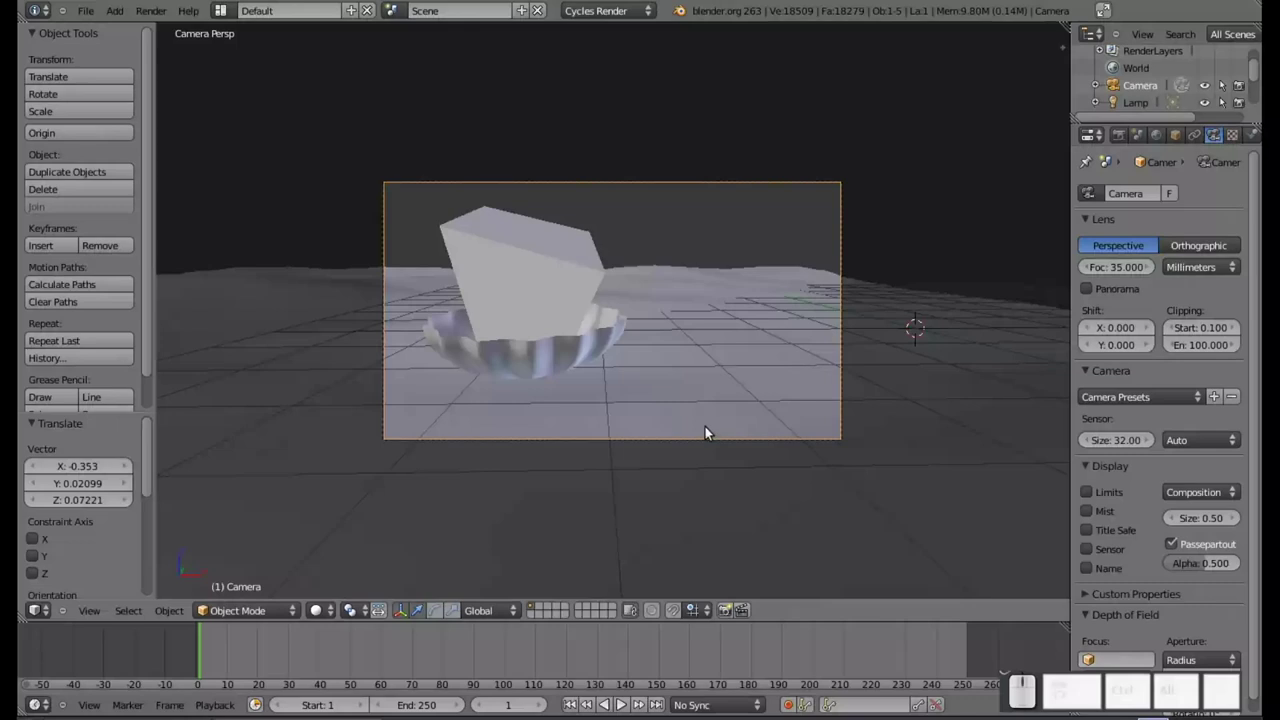
- Keyframe the monkey's Remesh octree depth 1 at frame 1, then move to frame 40
right_click(548, 256)
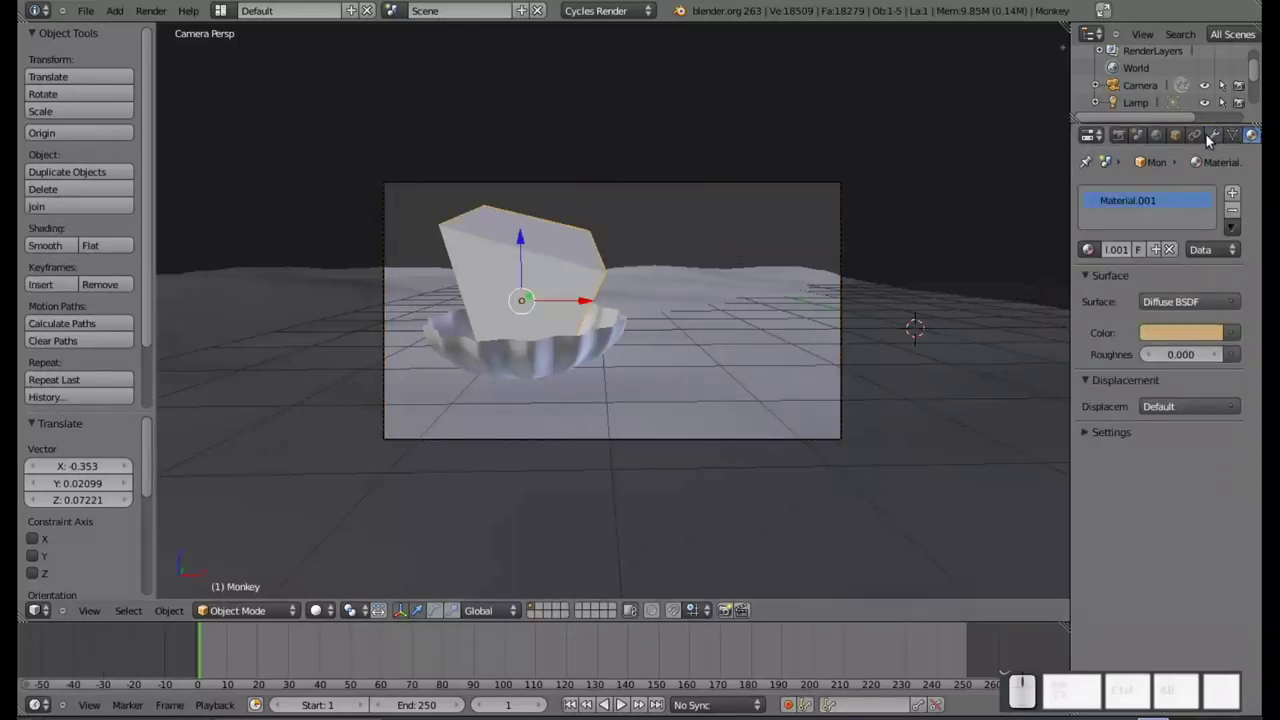
click(1213, 140)
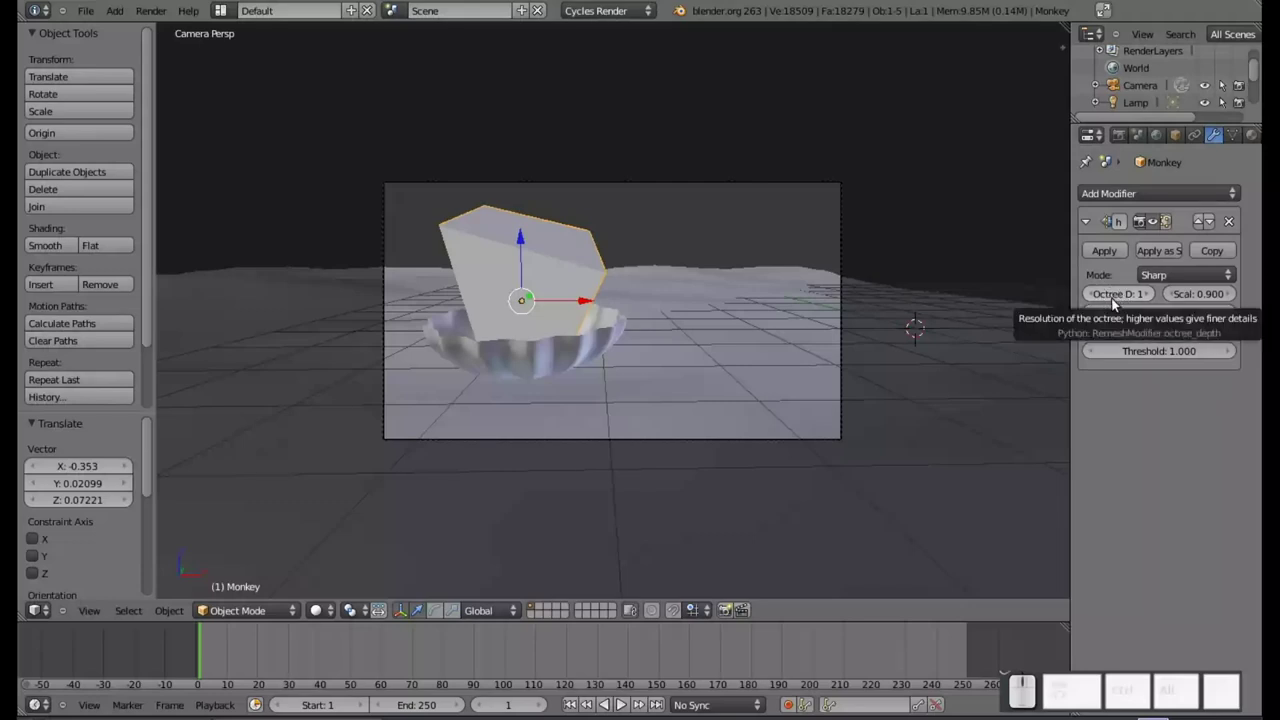
key(i)
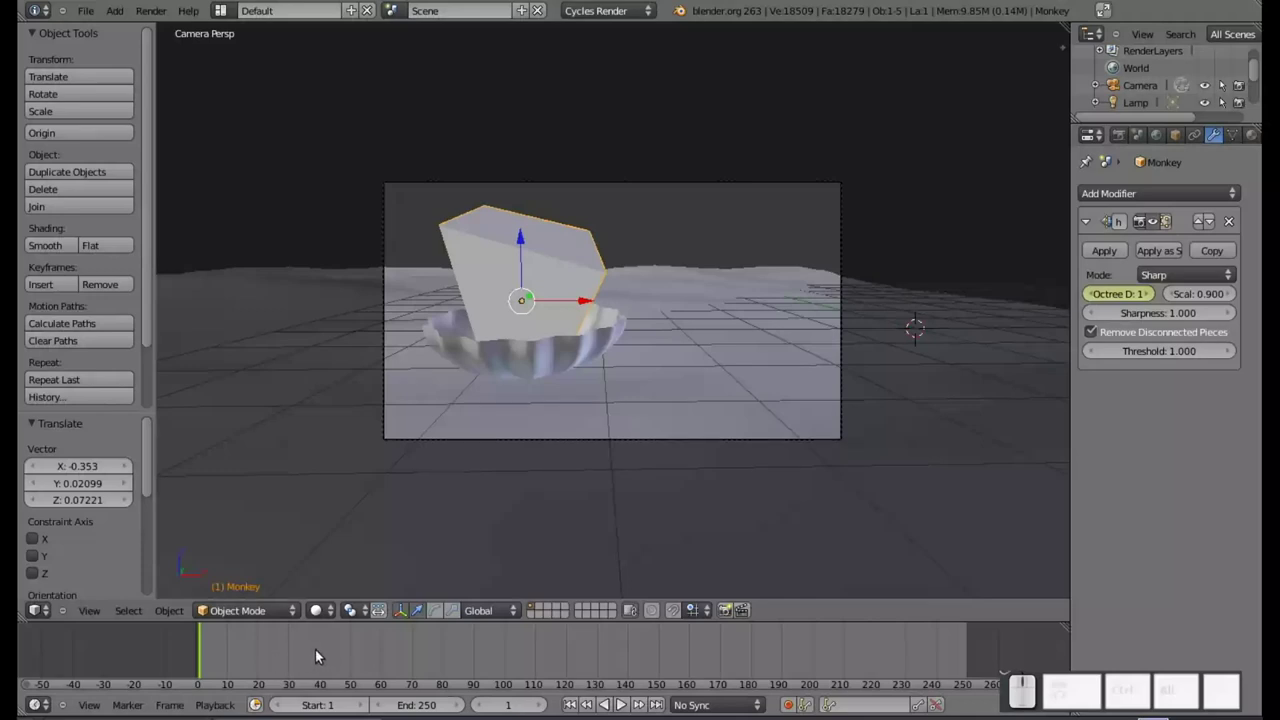
click(326, 658)
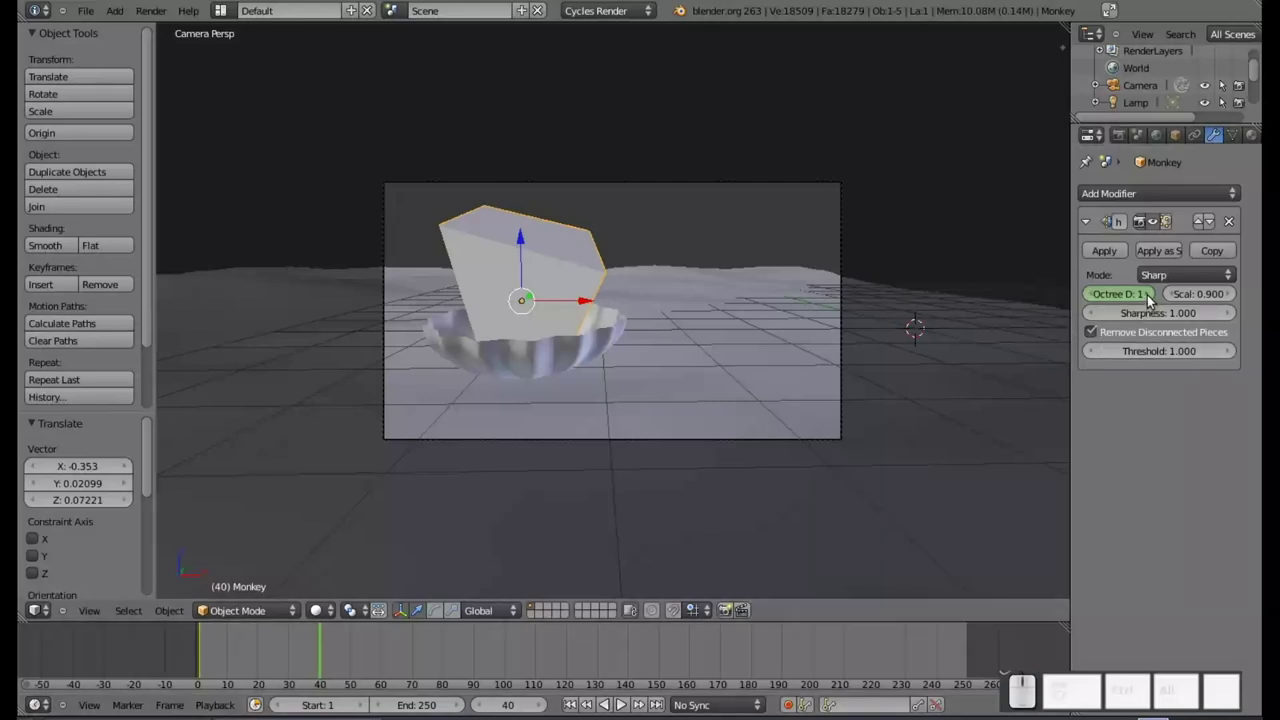
- Keyframe octree depth 2 at frame 40 and depth 3 at frame 70
click(1146, 301)
click(1146, 301)
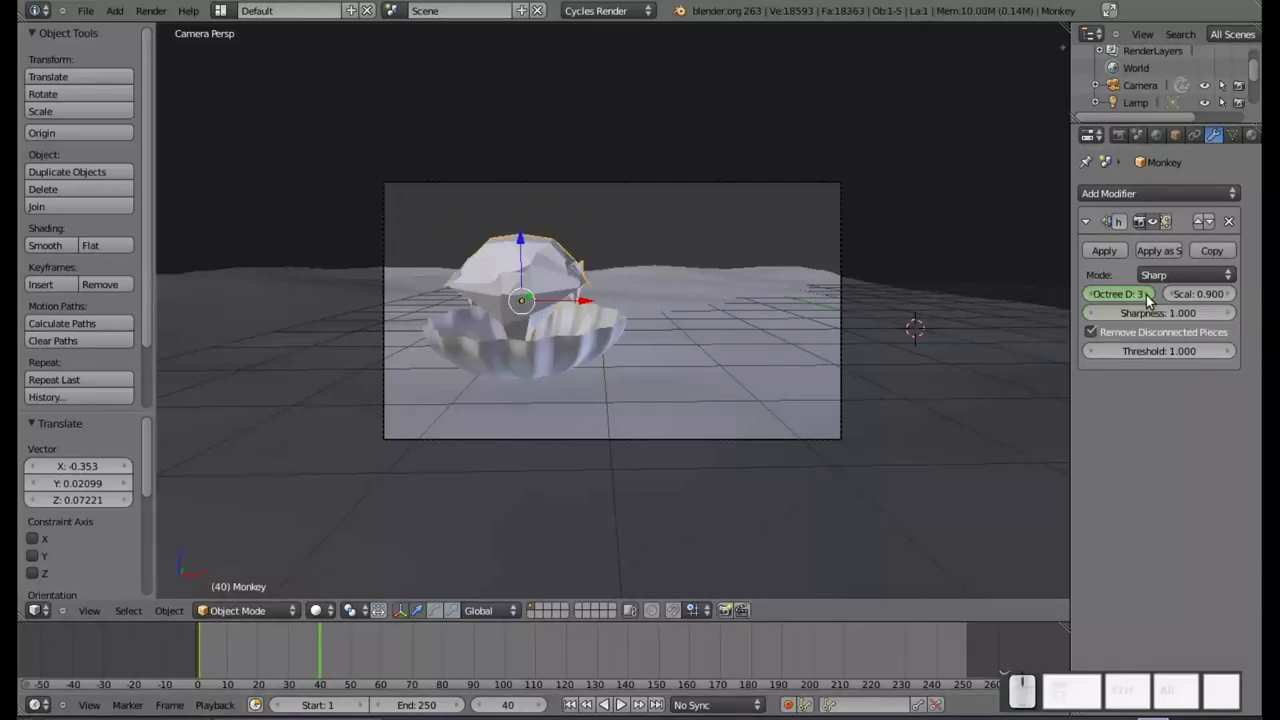
click(1091, 300)
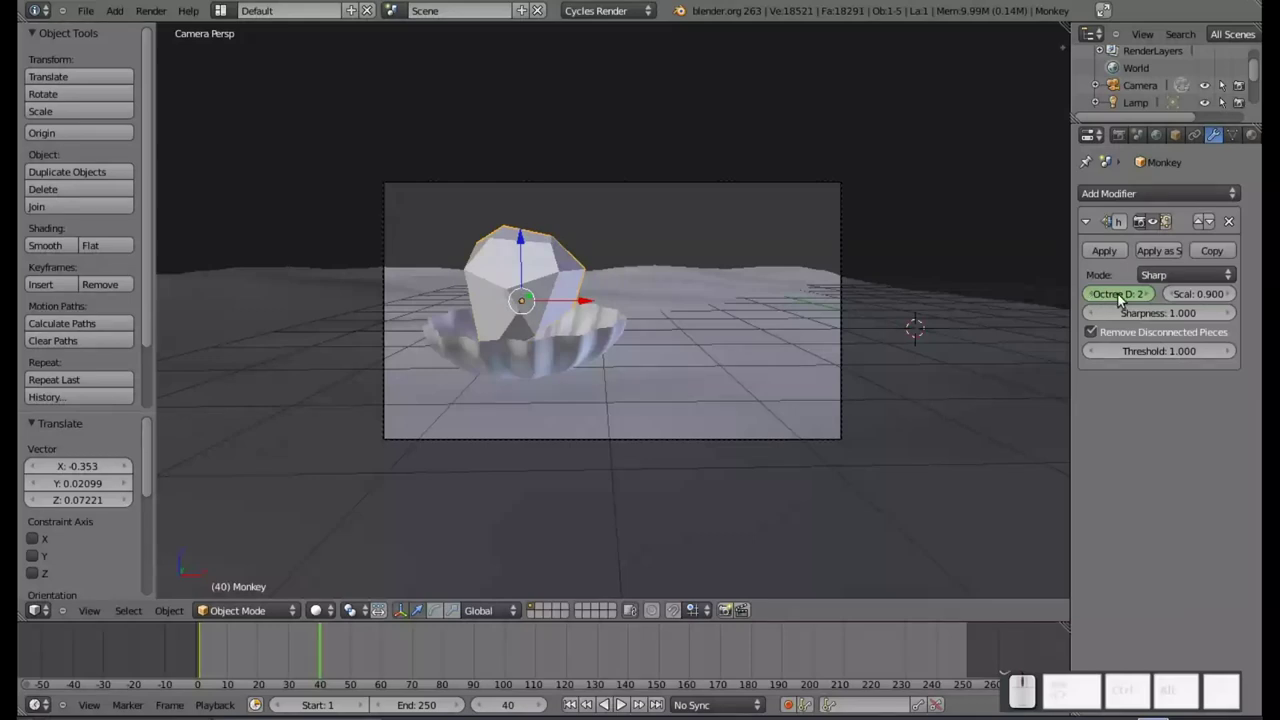
key(i)
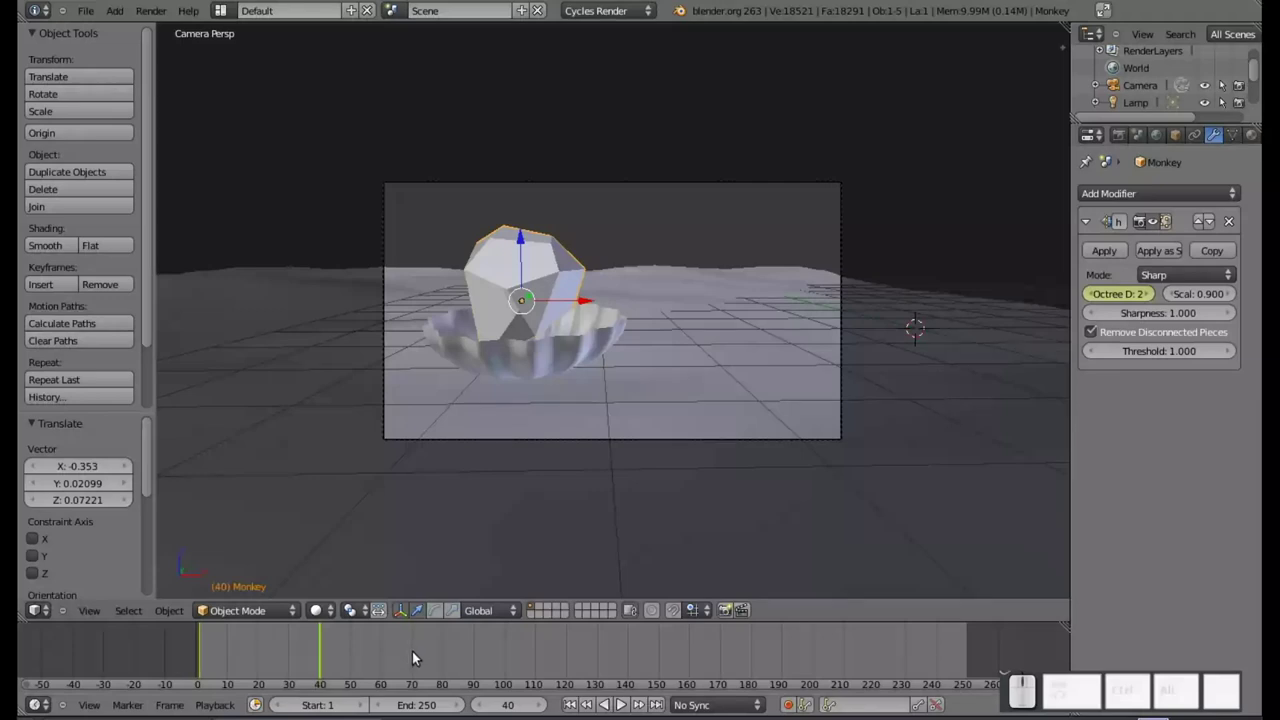
click(412, 658)
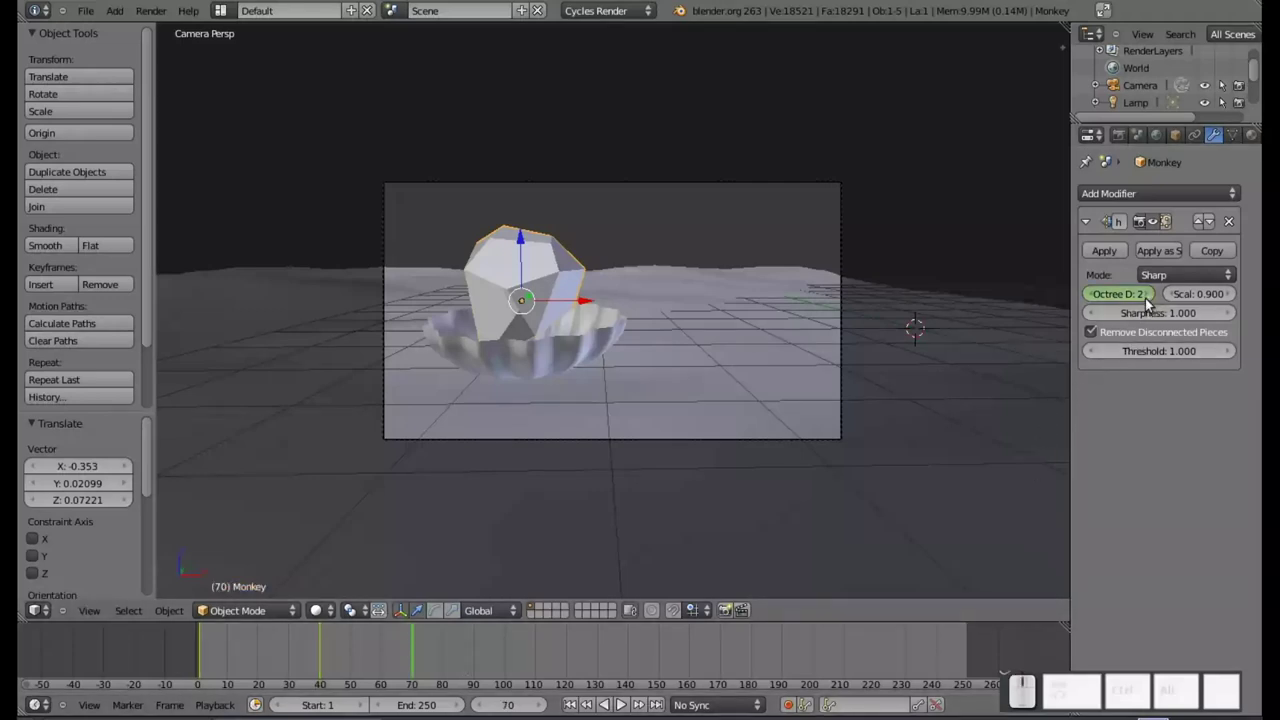
click(1145, 300)
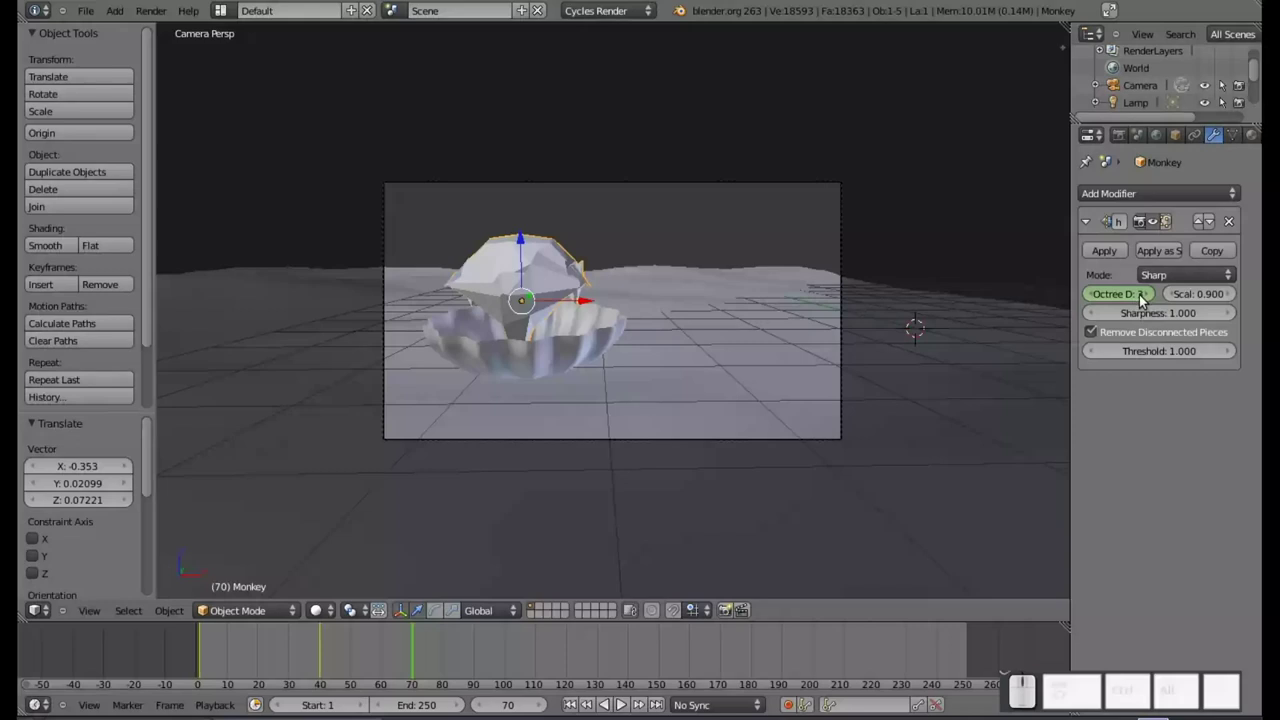
key(i)
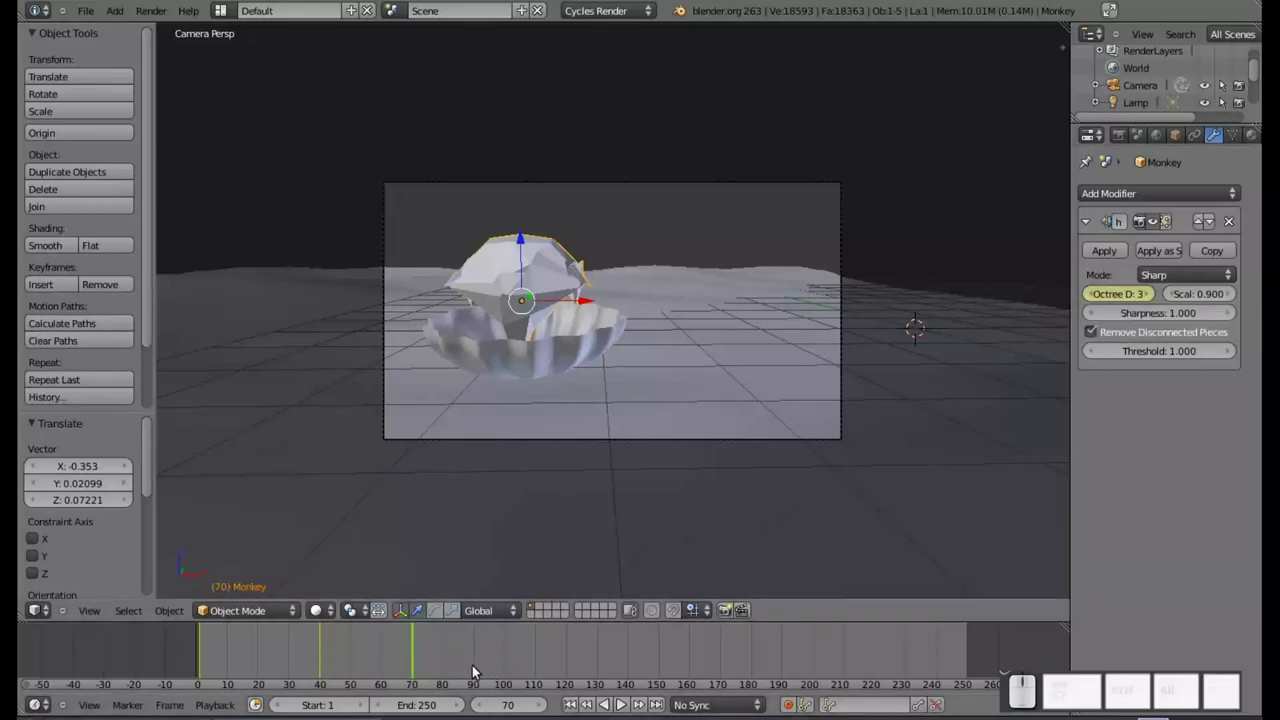
- Raise the octree depth again and keyframe it at frame 90
click(483, 670)
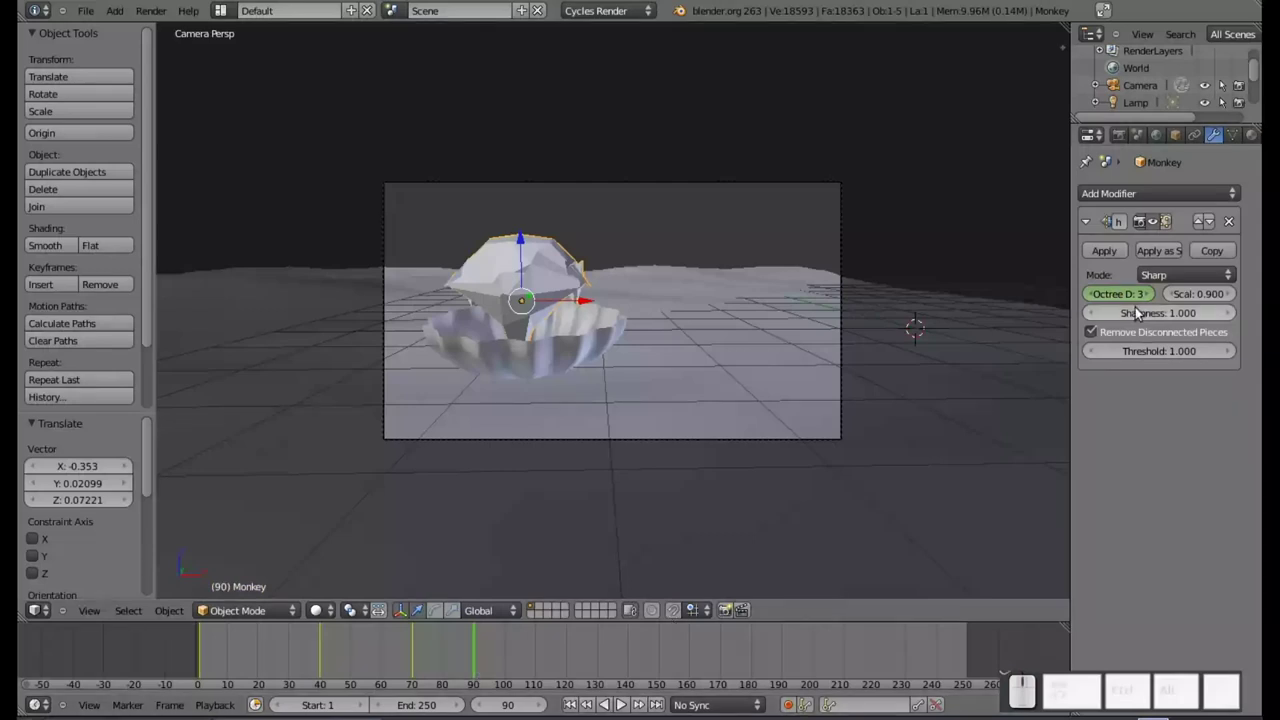
click(1152, 299)
key(i)
key(i)
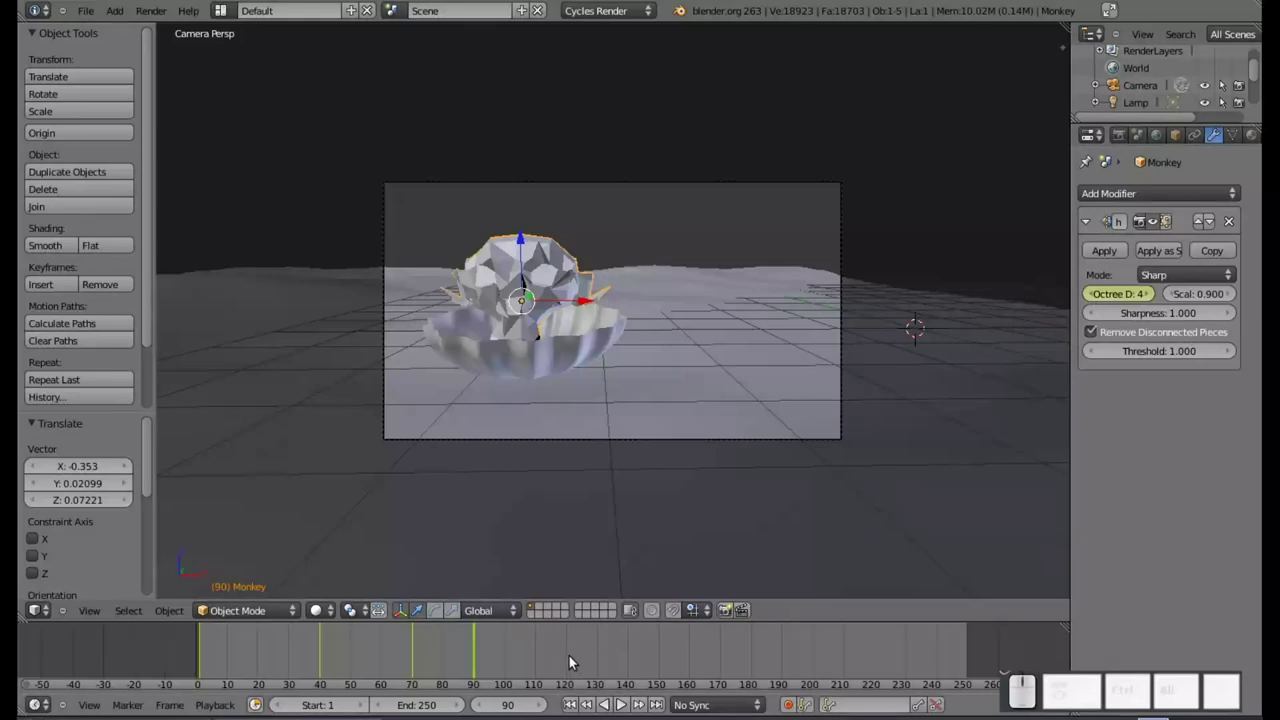
- Keyframe octree depth 8 at frame 120 and return to frame 1
click(570, 662)
click(1151, 299)
click(1151, 299)
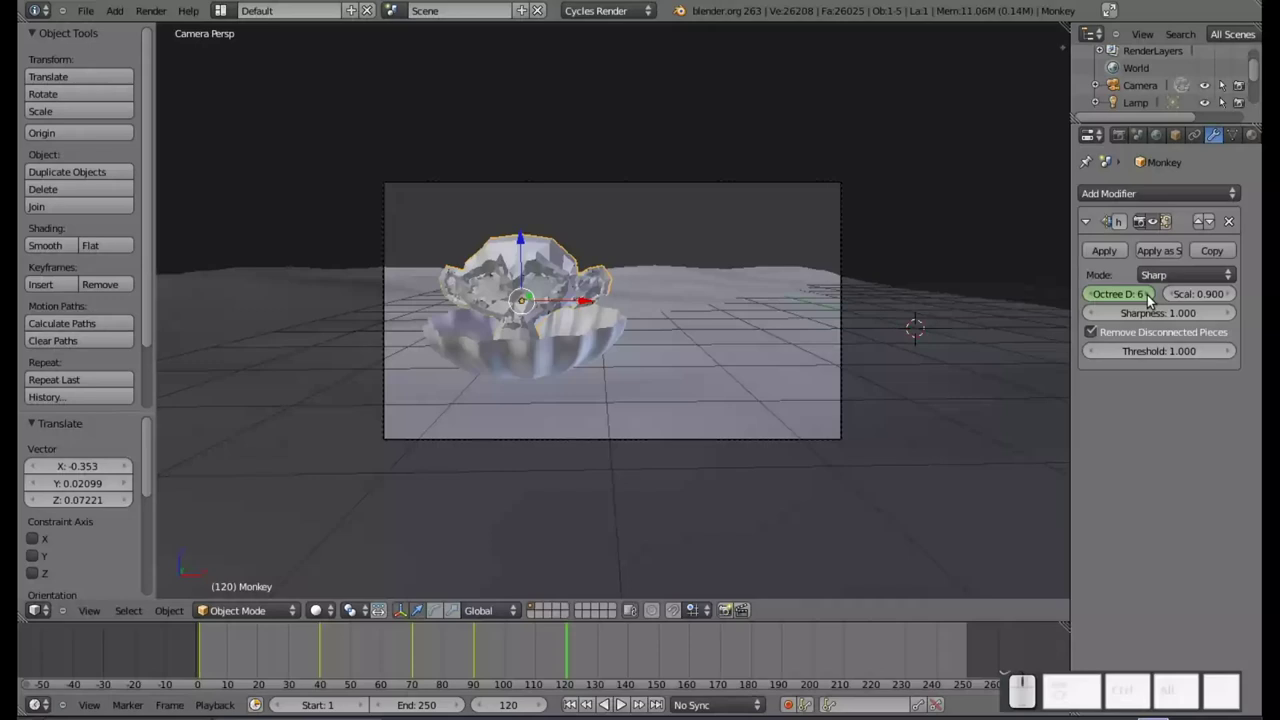
click(1151, 298)
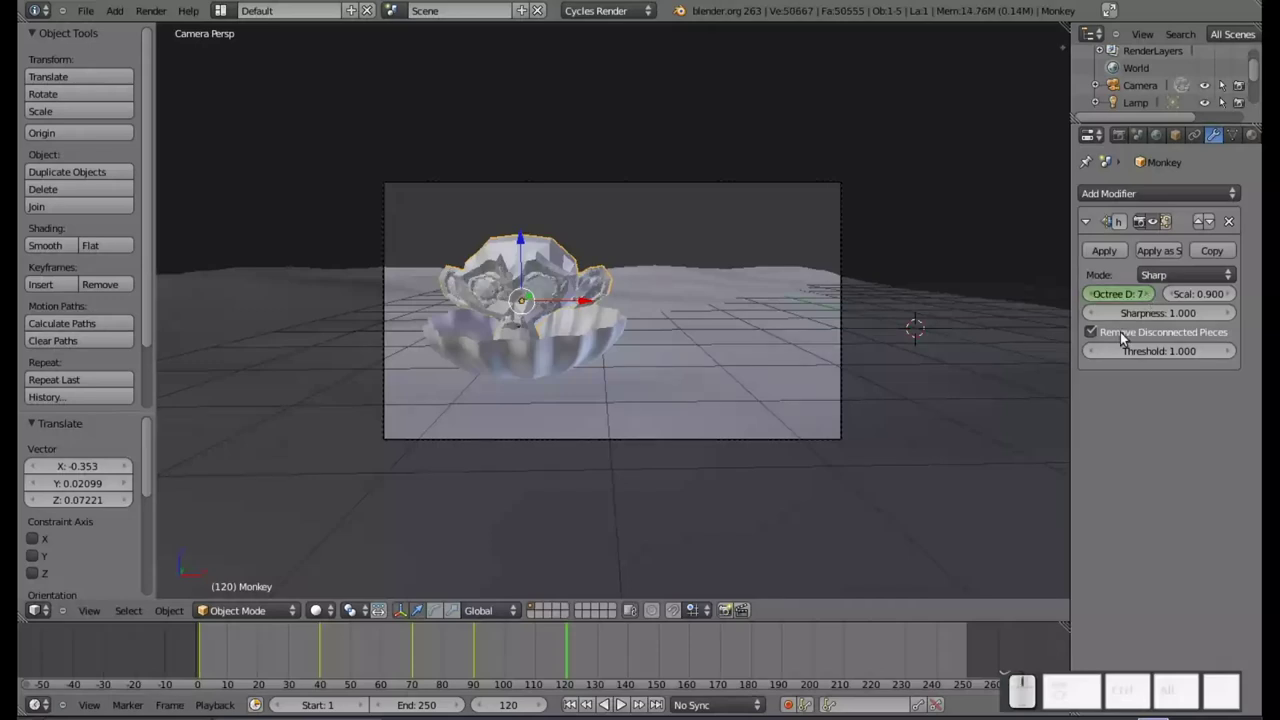
click(1150, 297)
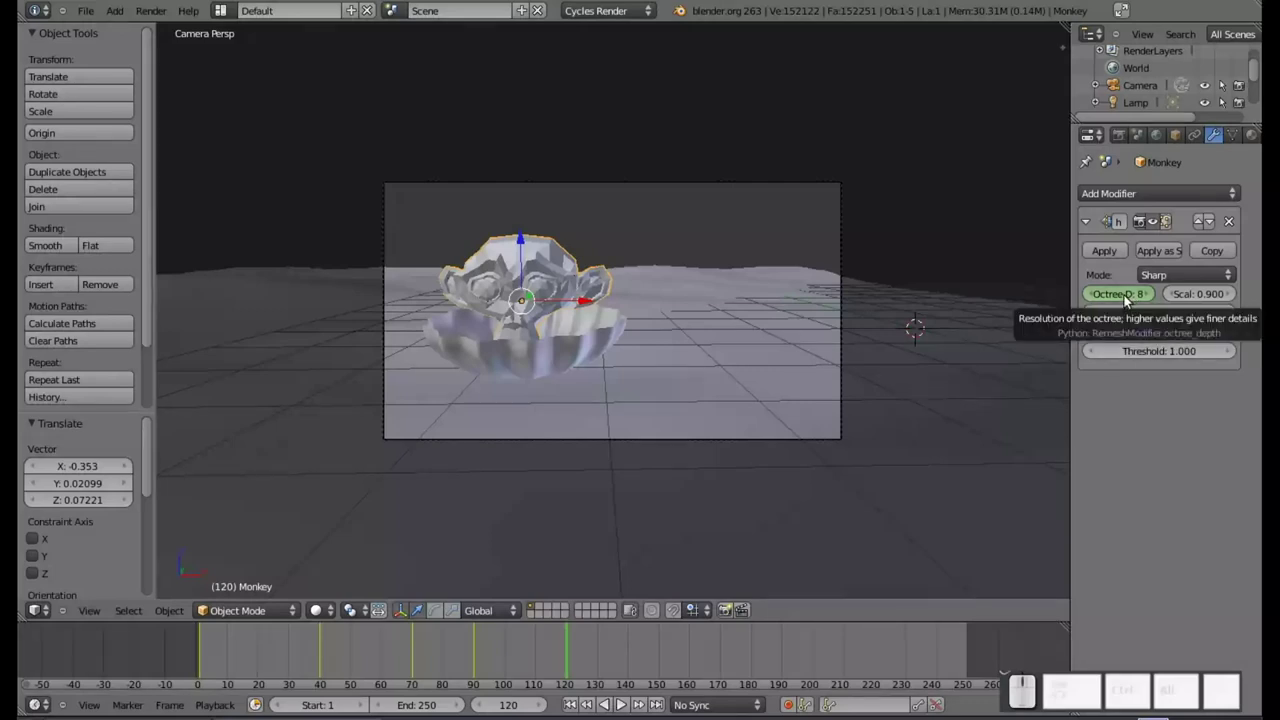
key(i)
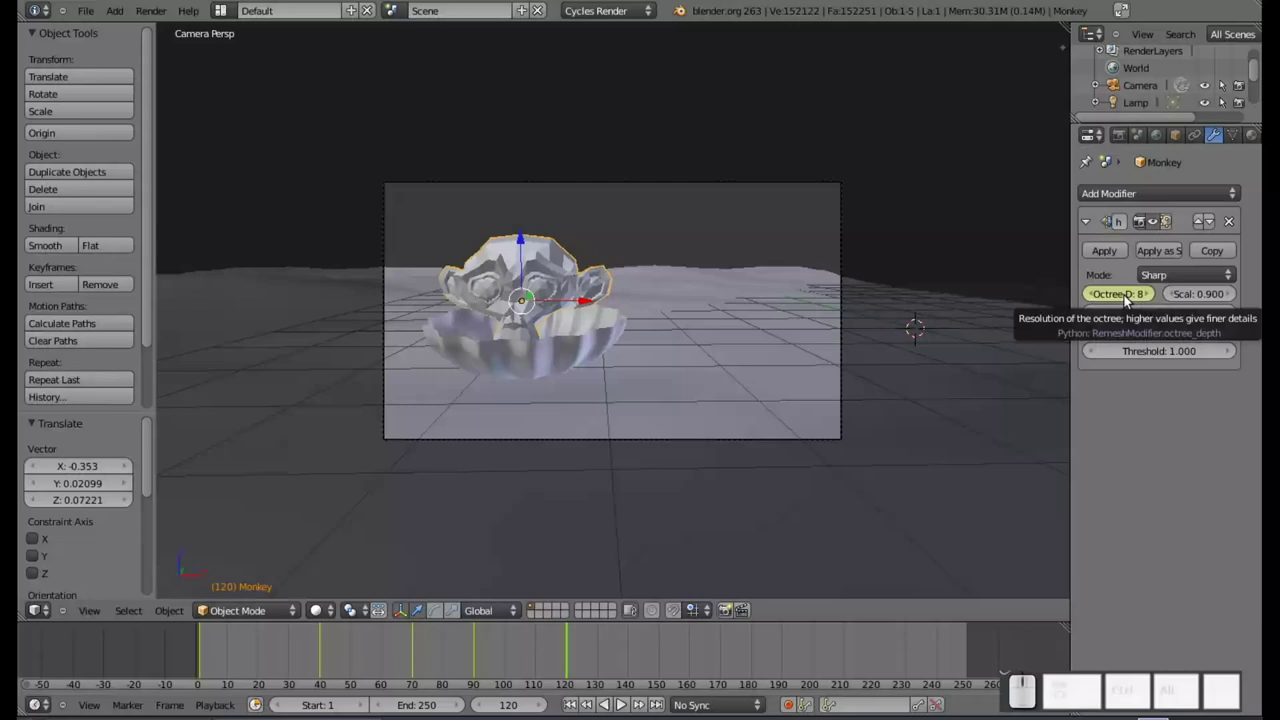
click(568, 710)
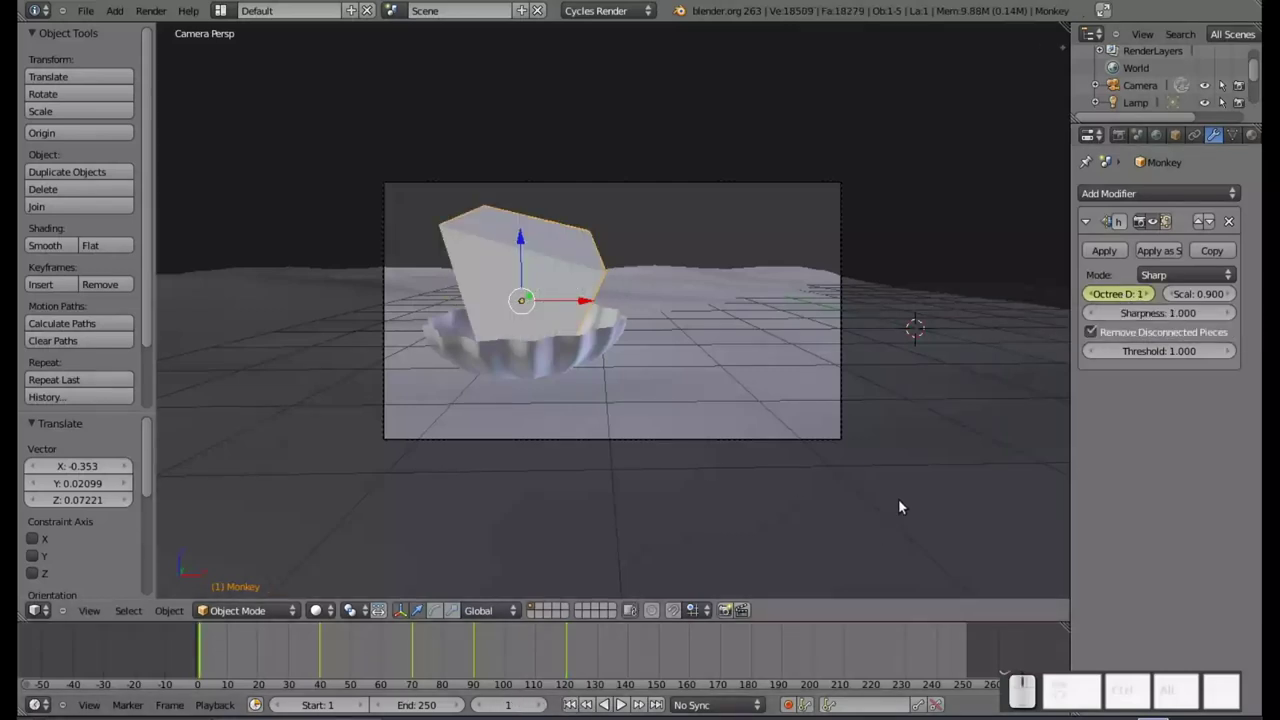
key(alt+a)
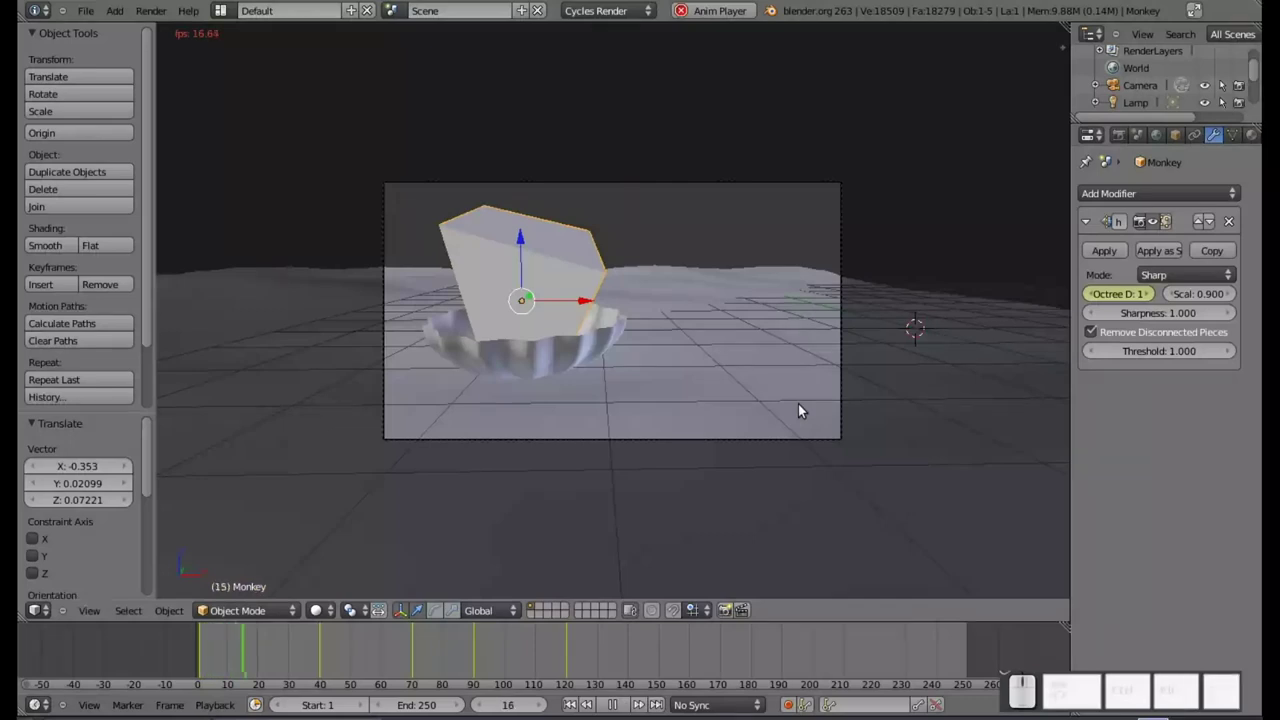
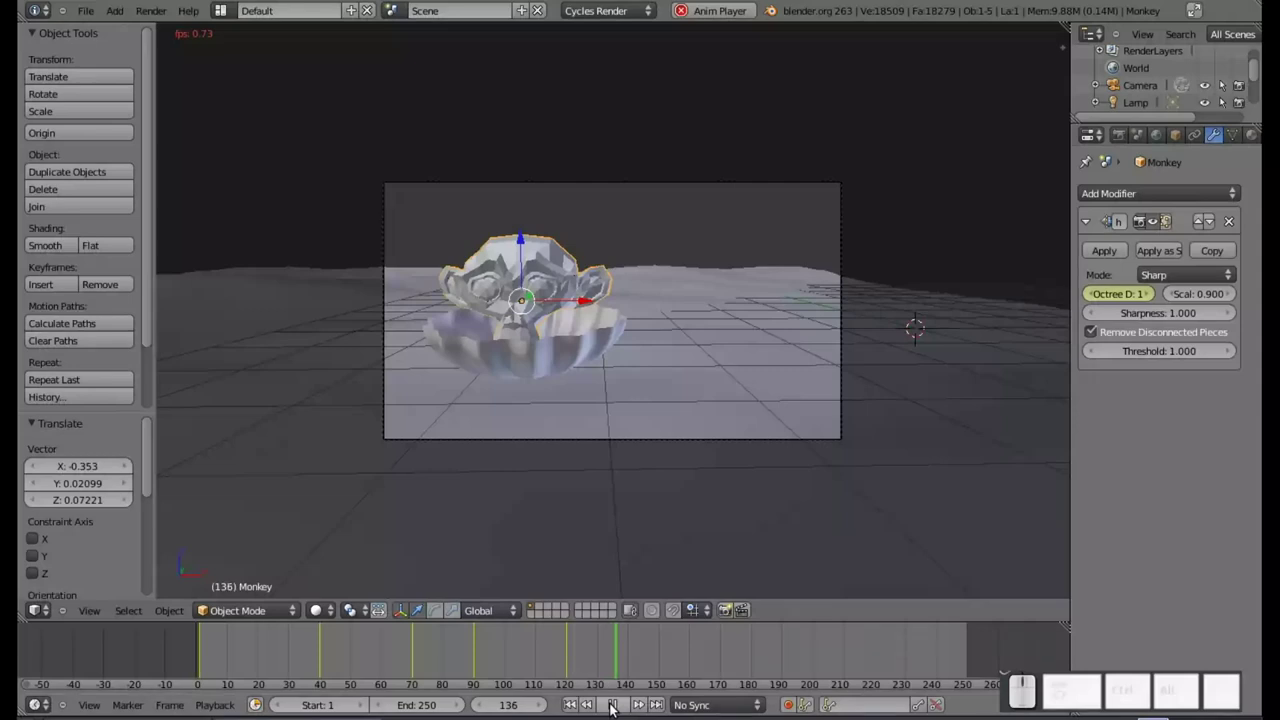
click(615, 707)
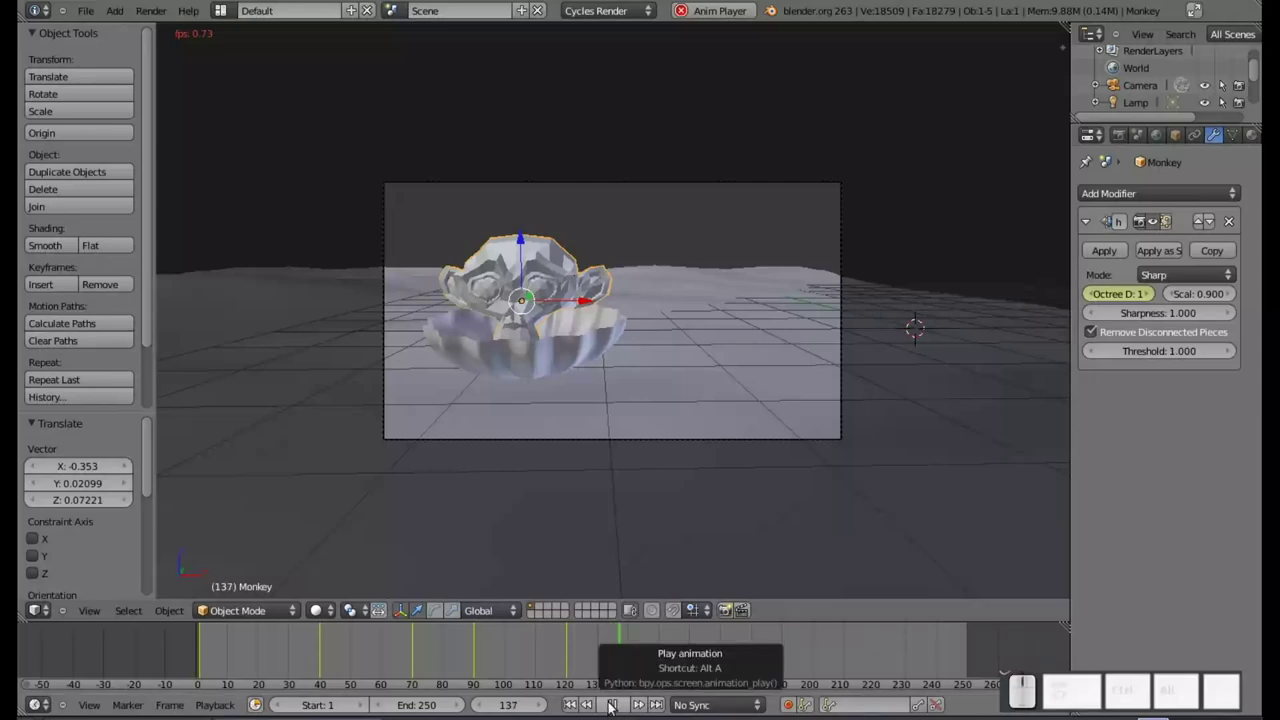
click(621, 701)
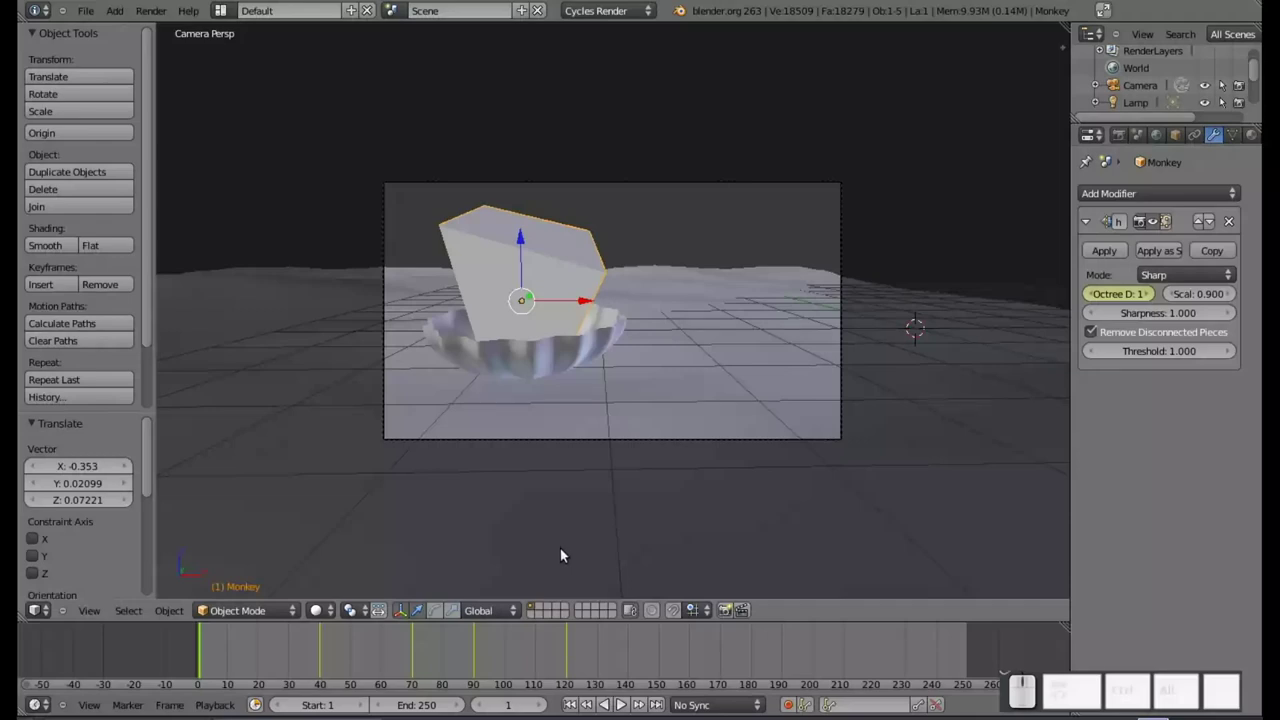
- Switch to World properties and adjust the background colour settings
click(1155, 139)
click(1156, 246)
click(1182, 284)
click(1139, 47)
click(1211, 33)
click(1212, 41)
click(1210, 35)
- Set the world background to light blue and render the scene with F12
click(1135, 63)
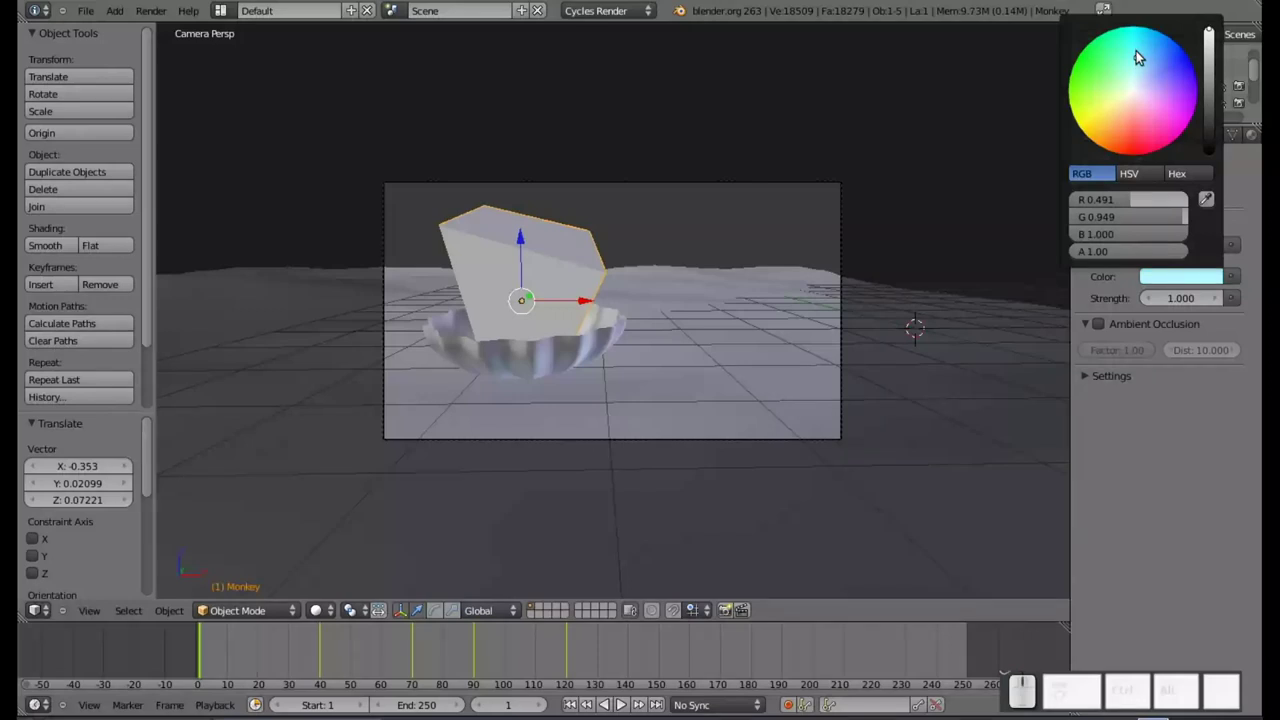
click(1135, 57)
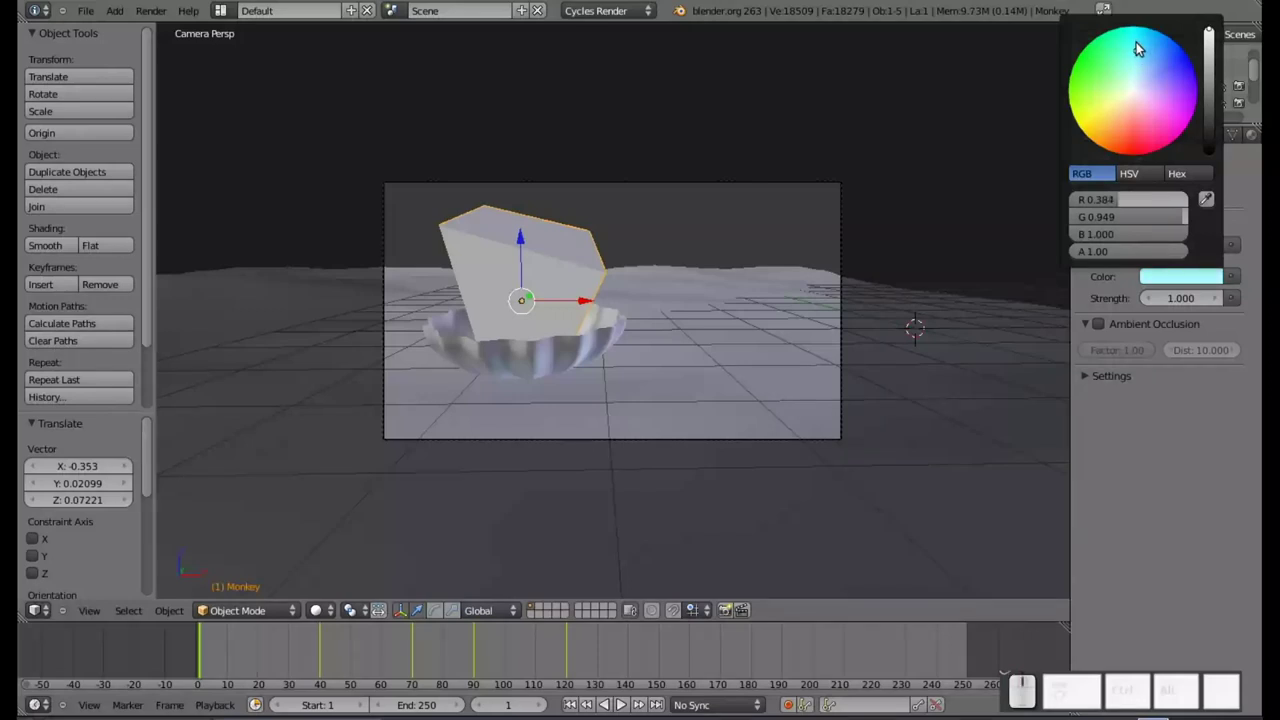
click(1140, 46)
key(F12)
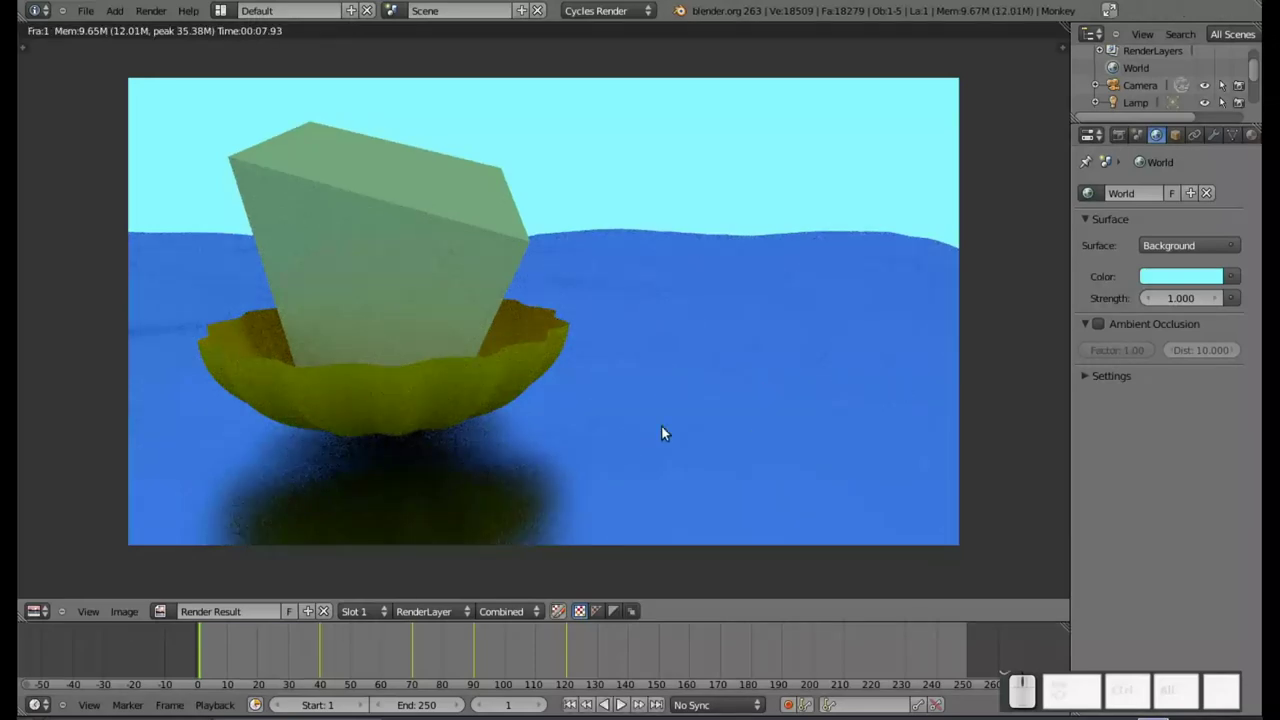
- Set the water's Glossy BSDF roughness to 0.05 and render the scene
key(Escape)
right_click(700, 408)
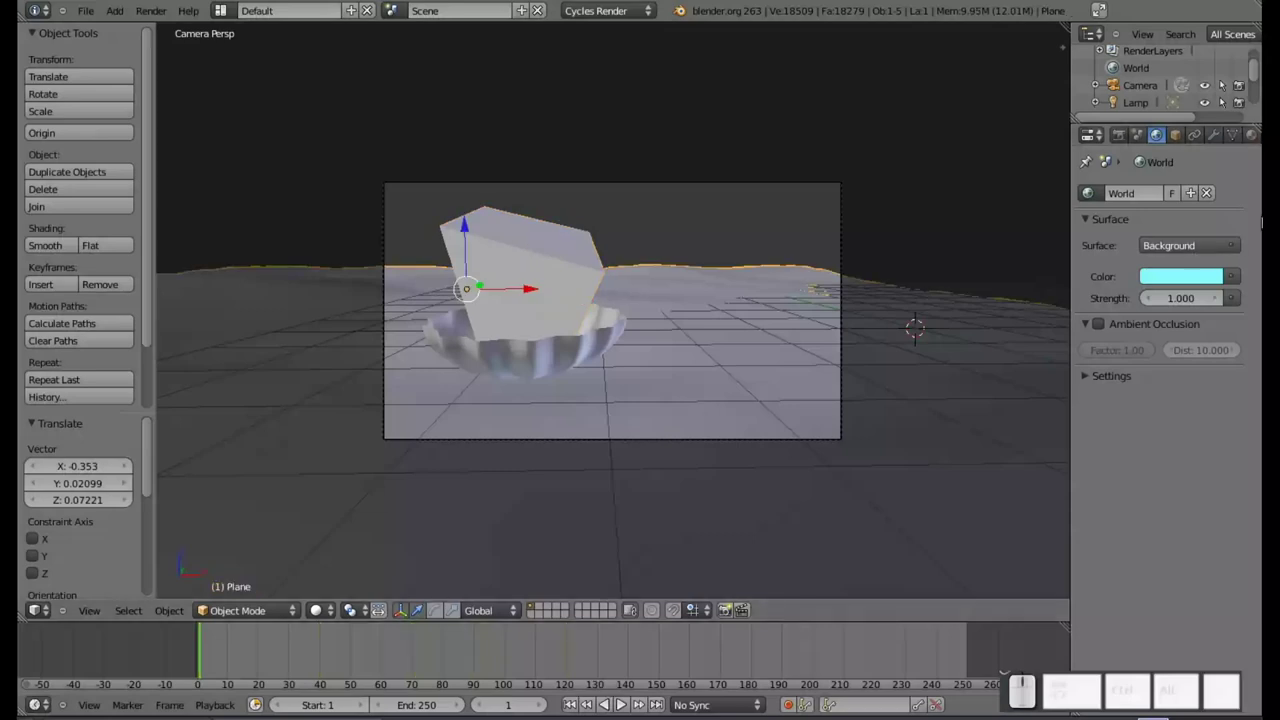
click(1255, 135)
click(1183, 379)
key(KP_Decimal)
key(KP_0)
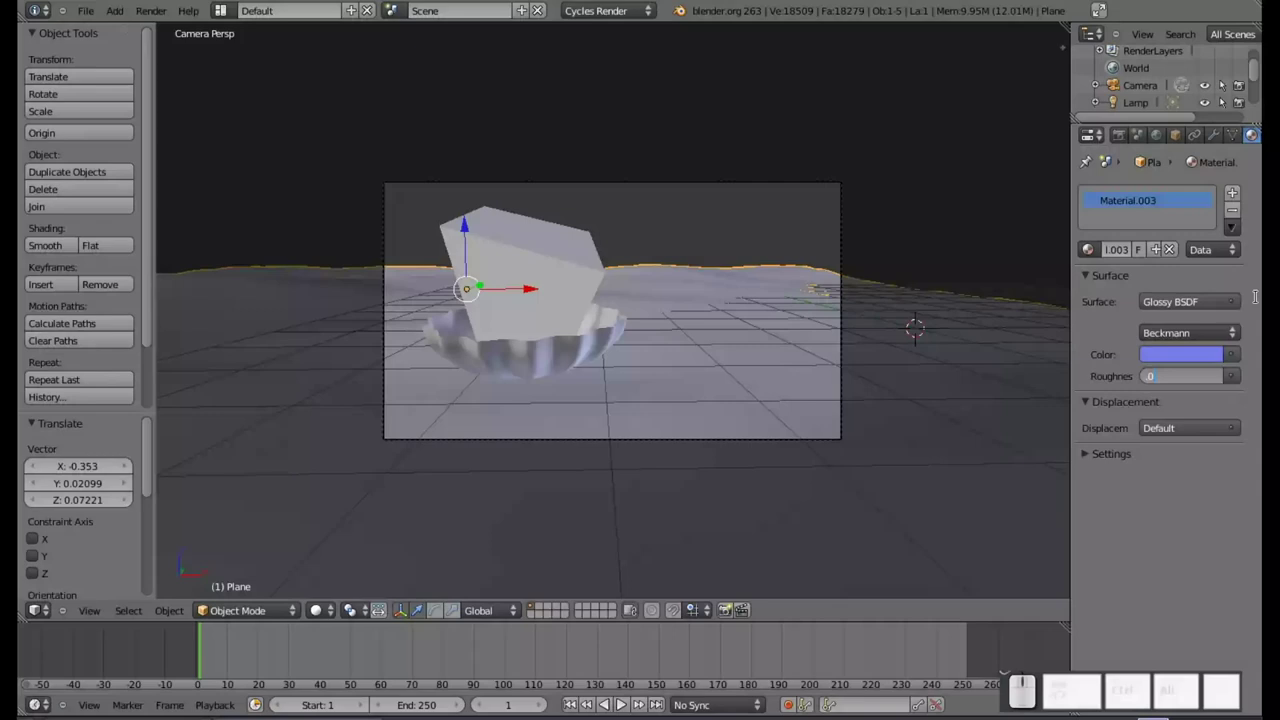
key(KP_5)
key(KP_Enter)
key(F12)
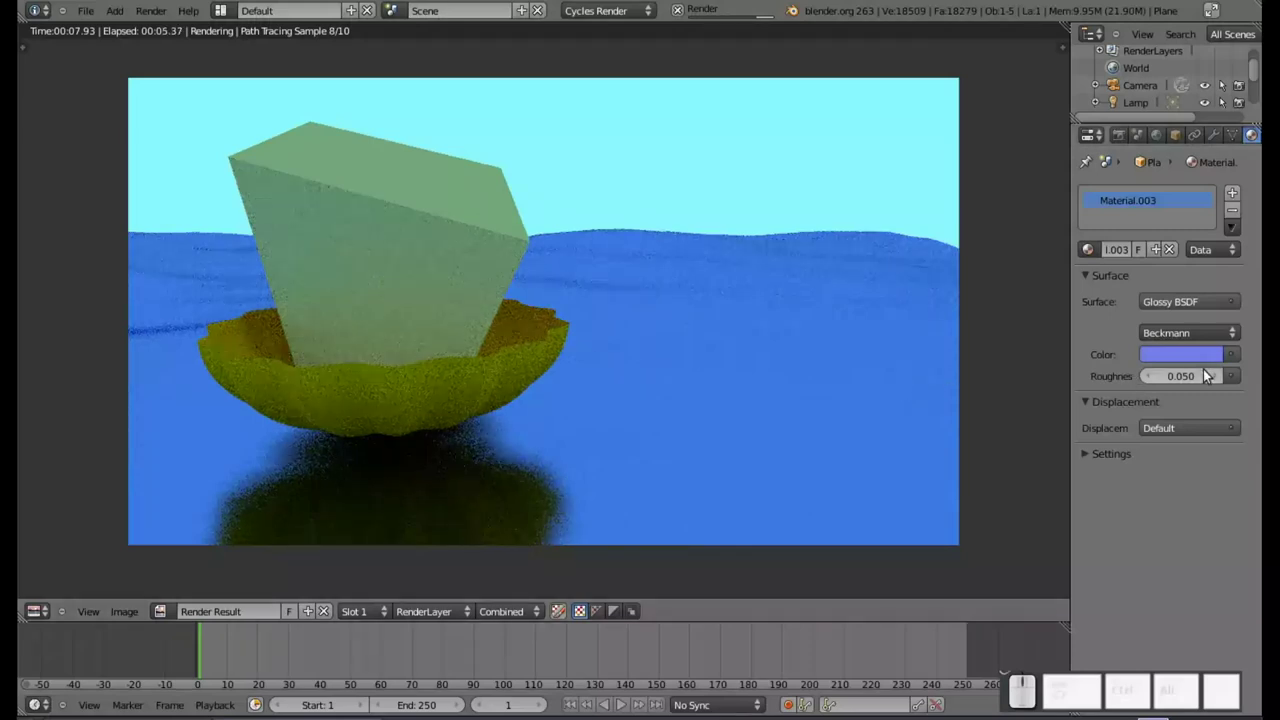
- Lower the water roughness to 0.02 and render again
click(1202, 381)
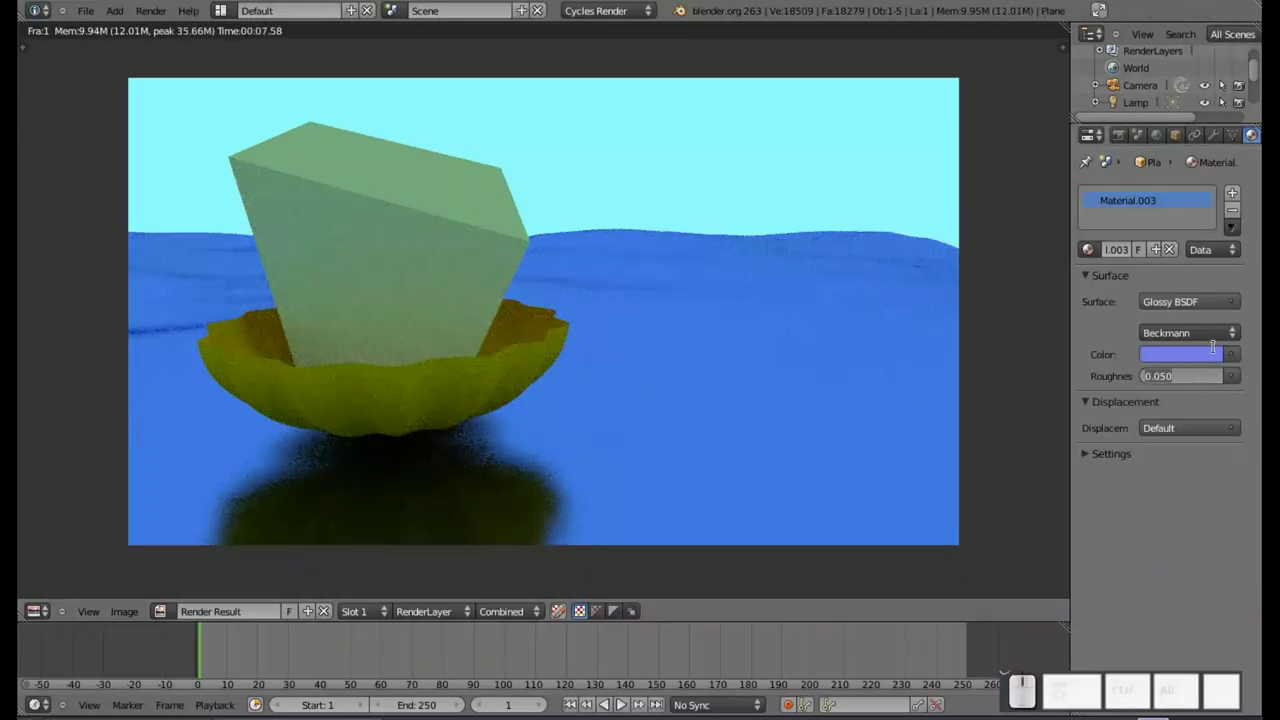
key(KP_0)
key(KP_Decimal)
key(KP_0)
key(KP_2)
key(KP_Enter)
key(F12)
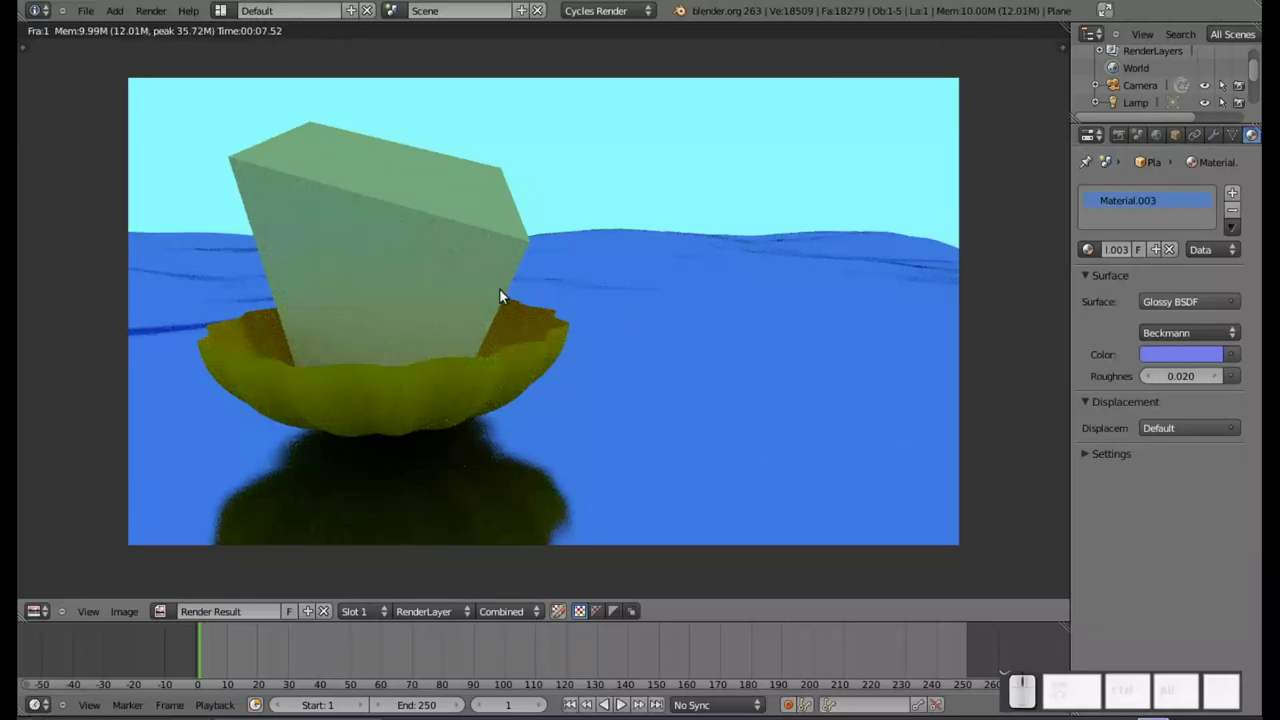
key(Escape)
- Change the Monkey's Diffuse BSDF colour to a pale yellow
right_click(530, 279)
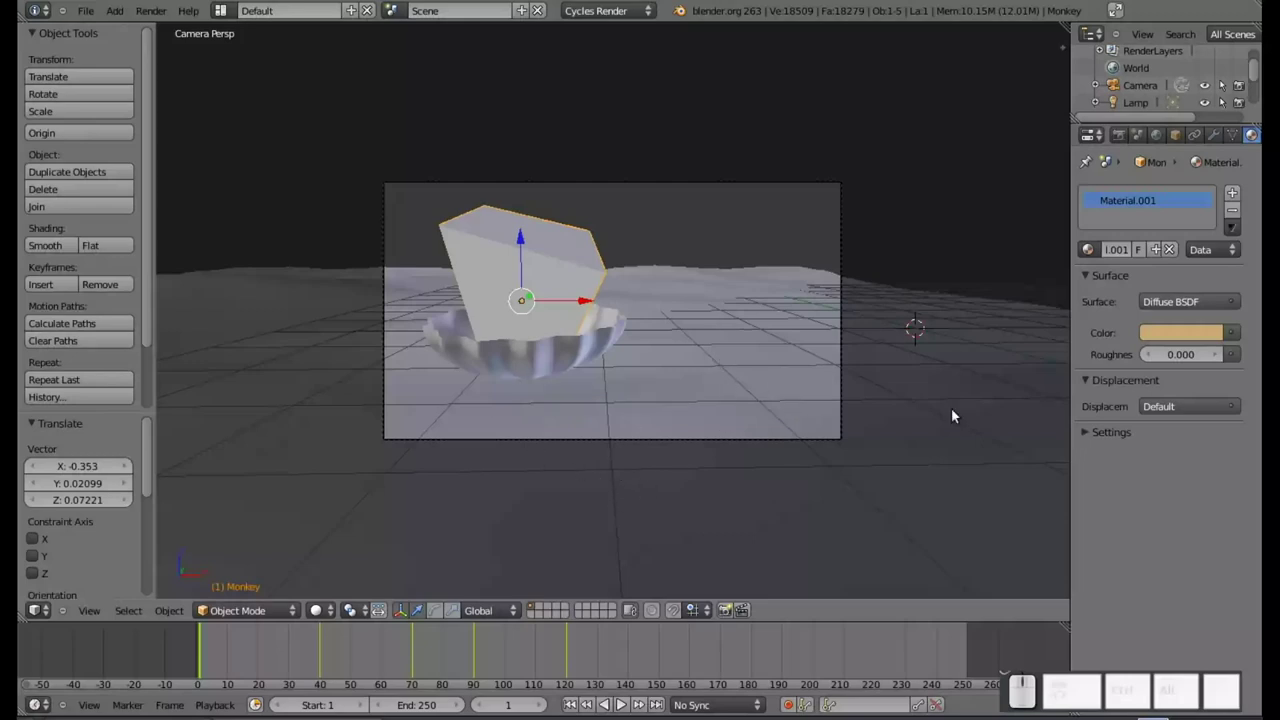
click(1172, 340)
scroll(up, 3)
scroll(up, 3)
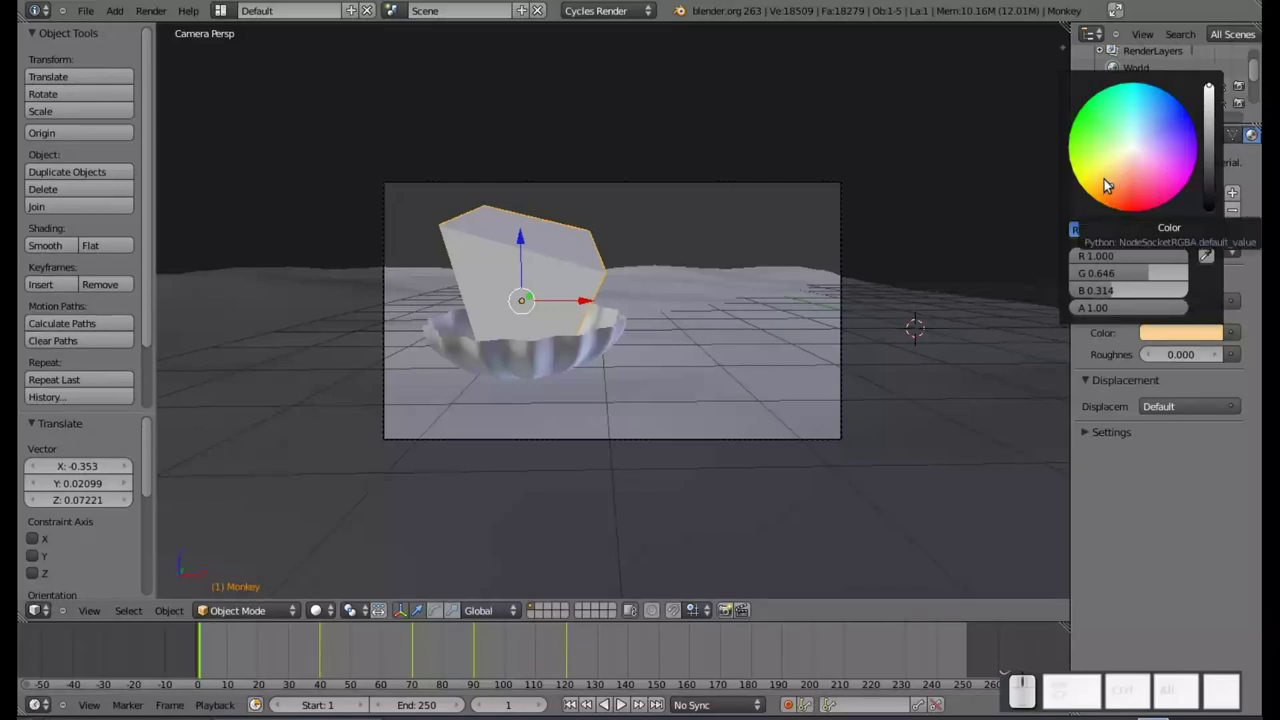
click(1111, 183)
drag(1111, 183, 1125, 176)
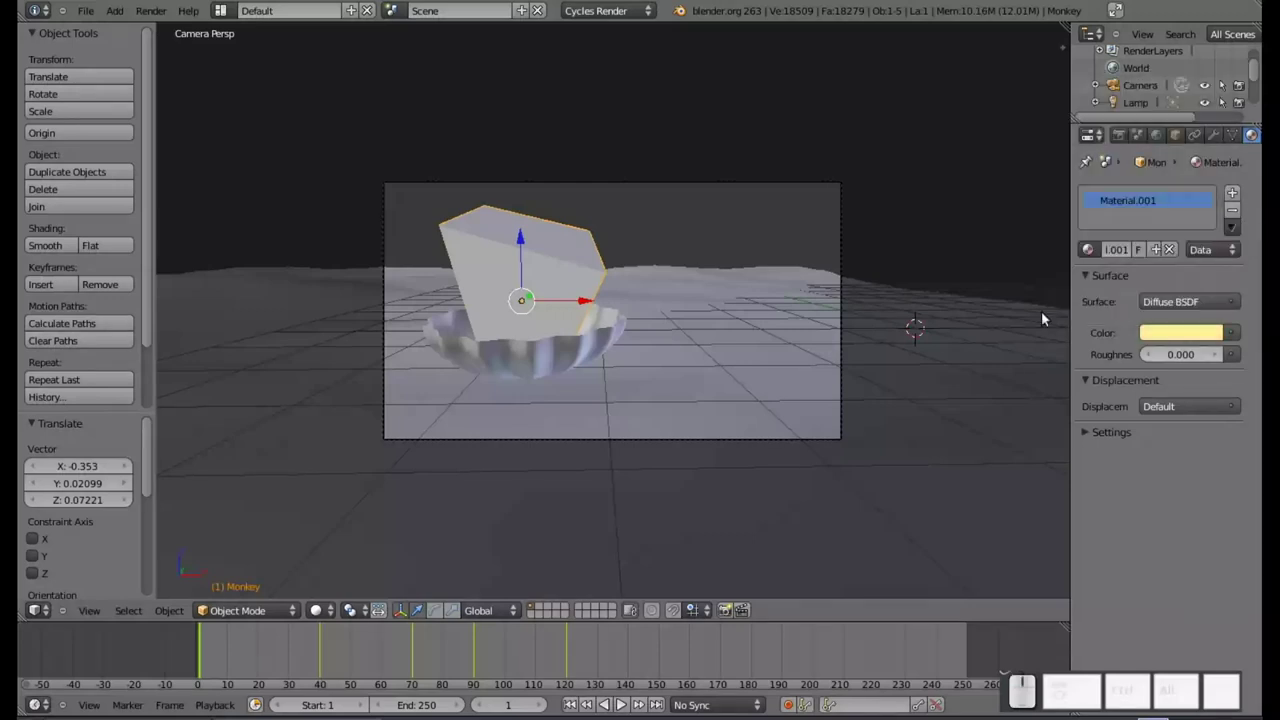
- Render the scene with the pale yellow monkey and return to the viewport
key(F12)
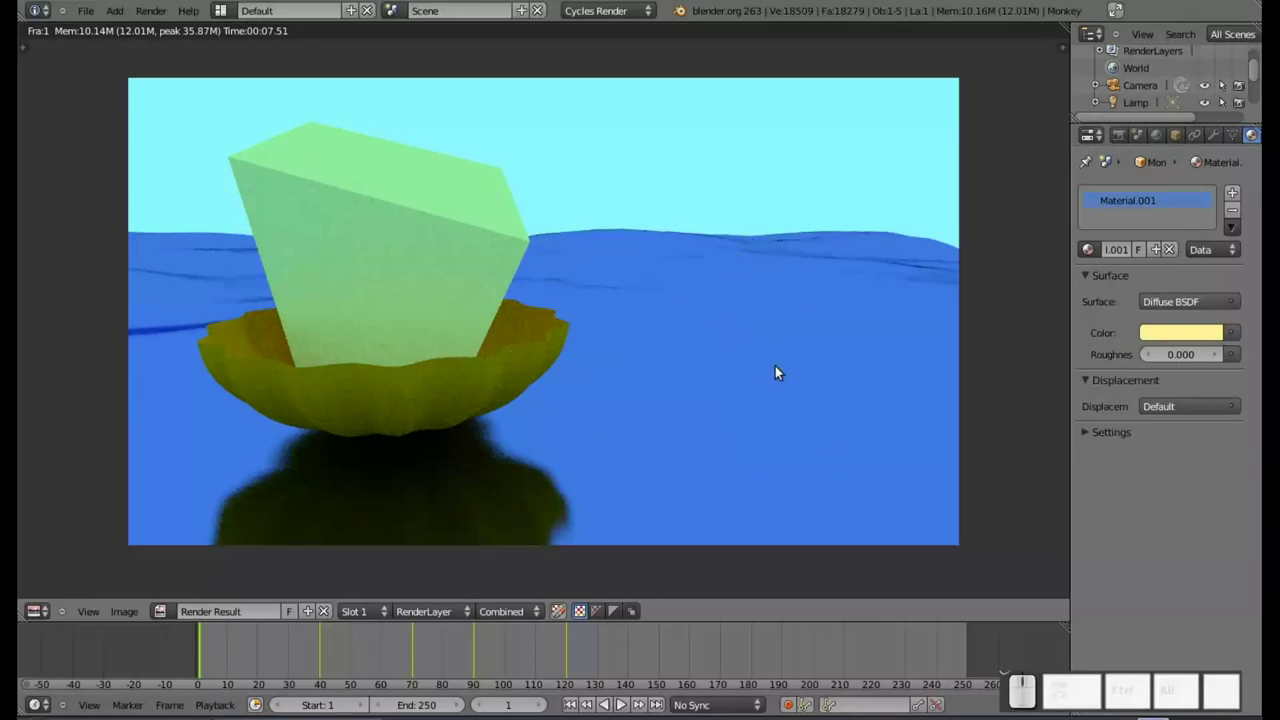
key(Escape)
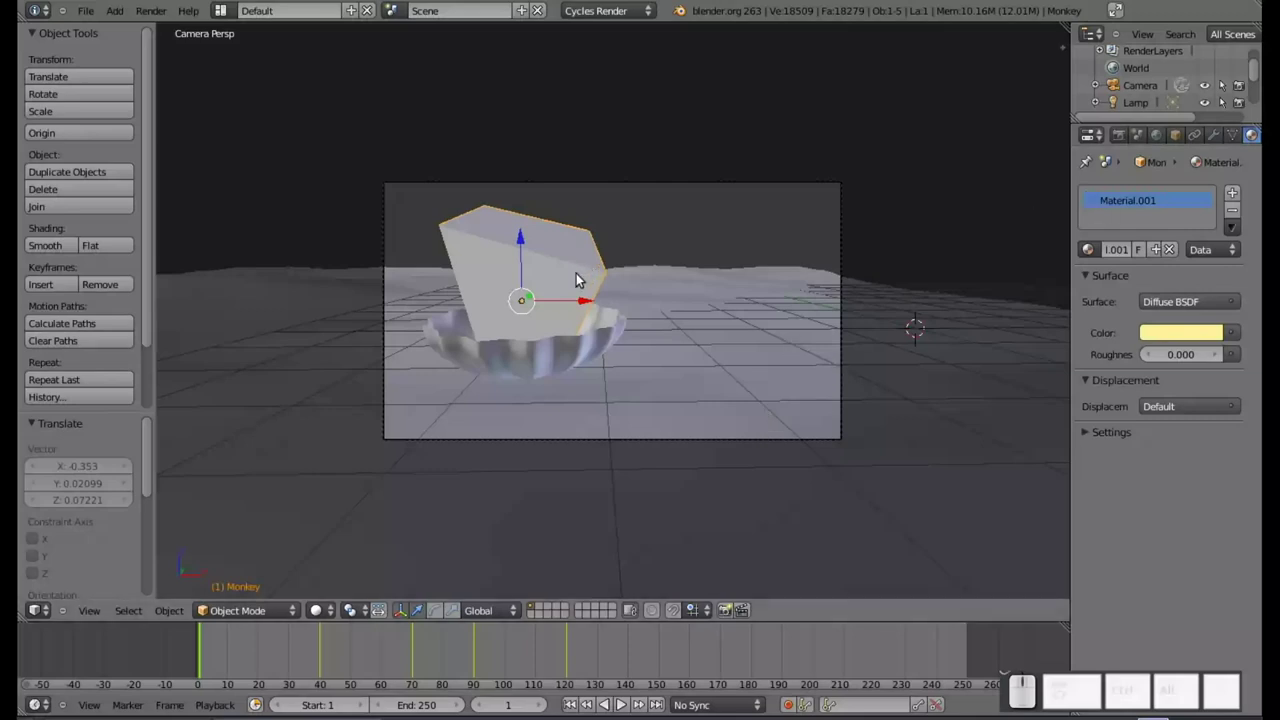
- Show the Monkey's Remesh modifier settings, browsing the Add Modifier list without adding one
click(1213, 139)
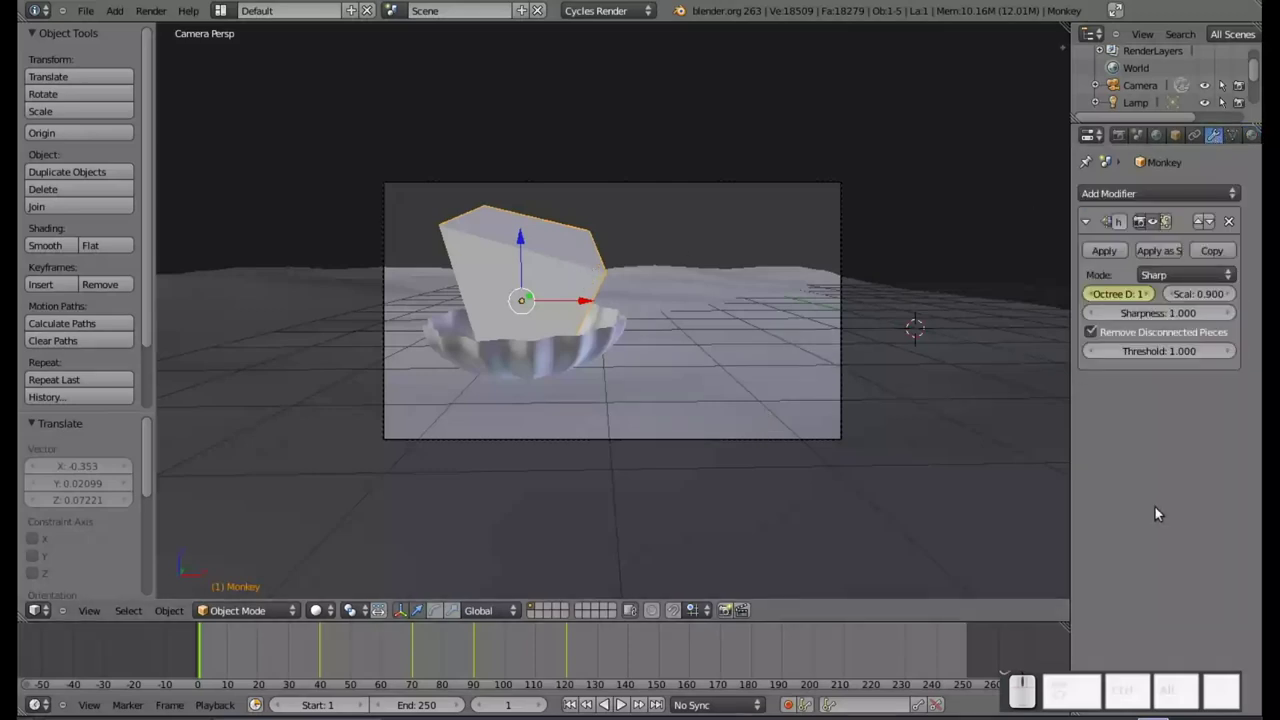
click(1145, 200)
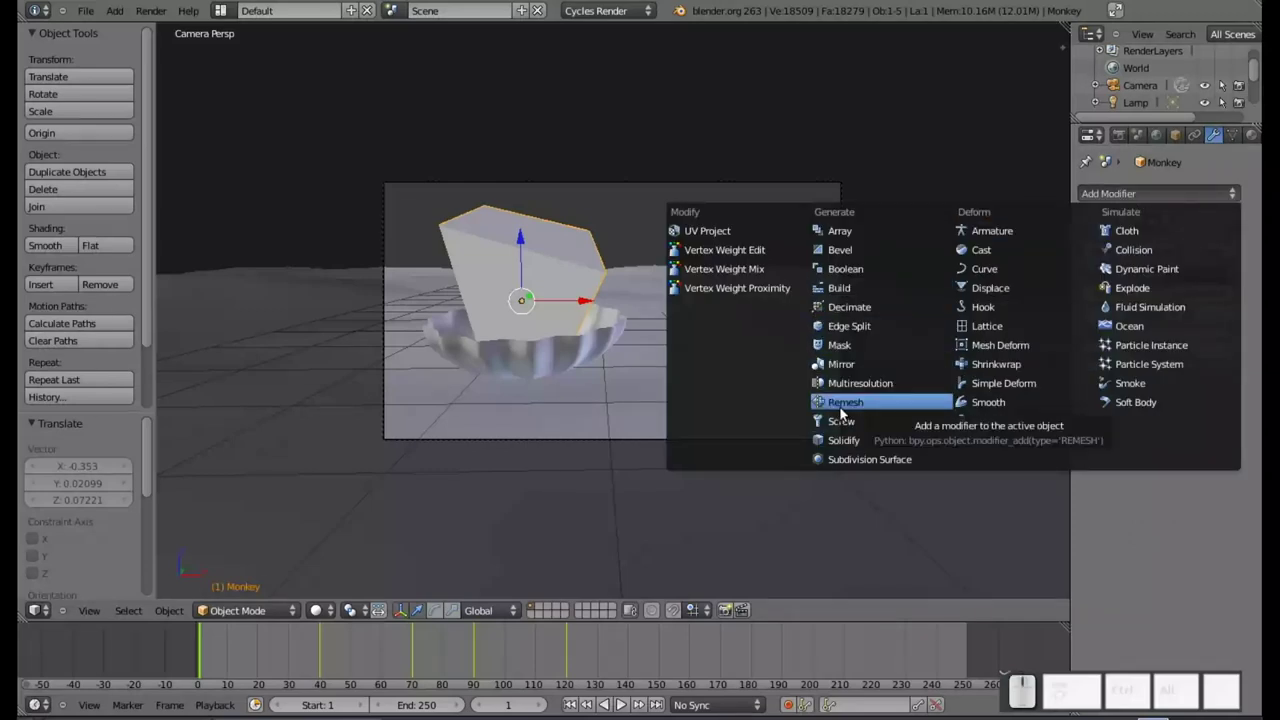
click(1167, 577)
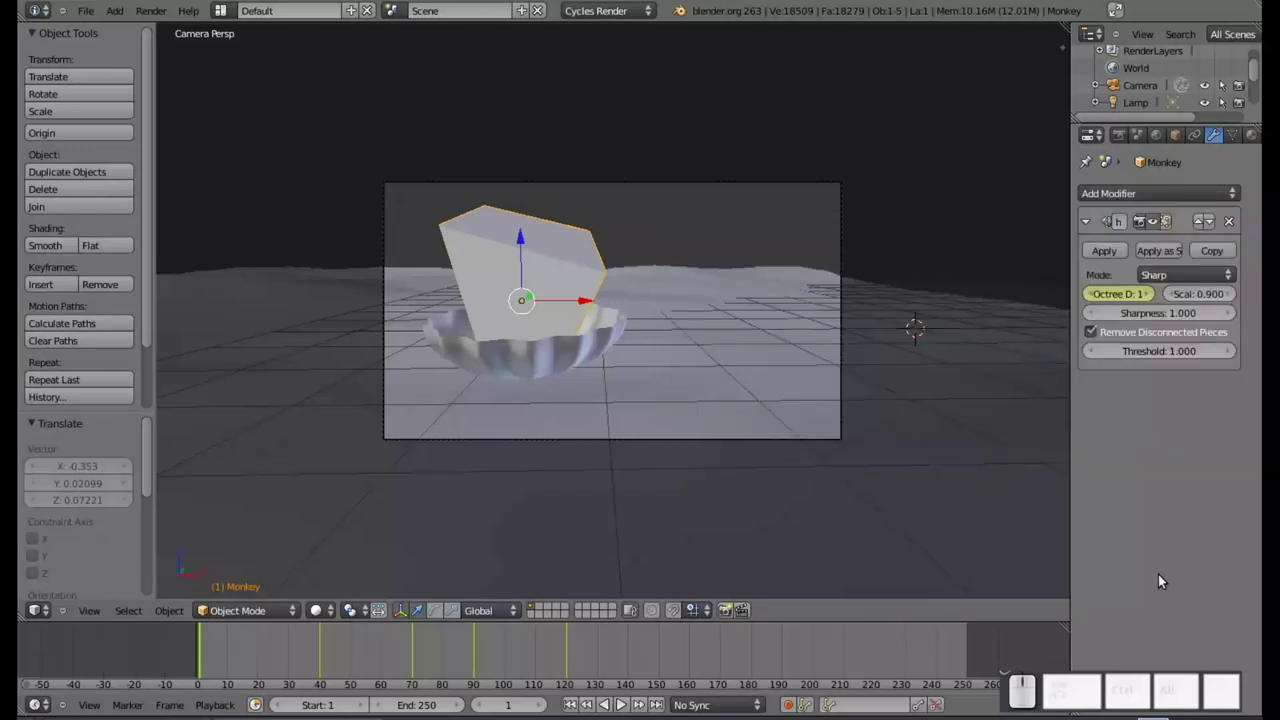